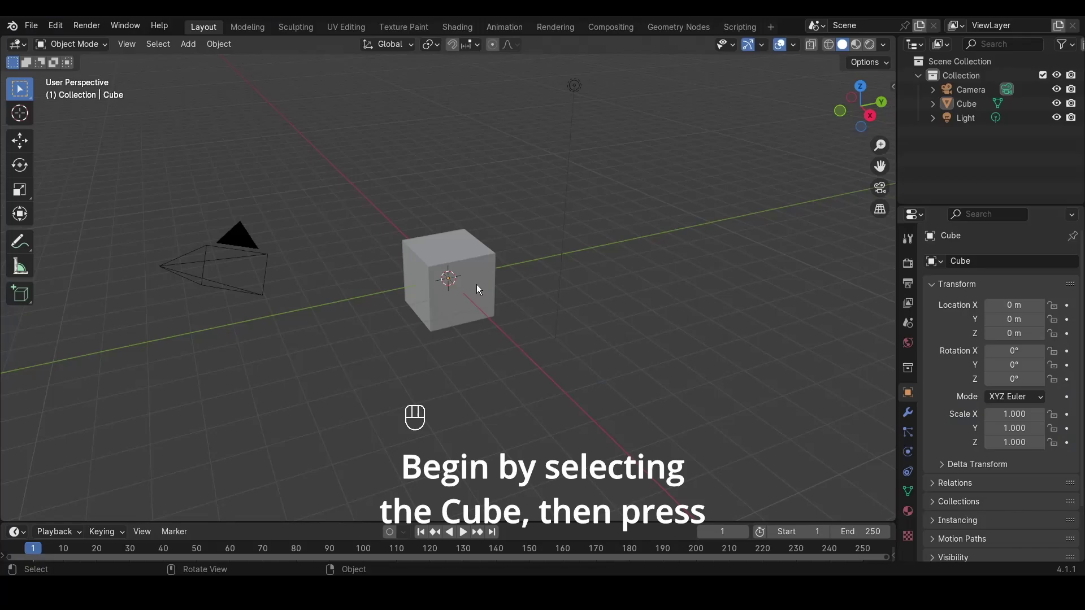
# Delete the default cube and rotate the new NURBS path 90° about Y to stand upright
pyautogui.click(475, 283)
pyautogui.press('x')
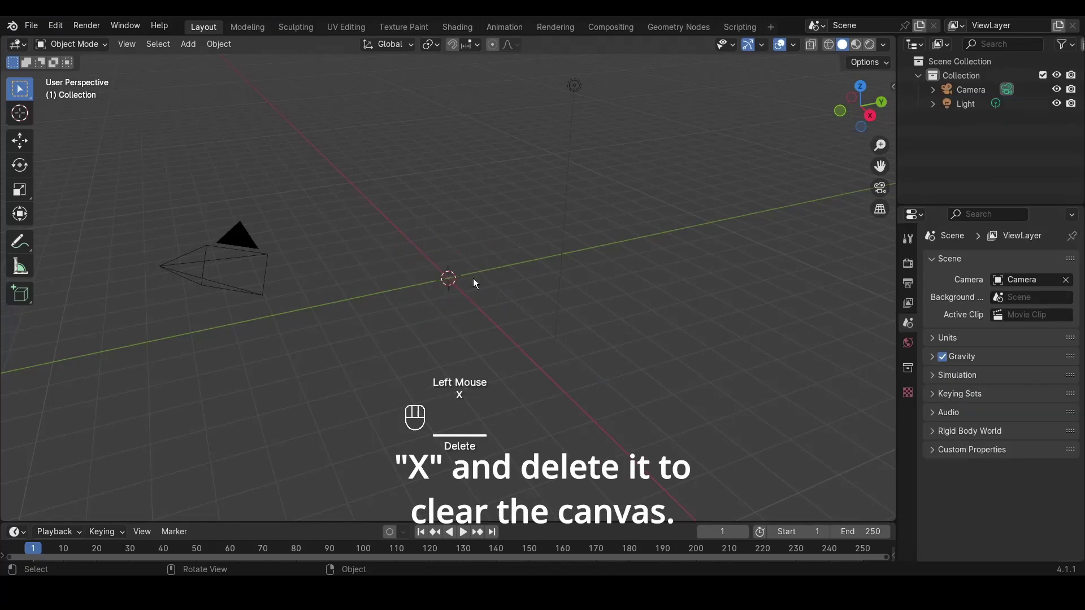
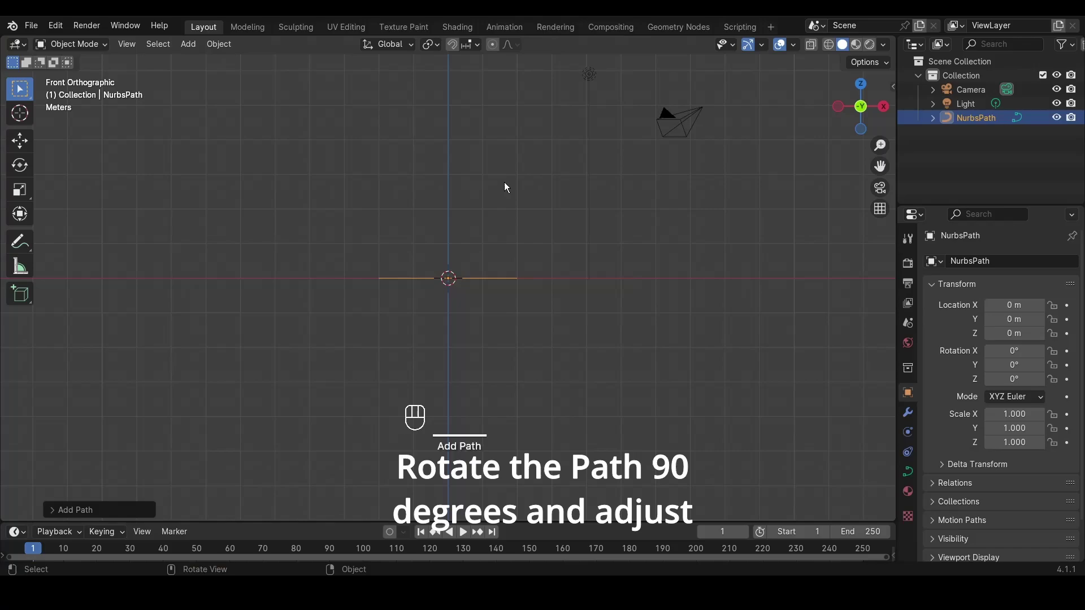
pyautogui.press('r')
pyautogui.press('KP_9')
pyautogui.press('KP_0')
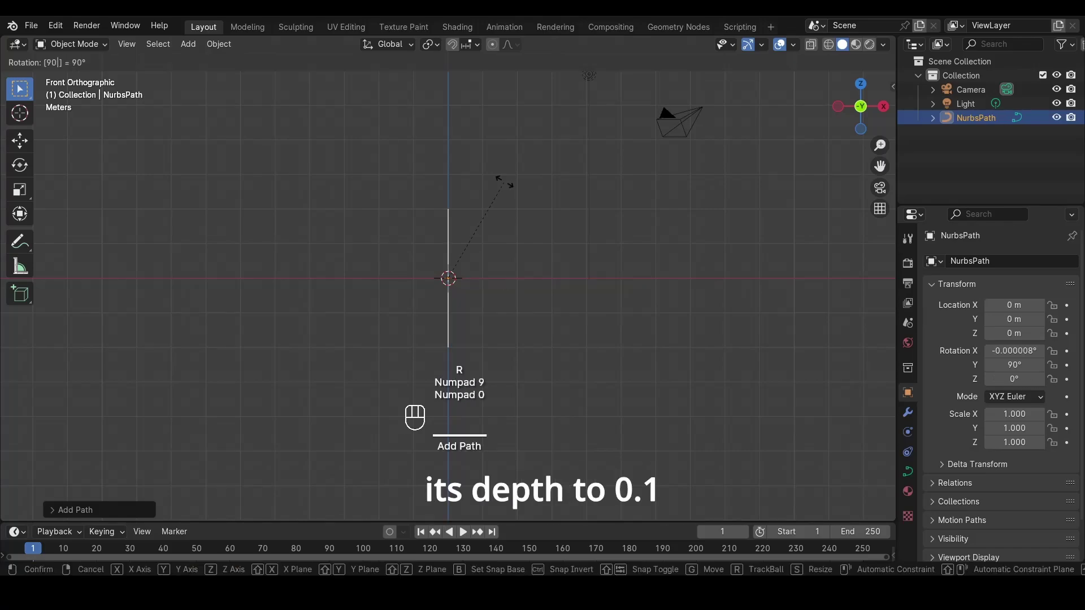
pyautogui.press('Return')
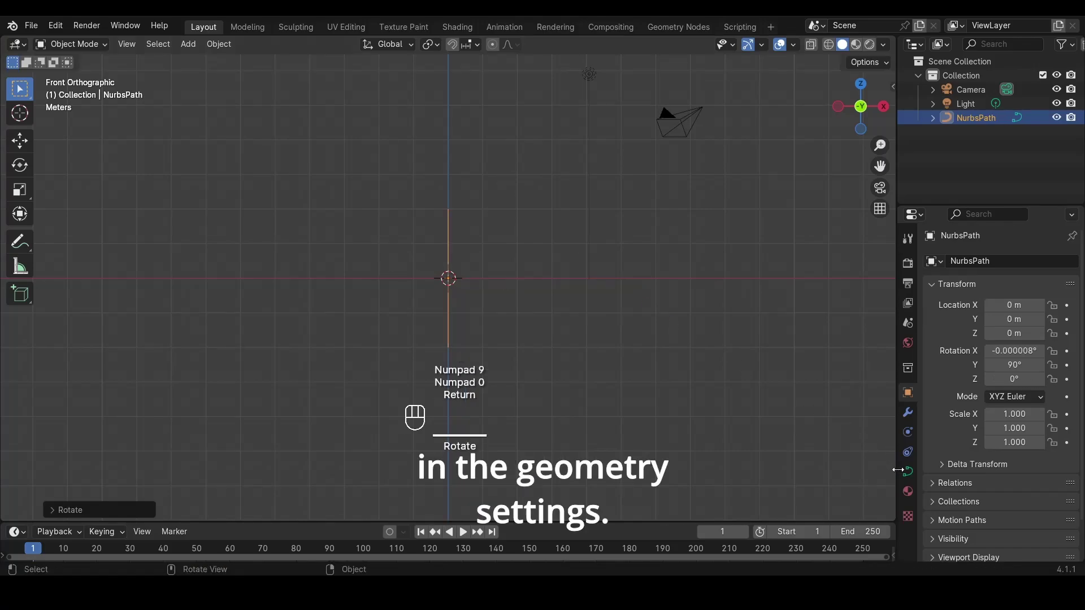
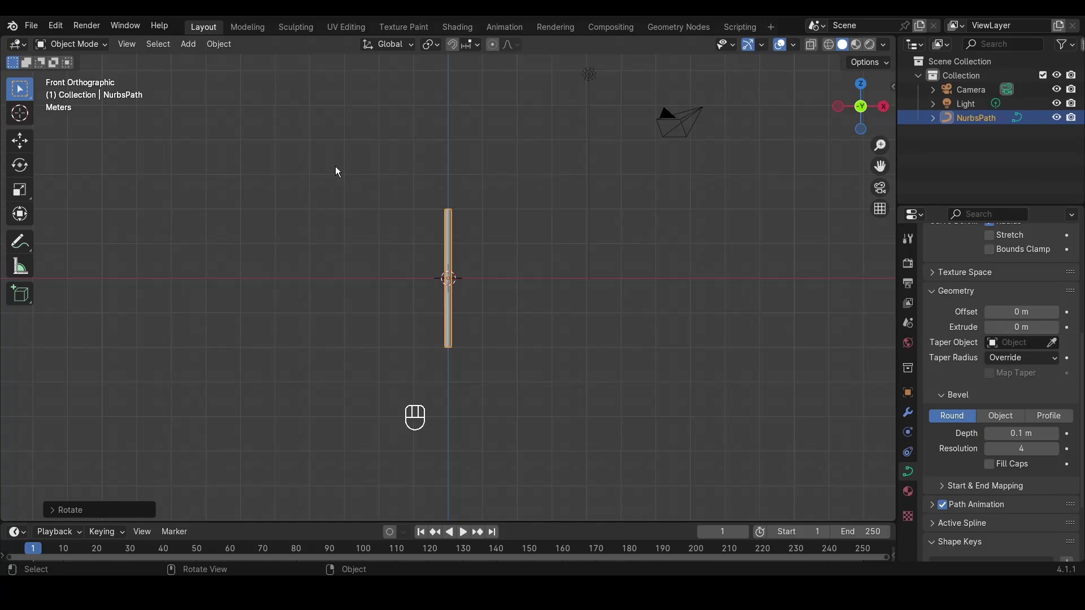
# Enable Fill Caps so the 0.1 m bevelled stem tube has closed ends
pyautogui.click(996, 472)
pyautogui.scroll(3)
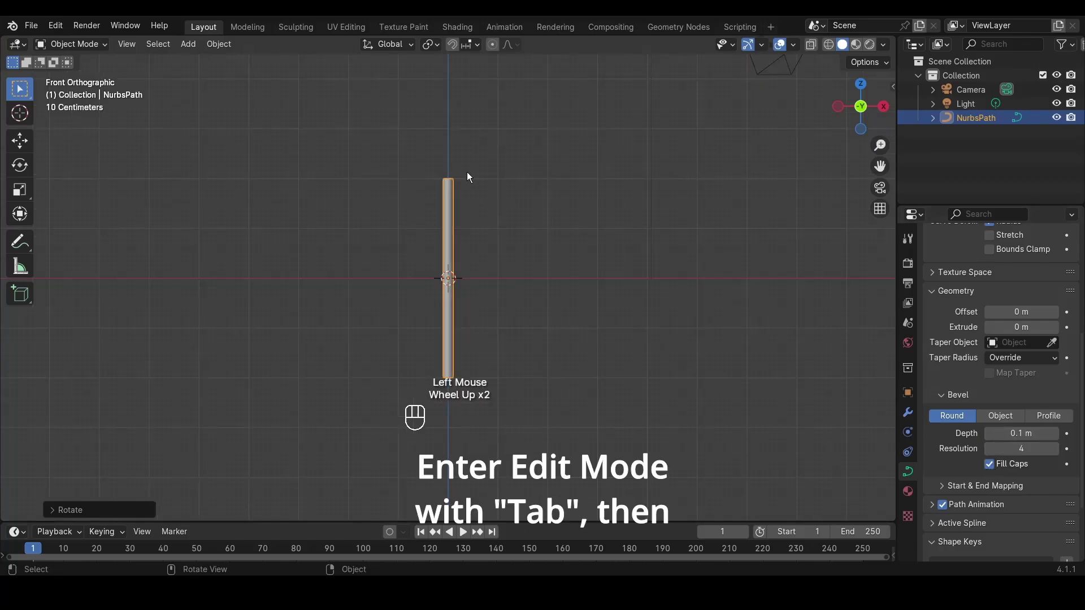
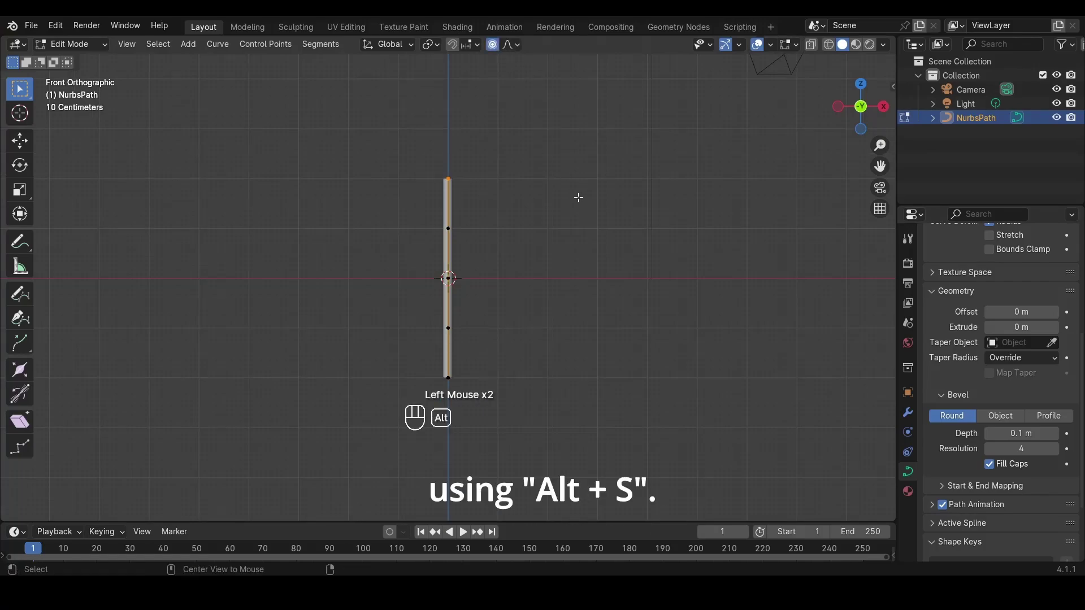
# Shrink the stem's top point with Alt+S so the tip tapers, then leave Edit Mode
pyautogui.press('alt+s')
pyautogui.scroll(-3)
pyautogui.scroll(-3)
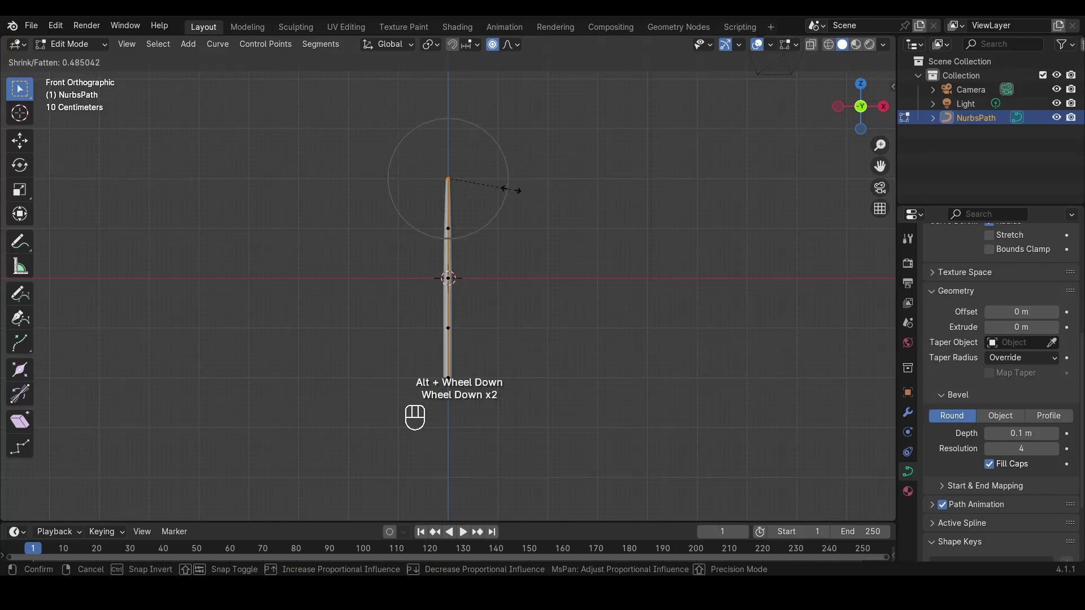
pyautogui.scroll(-3)
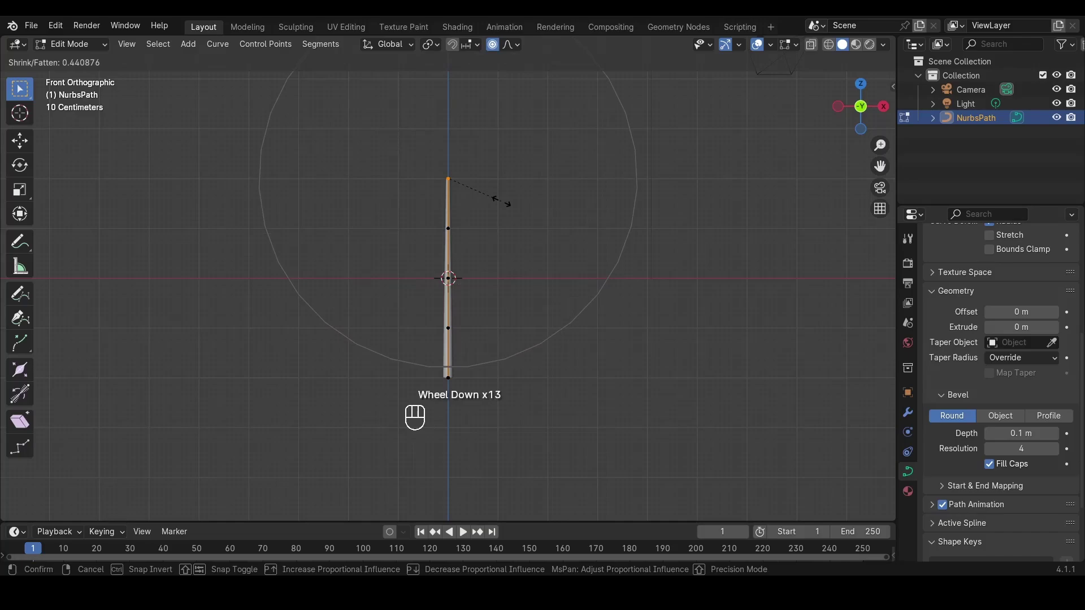
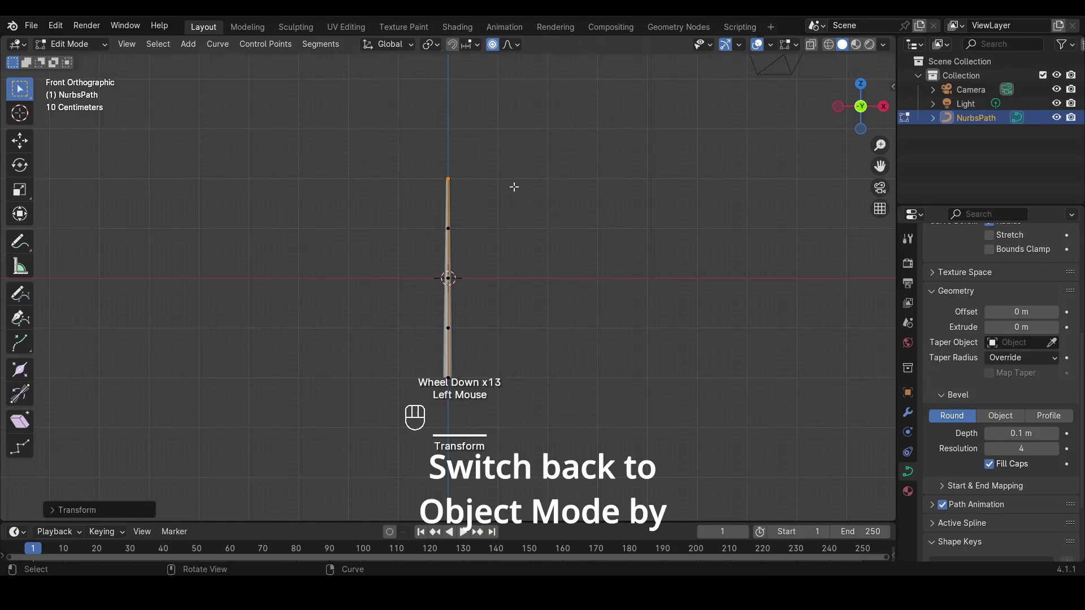
pyautogui.press('Tab')
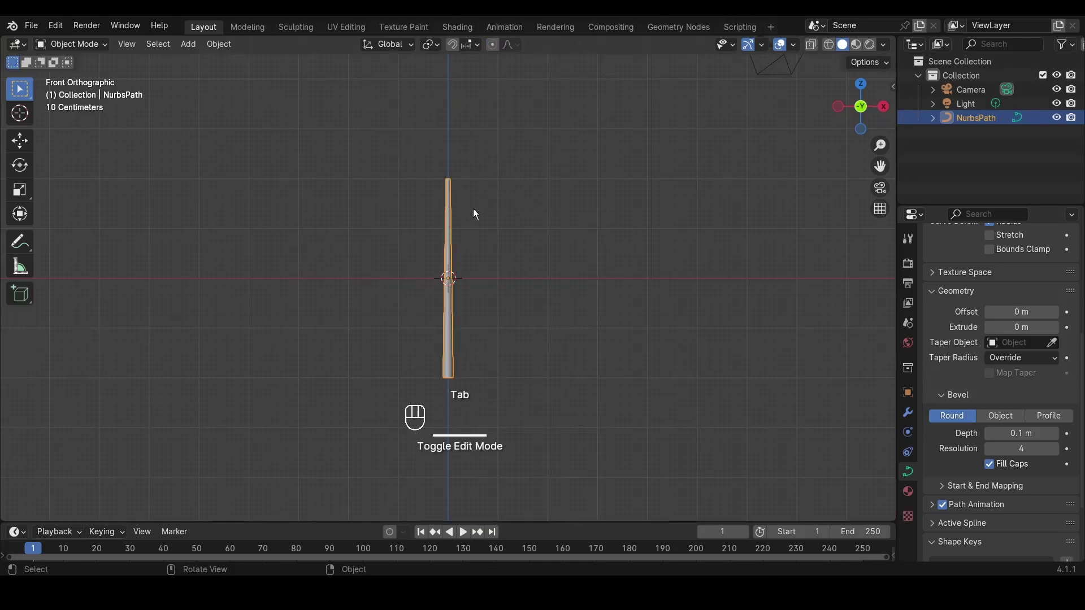
# Add a cube, round it with Ctrl+2 subdivision and stretch it vertically into an egg shape
pyautogui.scroll(3)
pyautogui.scroll(3)
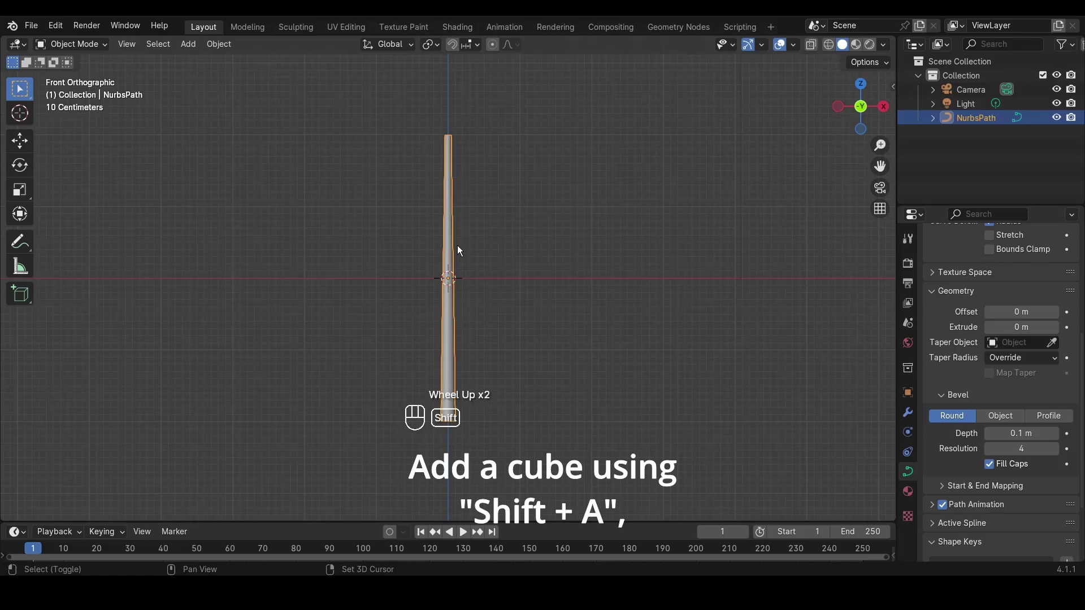
pyautogui.press('shift+a')
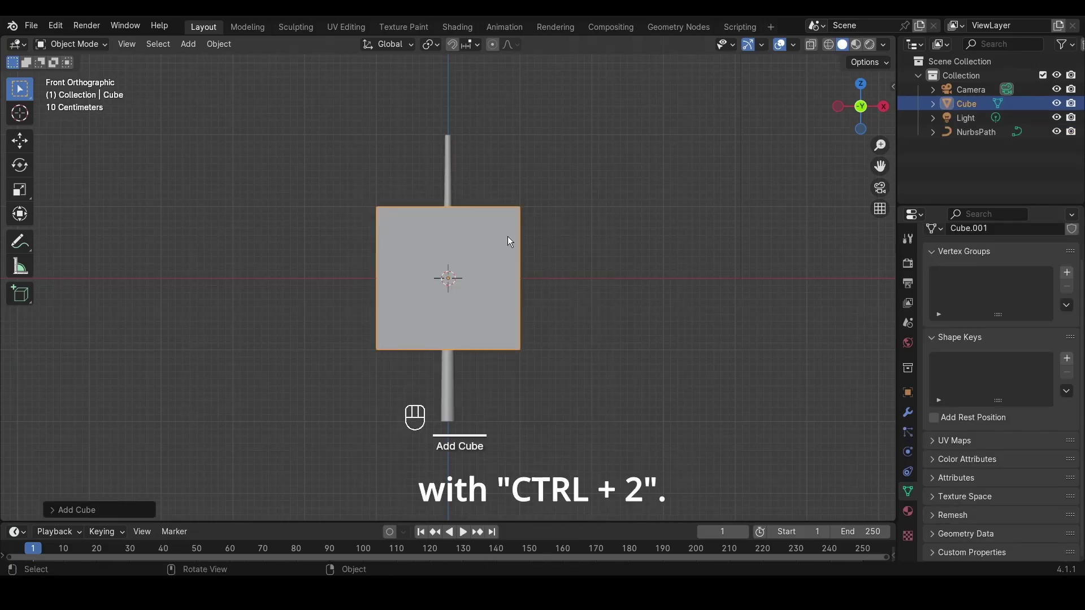
pyautogui.press('ctrl+2')
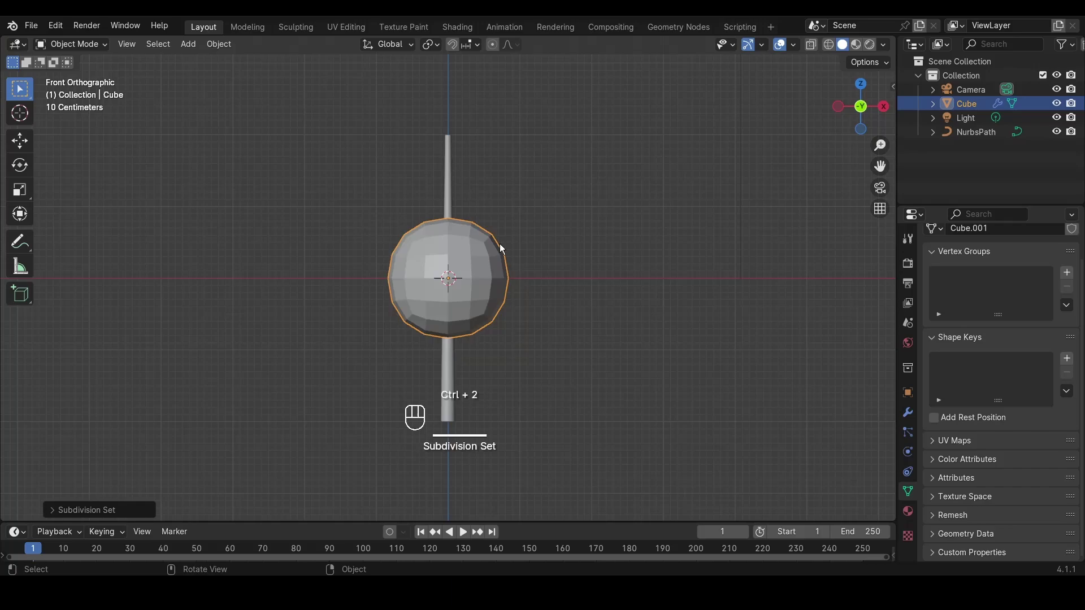
pyautogui.press('s')
pyautogui.press('y')
pyautogui.press('x')
pyautogui.press('z')
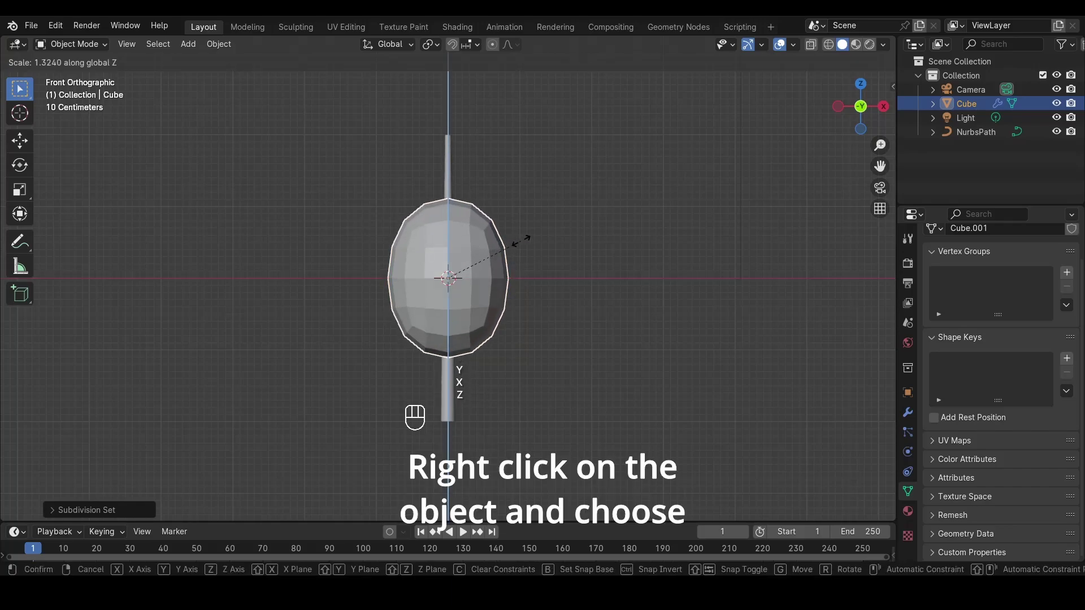
pyautogui.click(524, 242)
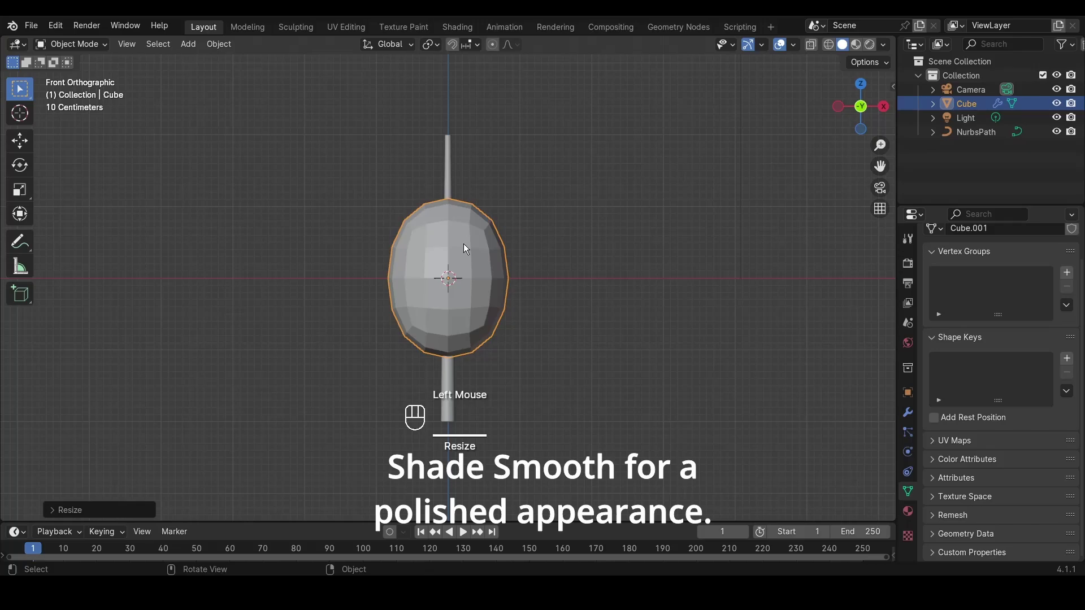
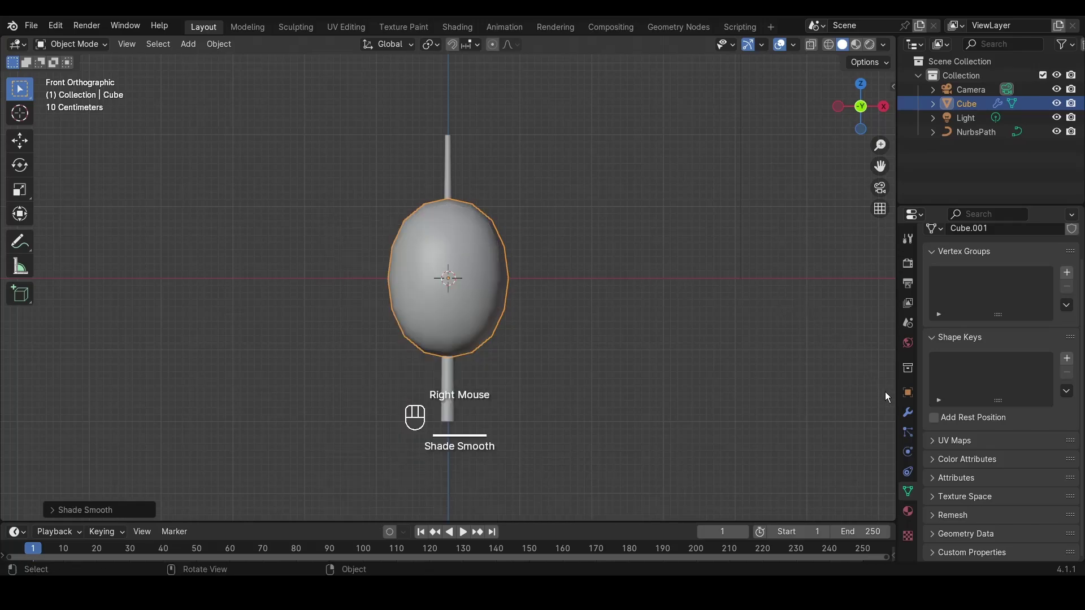
# Raise the bud's viewport and render subdivision levels to 3 and shrink it small
pyautogui.click(907, 411)
pyautogui.click(1058, 327)
pyautogui.click(1057, 337)
pyautogui.scroll(3)
pyautogui.press('s')
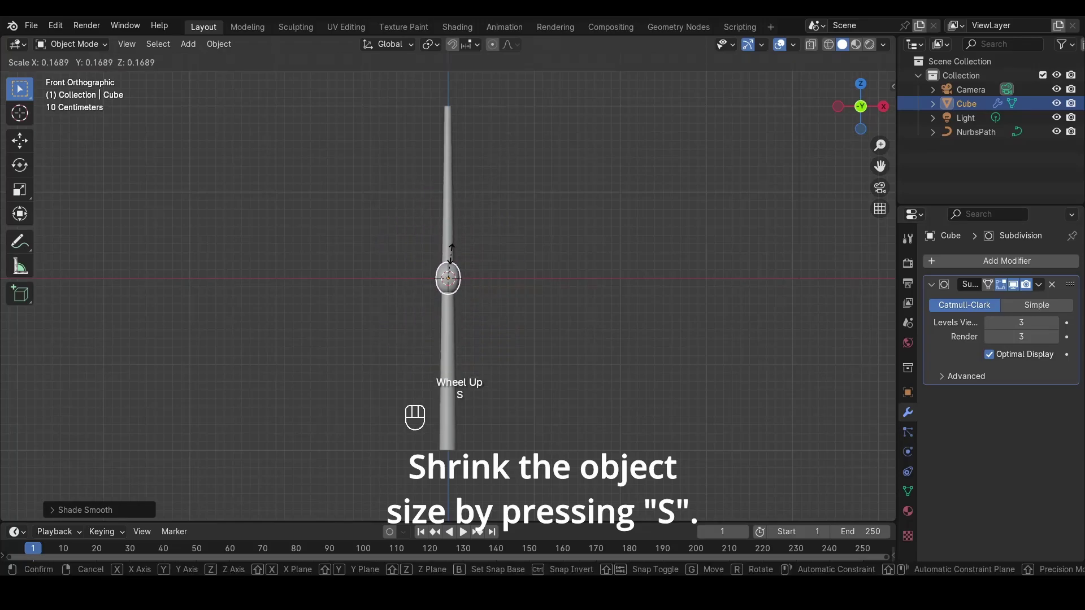
pyautogui.click(460, 254)
pyautogui.middleClick(459, 254)
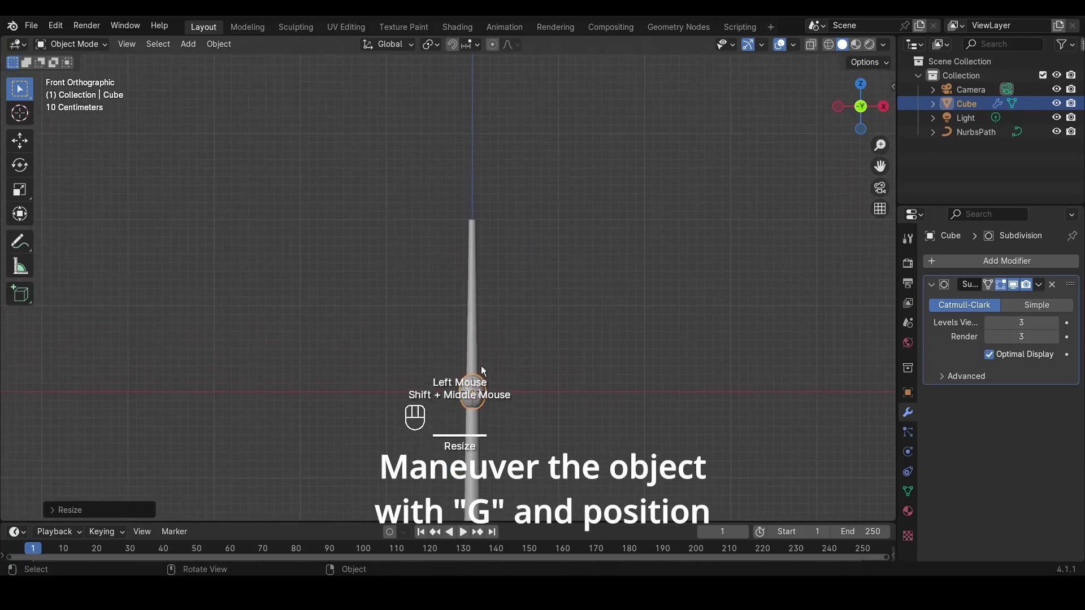
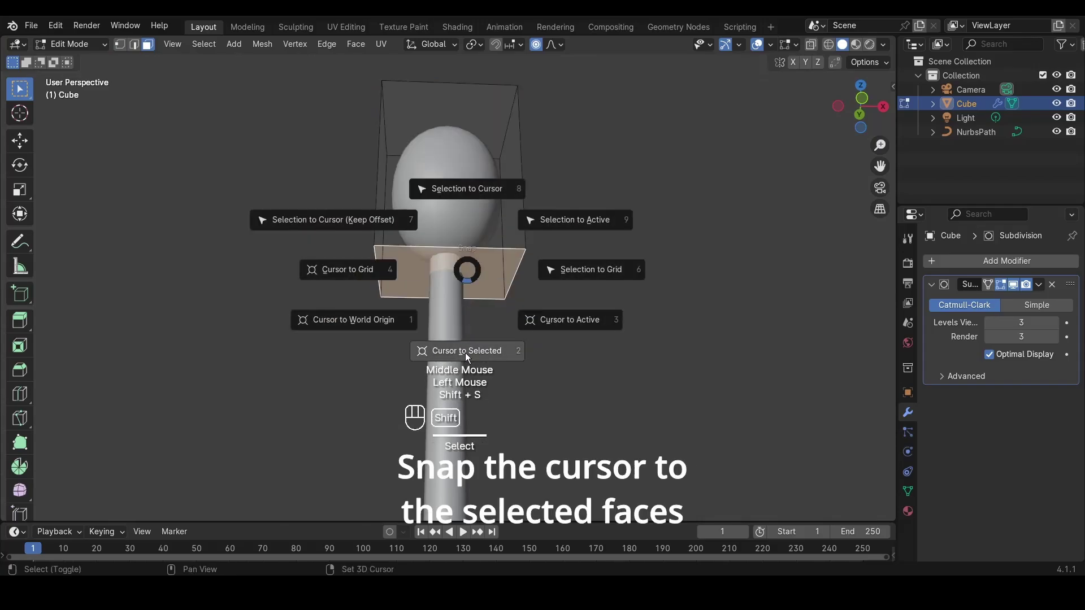
# Leave Edit Mode after placing the 3D cursor on the bud's selected bottom faces
pyautogui.press('Tab')
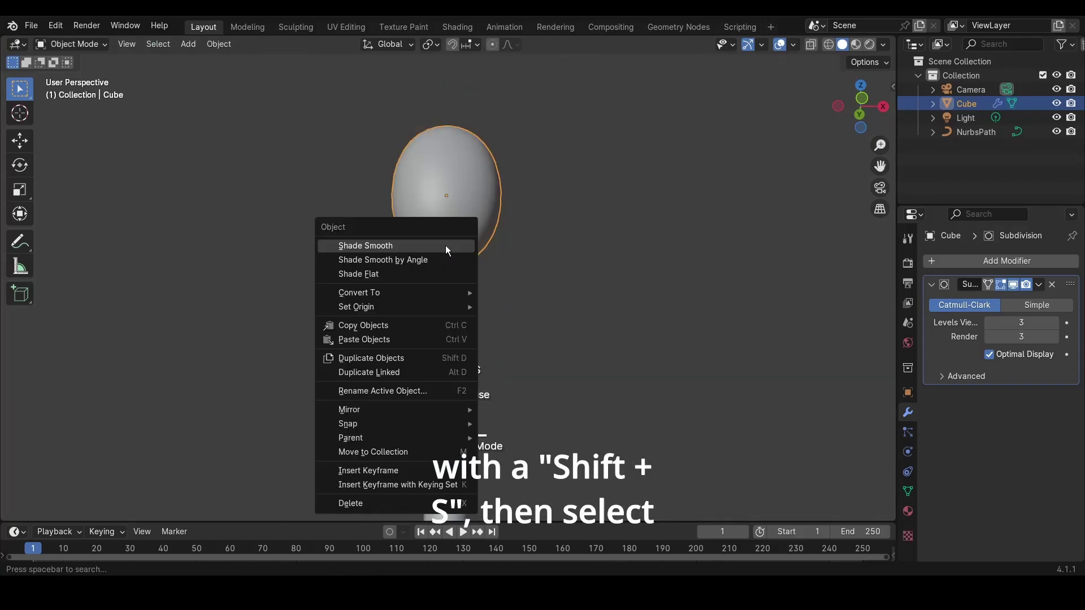
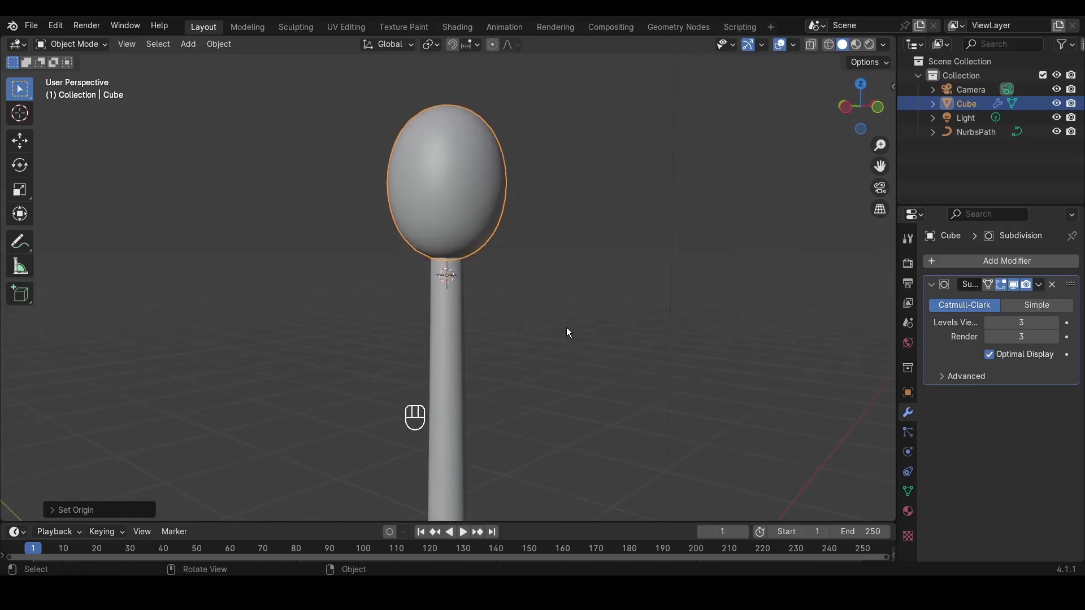
# From top view, duplicate the bud in place and rotate the copy 90° about the Y axis
pyautogui.press('KP_7')
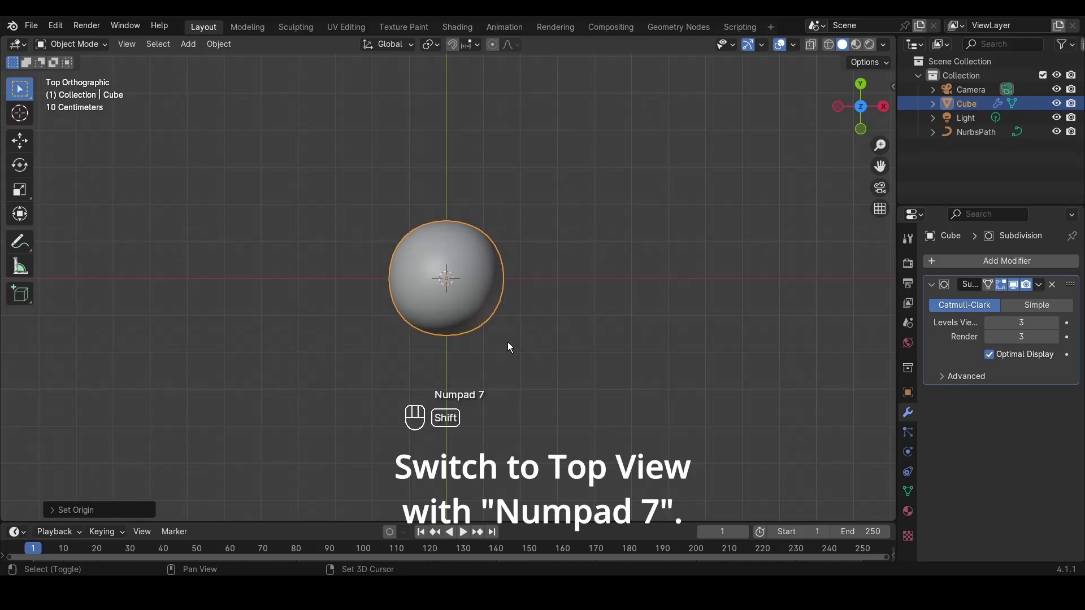
pyautogui.press('shift+d')
pyautogui.rightClick(596, 188)
pyautogui.press('r')
pyautogui.press('KP_9')
pyautogui.press('KP_0')
pyautogui.press('y')
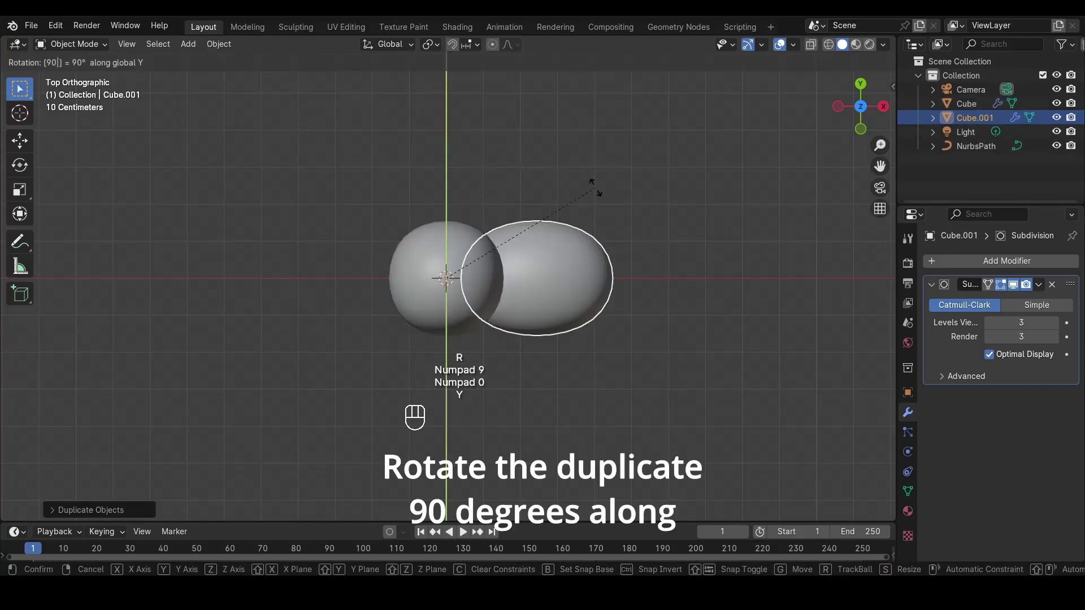
pyautogui.press('Return')
pyautogui.press('KP_1')
pyautogui.press('KP_7')
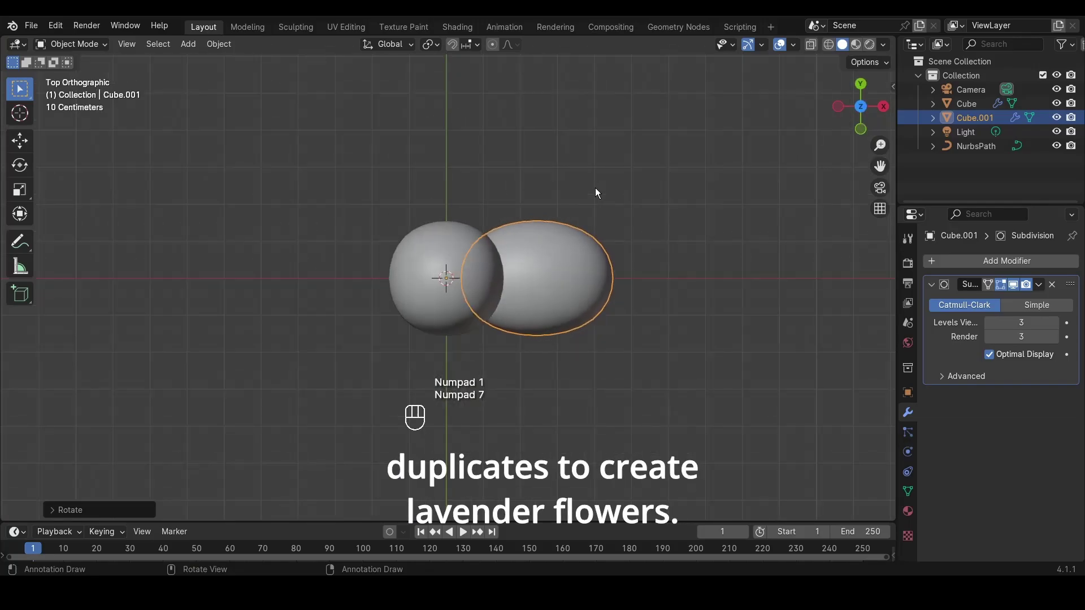
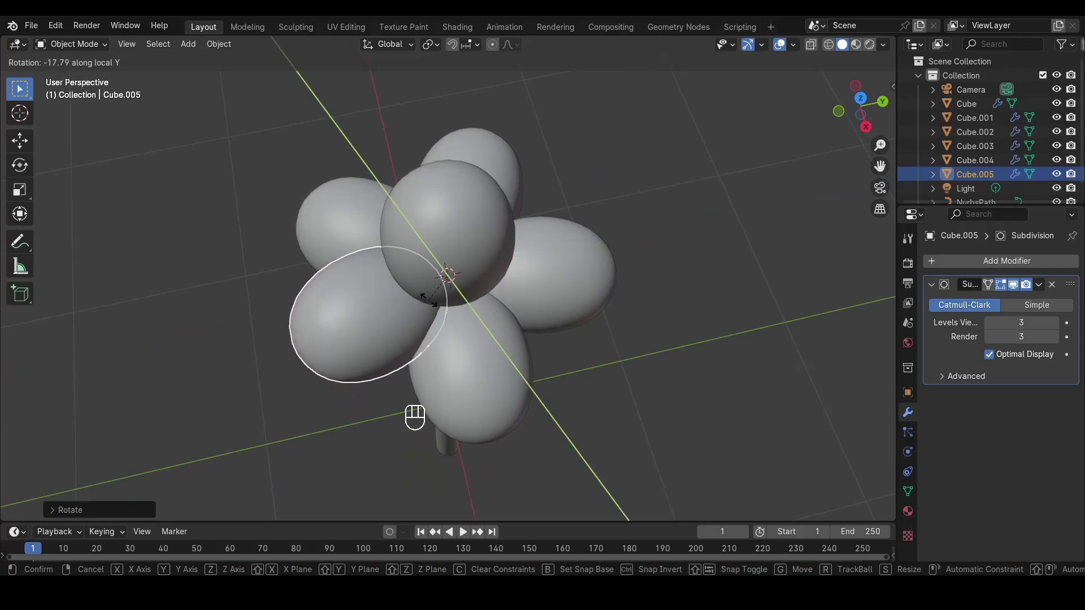
# Tilt the first two surrounding buds outward along their own local Y axes
pyautogui.click(431, 305)
pyautogui.click(488, 359)
pyautogui.moveTo(511, 356); pyautogui.dragTo(438, 340)
pyautogui.press('r')
pyautogui.press('y')
pyautogui.press('y')
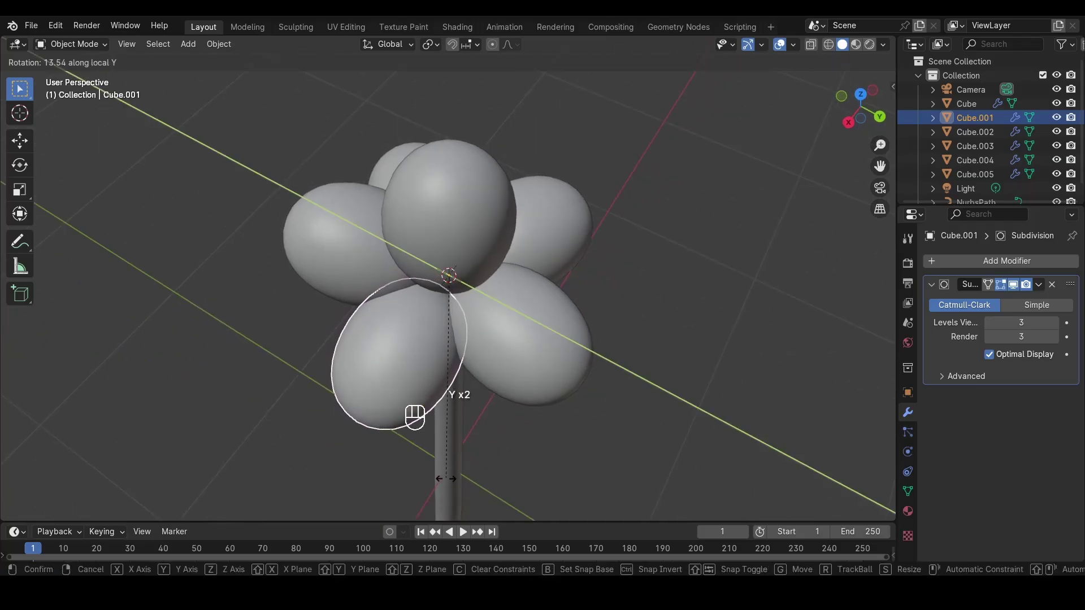
pyautogui.rightClick(444, 470)
pyautogui.moveTo(438, 449); pyautogui.dragTo(392, 380)
pyautogui.moveTo(473, 317); pyautogui.dragTo(467, 336)
pyautogui.press('r')
pyautogui.press('y')
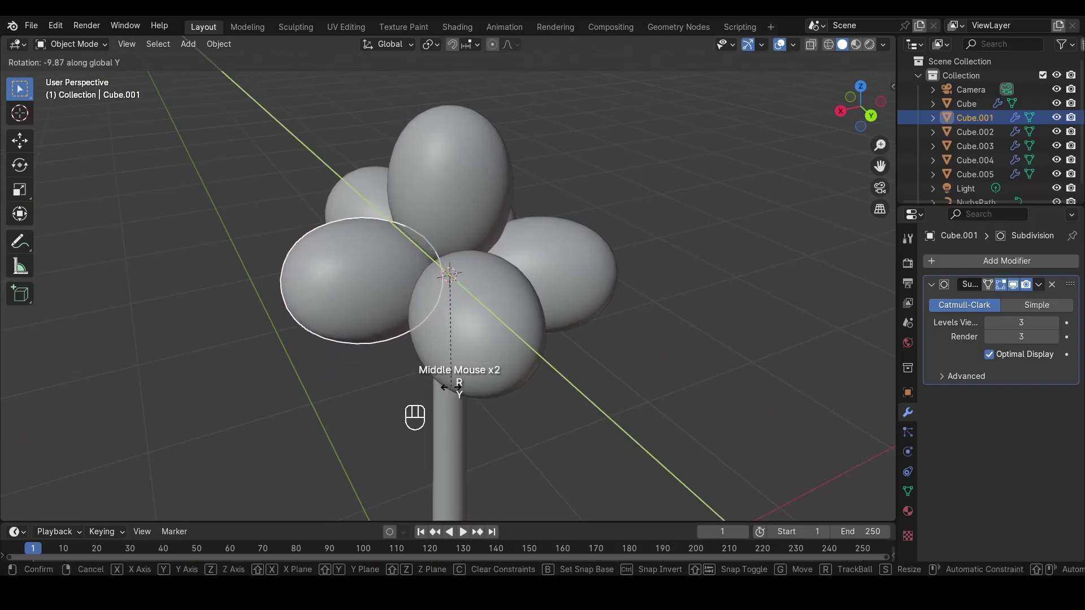
pyautogui.click(451, 415)
pyautogui.moveTo(469, 368); pyautogui.dragTo(384, 359)
pyautogui.click(384, 359)
pyautogui.press('r')
pyautogui.press('y')
pyautogui.press('y')
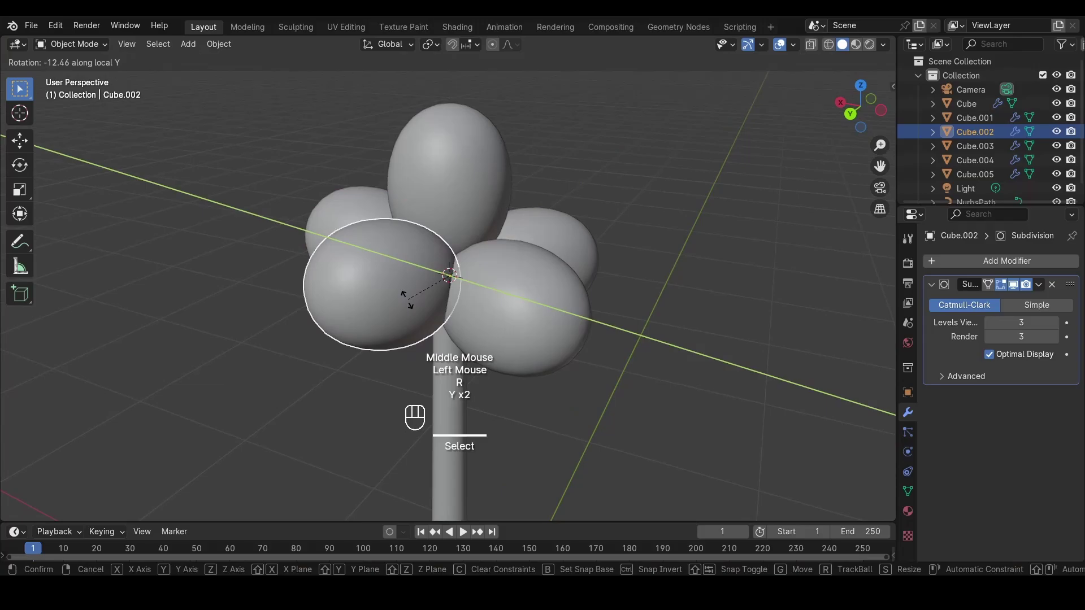
pyautogui.click(410, 305)
# Tilt the remaining surrounding buds along local Y so the six-bud head splays outward
pyautogui.click(497, 312)
pyautogui.moveTo(604, 322); pyautogui.dragTo(521, 339)
pyautogui.press('r')
pyautogui.press('y')
pyautogui.press('y')
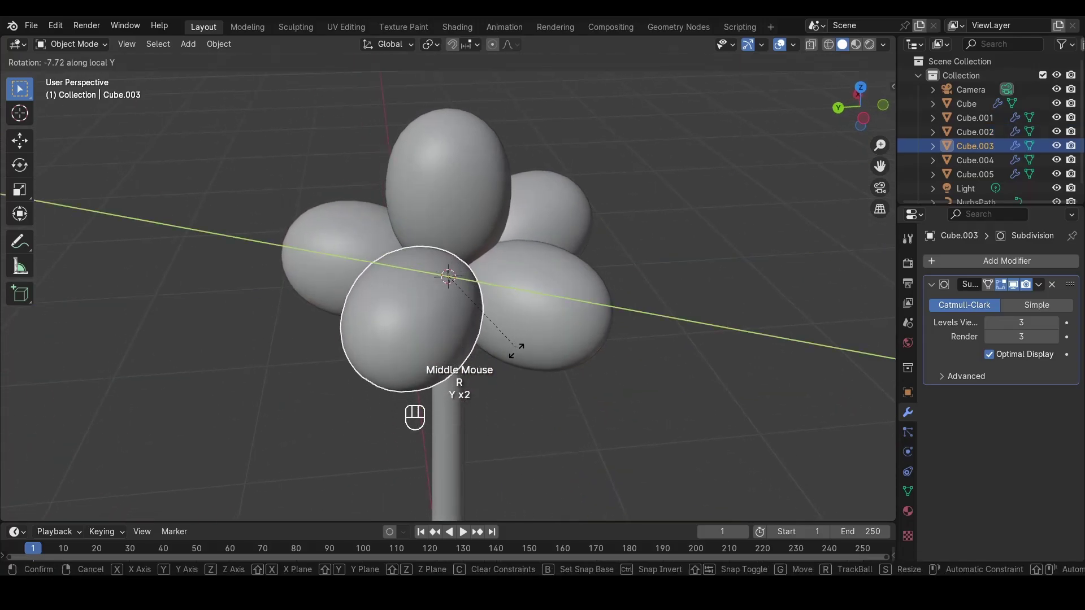
pyautogui.click(519, 376)
pyautogui.moveTo(522, 363); pyautogui.dragTo(423, 358)
pyautogui.click(443, 330)
pyautogui.moveTo(538, 365); pyautogui.dragTo(504, 380)
pyautogui.press('r')
pyautogui.press('y')
pyautogui.press('y')
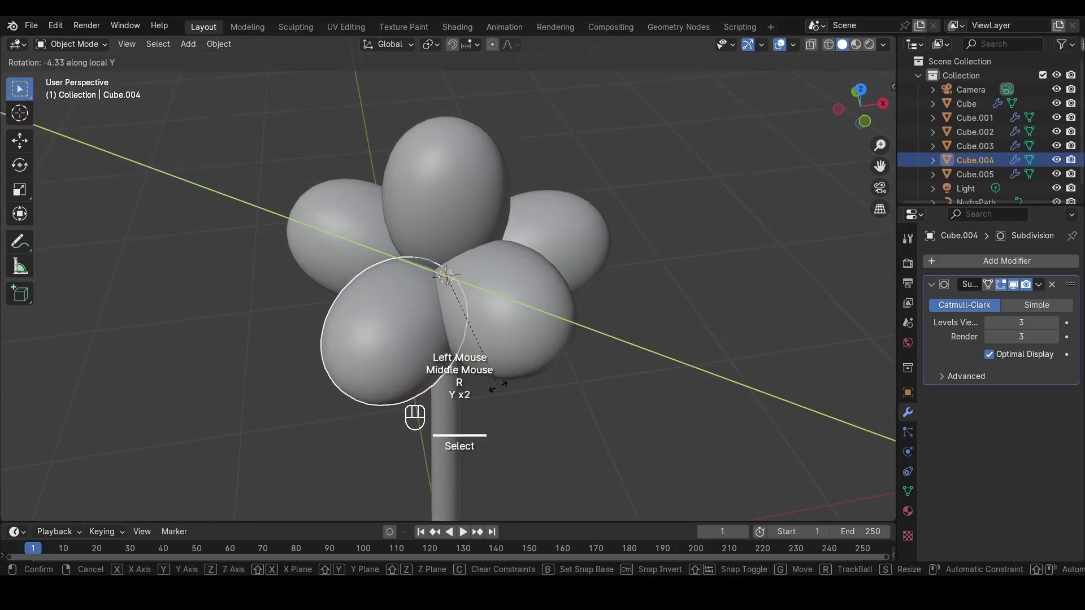
pyautogui.click(484, 450)
pyautogui.scroll(-3)
# Orbit the view around the splayed flower head
pyautogui.middleClick(561, 260)
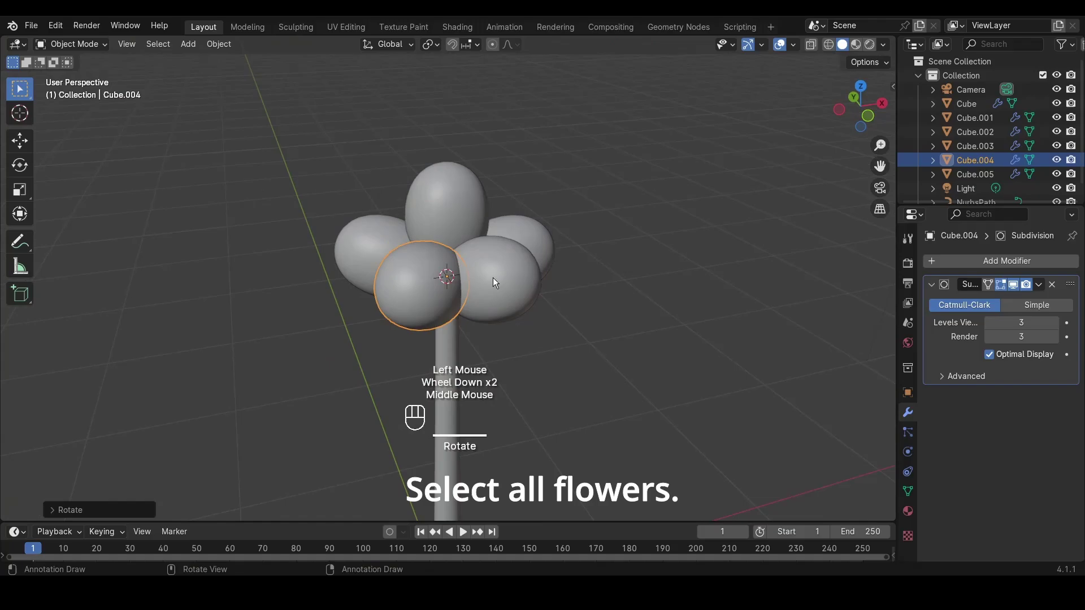
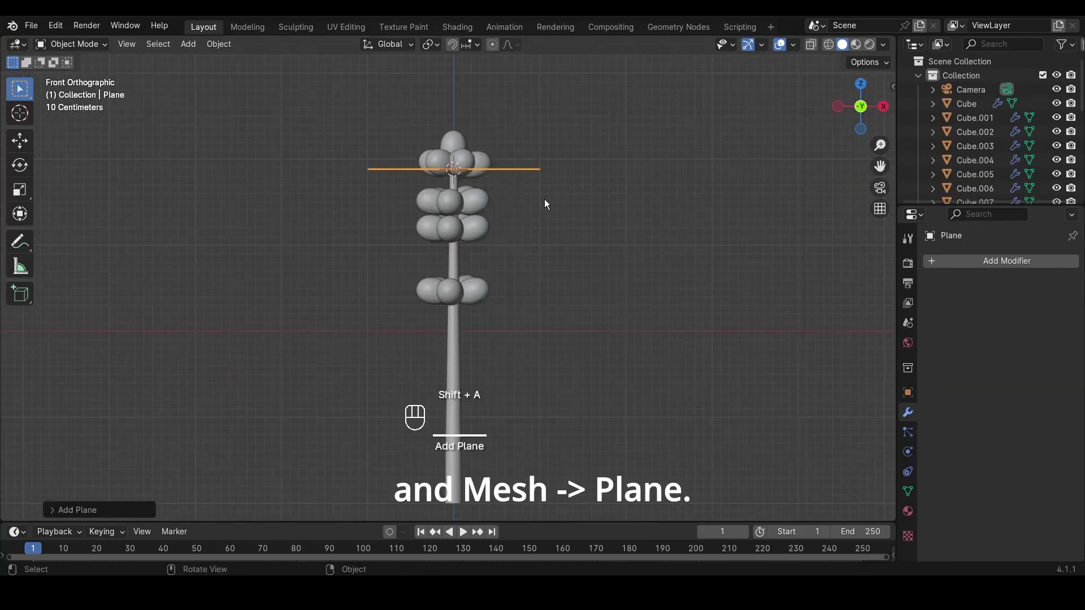
# Move the new plane beside the flower and rotate it 90° about X to stand upright
pyautogui.press('g')
pyautogui.press('y')
pyautogui.press('x')
pyautogui.click(680, 213)
pyautogui.moveTo(650, 216); pyautogui.dragTo(621, 217)
pyautogui.press('r')
pyautogui.press('KP_9')
pyautogui.press('KP_0')
pyautogui.press('y')
pyautogui.press('x')
pyautogui.press('Return')
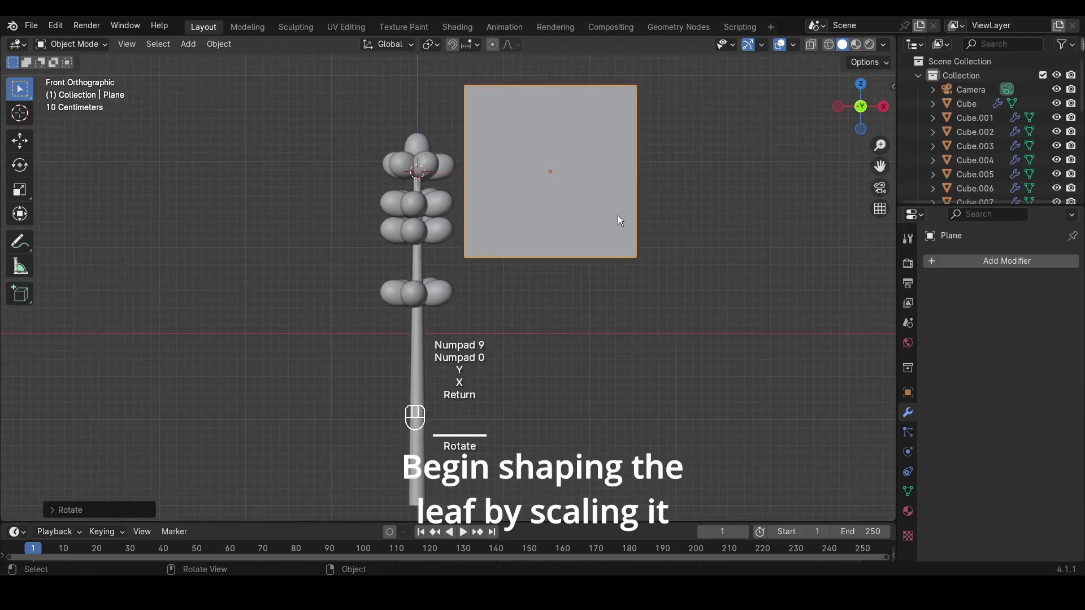
pyautogui.moveTo(629, 223); pyautogui.dragTo(594, 265)
# Scale the upright plane along X to narrow it into a thin leaf strip
pyautogui.press('s')
pyautogui.press('x')
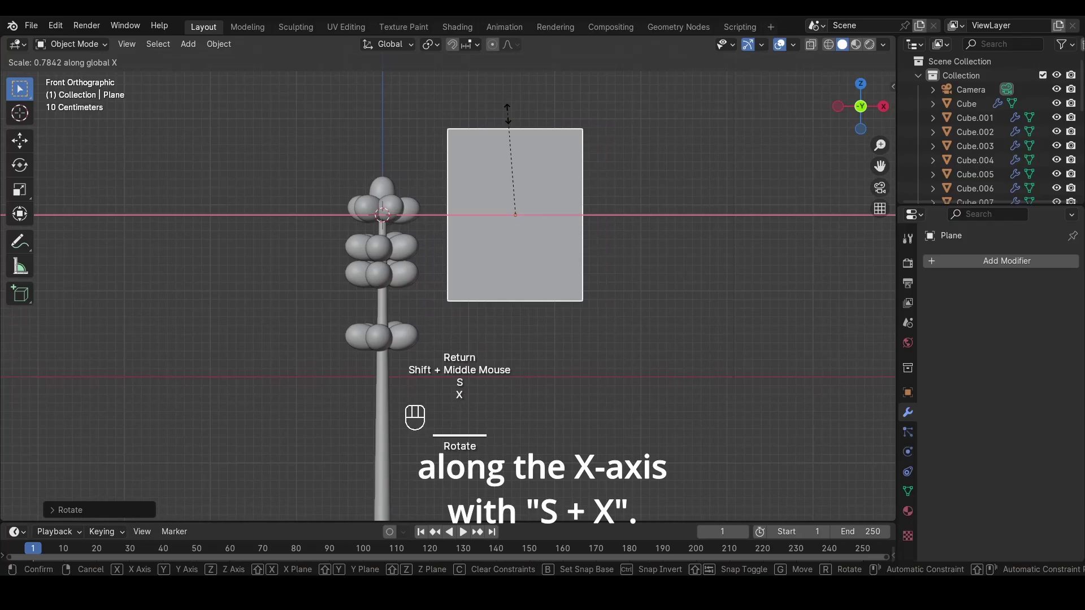
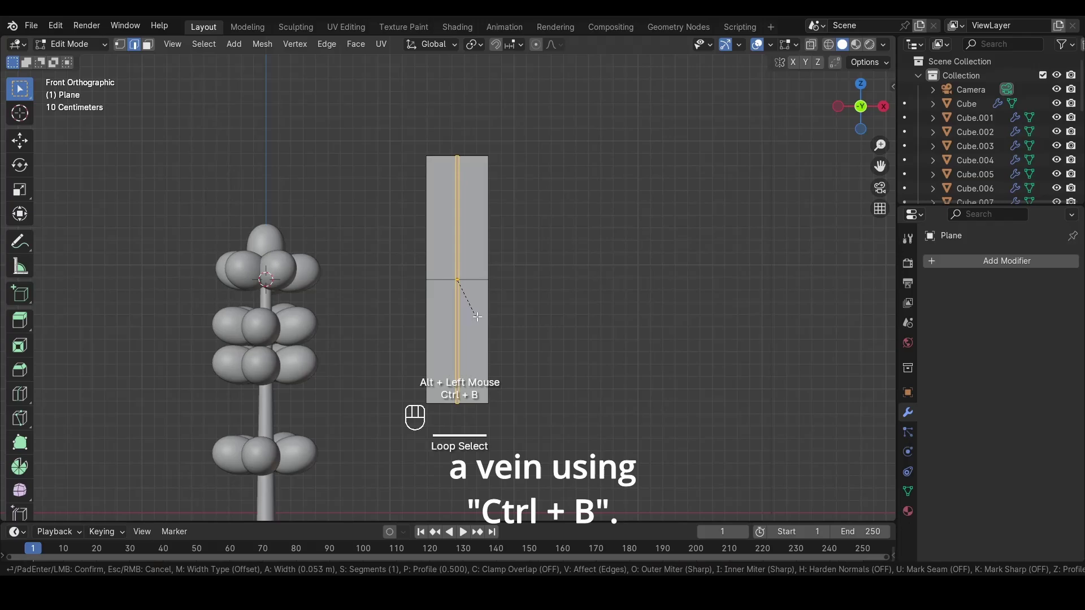
# Scale the leaf's top vertices along X to pinch the tip into a point
pyautogui.scroll(3)
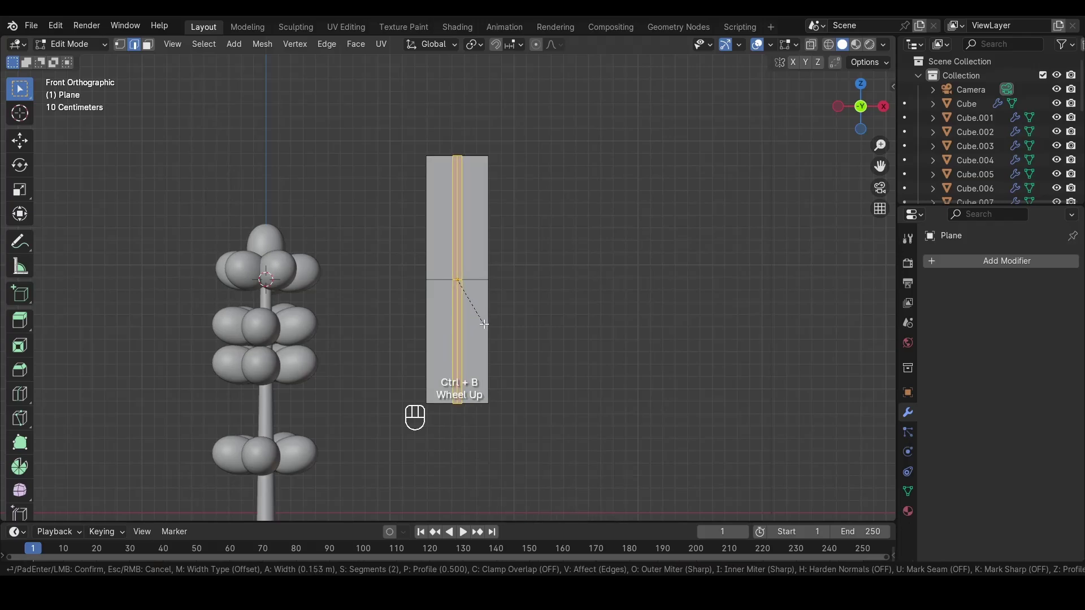
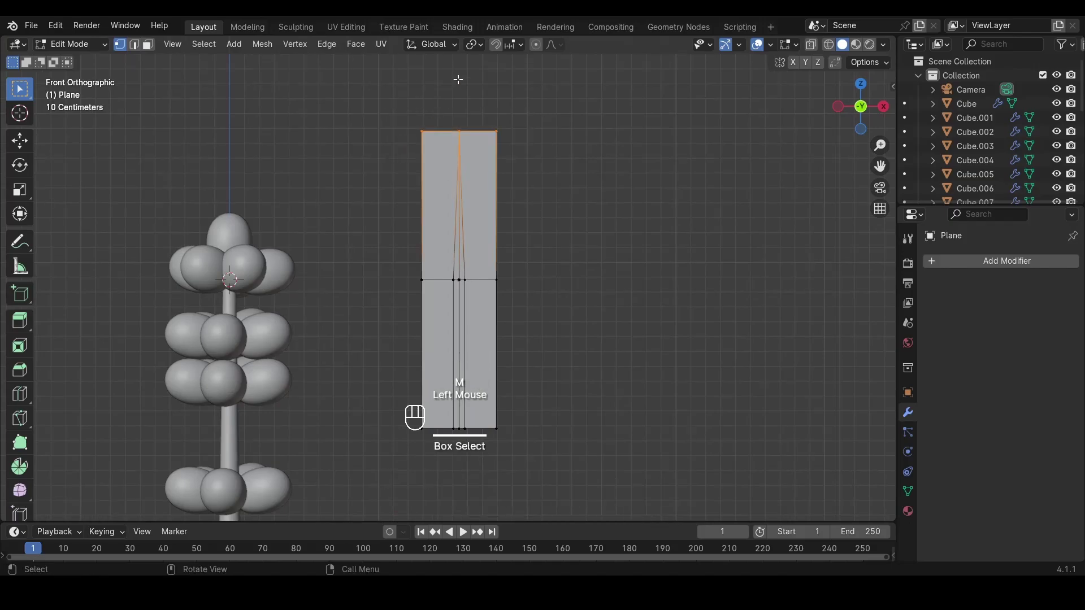
pyautogui.press('s')
pyautogui.press('x')
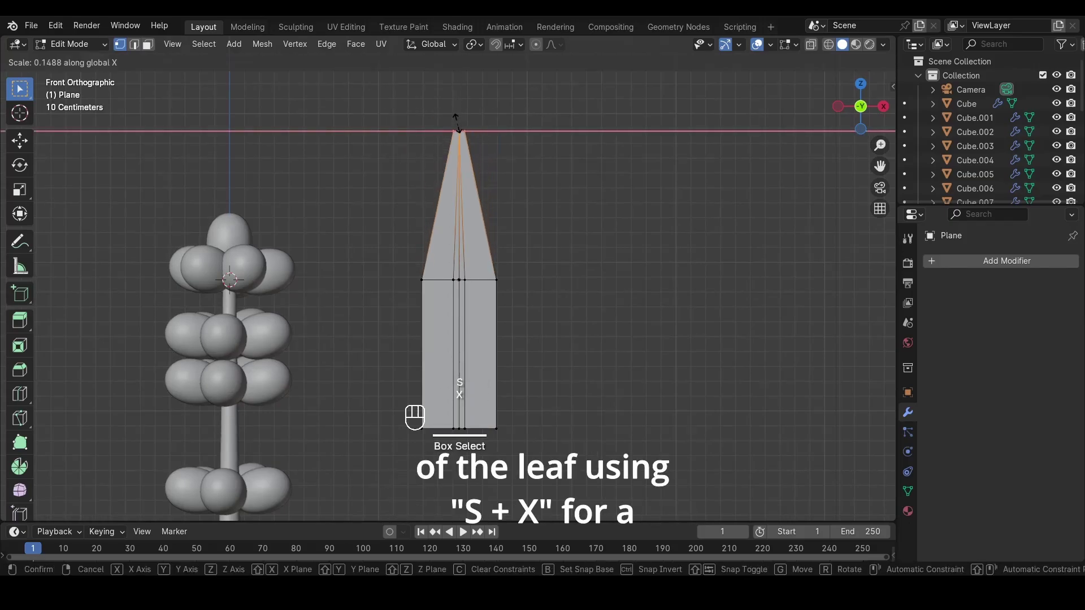
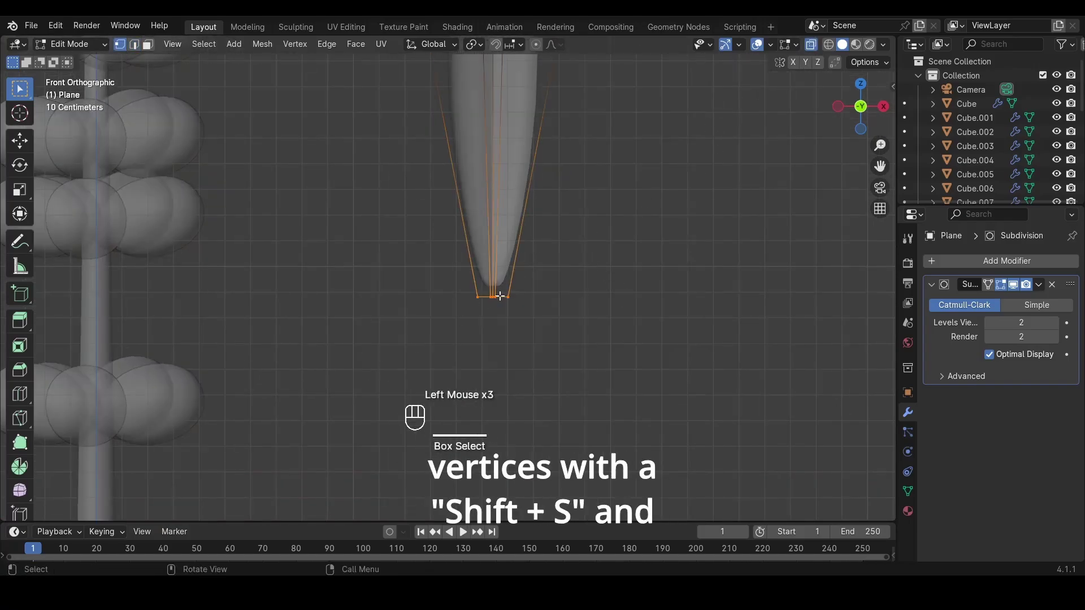
# Snap the 3D cursor to the leaf's base, return to Object Mode and set the leaf down near the stem
pyautogui.press('shift+s')
pyautogui.press('Tab')
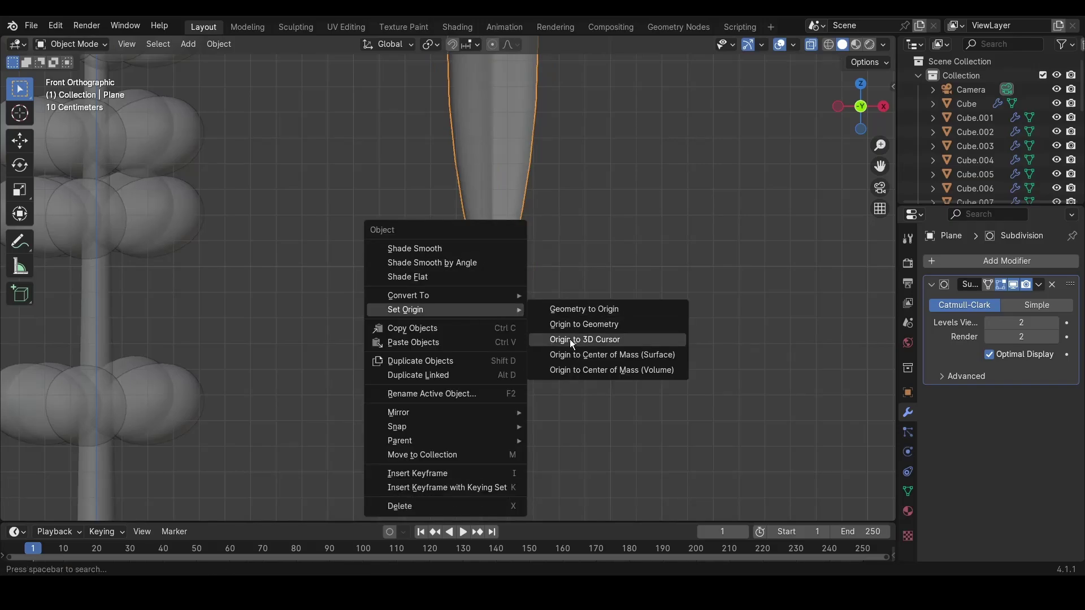
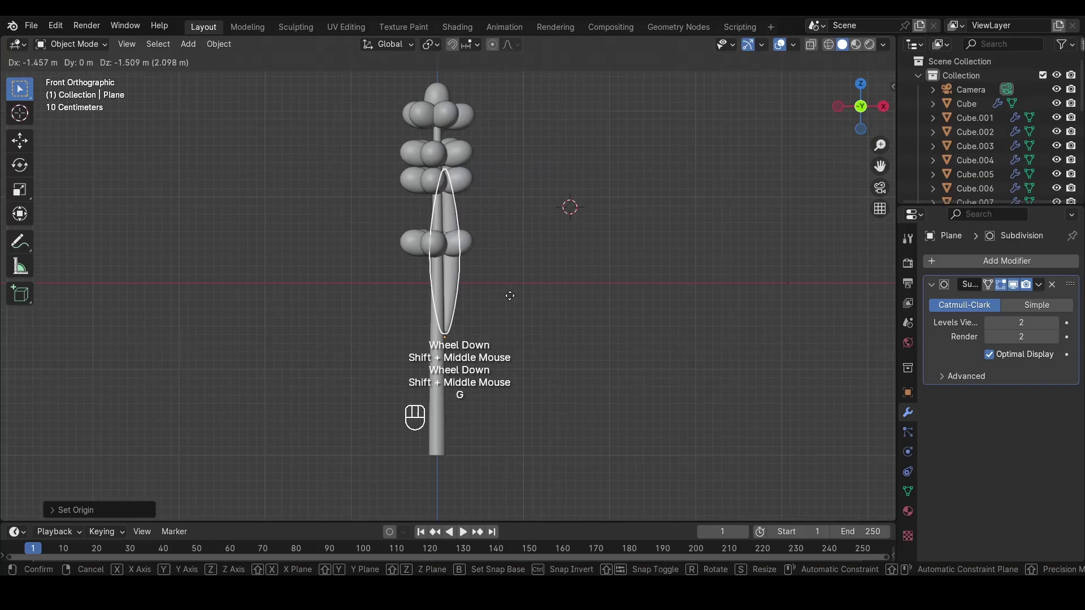
pyautogui.click(558, 291)
pyautogui.moveTo(577, 180); pyautogui.dragTo(602, 171)
pyautogui.scroll(3)
pyautogui.moveTo(636, 188); pyautogui.dragTo(607, 197)
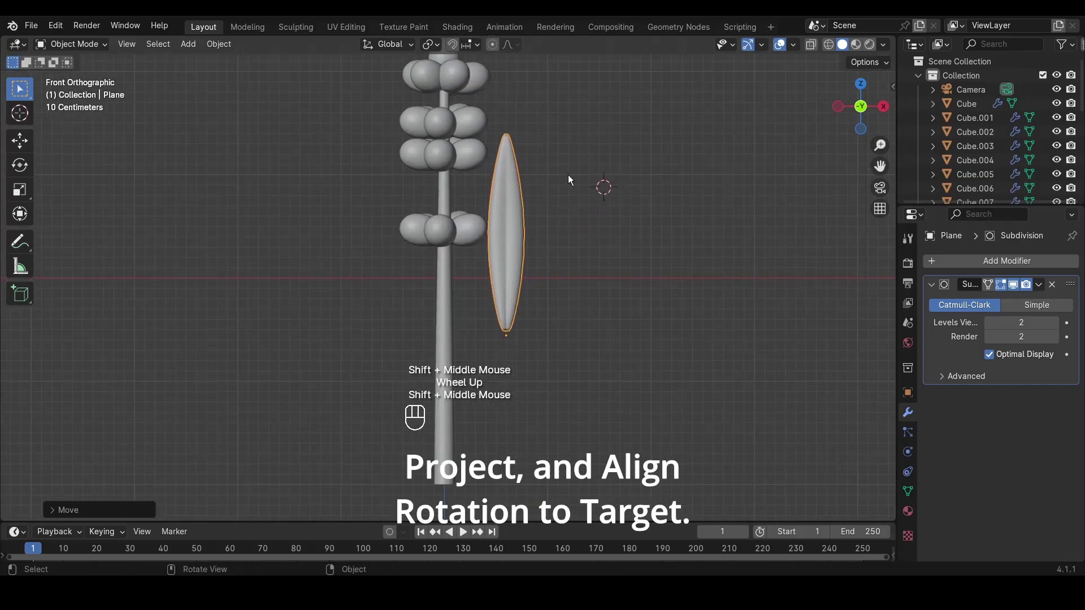
# With Face Project snapping on, move the leaf onto the stem and tilt it outward
pyautogui.click(459, 52)
pyautogui.click(476, 49)
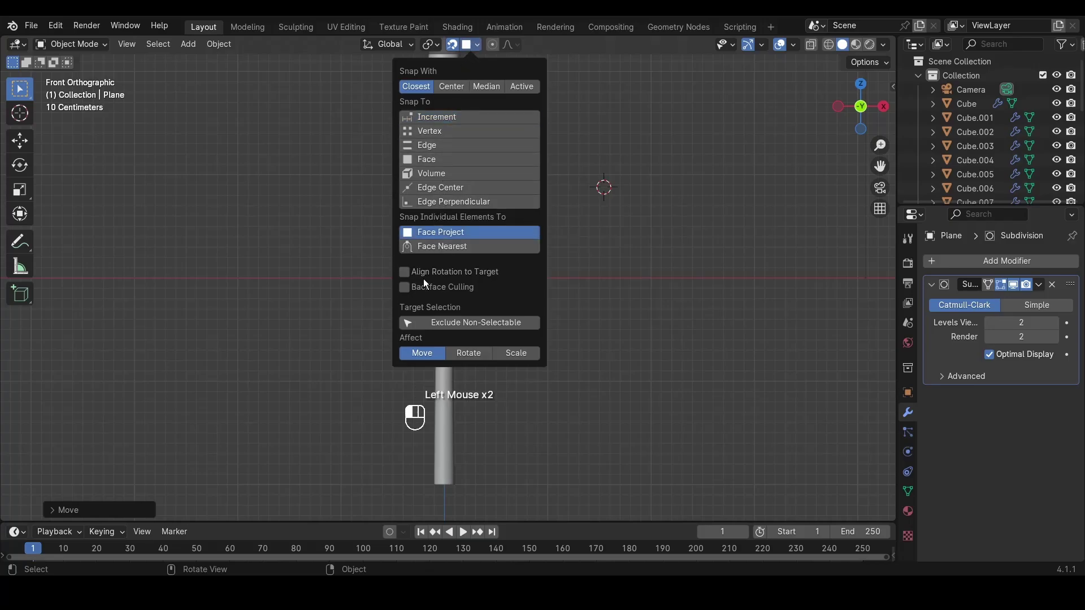
pyautogui.press('g')
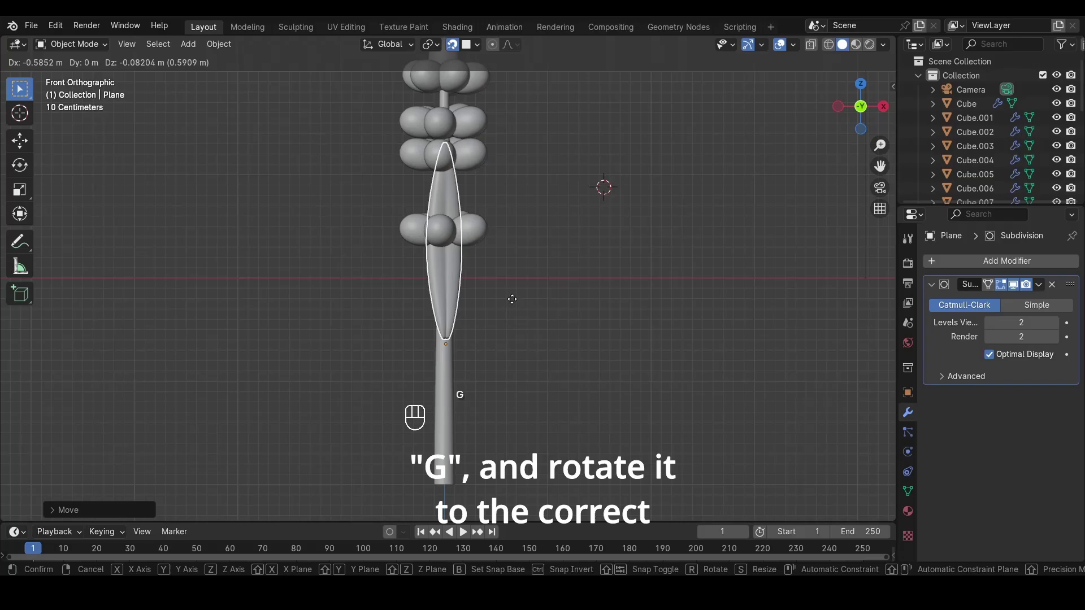
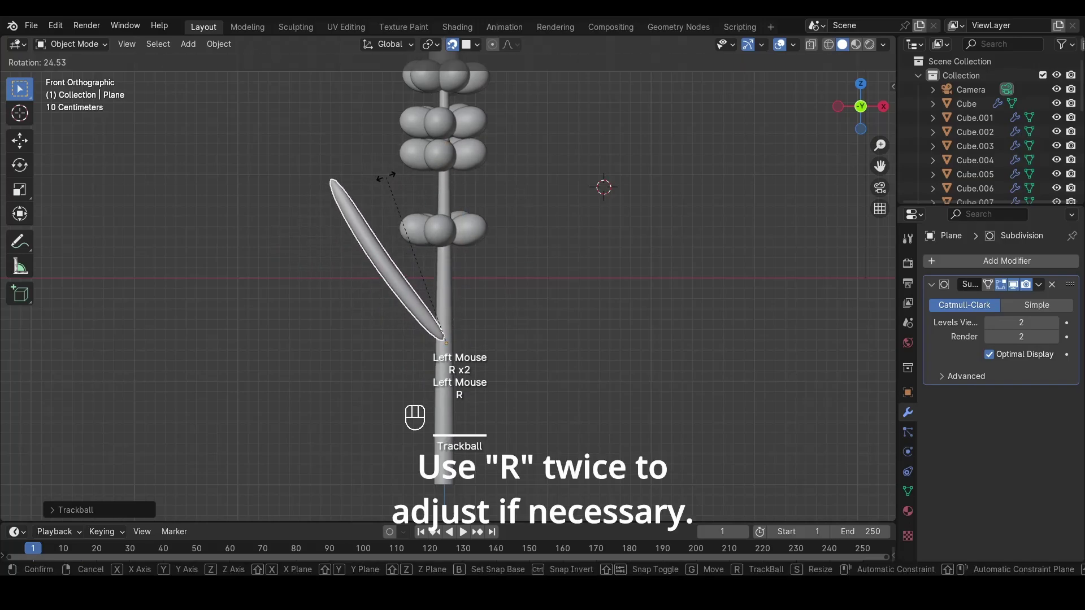
pyautogui.click(411, 188)
pyautogui.scroll(-3)
pyautogui.middleClick(480, 280)
pyautogui.scroll(3)
pyautogui.moveTo(512, 184); pyautogui.dragTo(469, 290)
# Duplicate the leaf and rotate the copy to the opposite side of the stem
pyautogui.press('shift+d')
pyautogui.rightClick(533, 201)
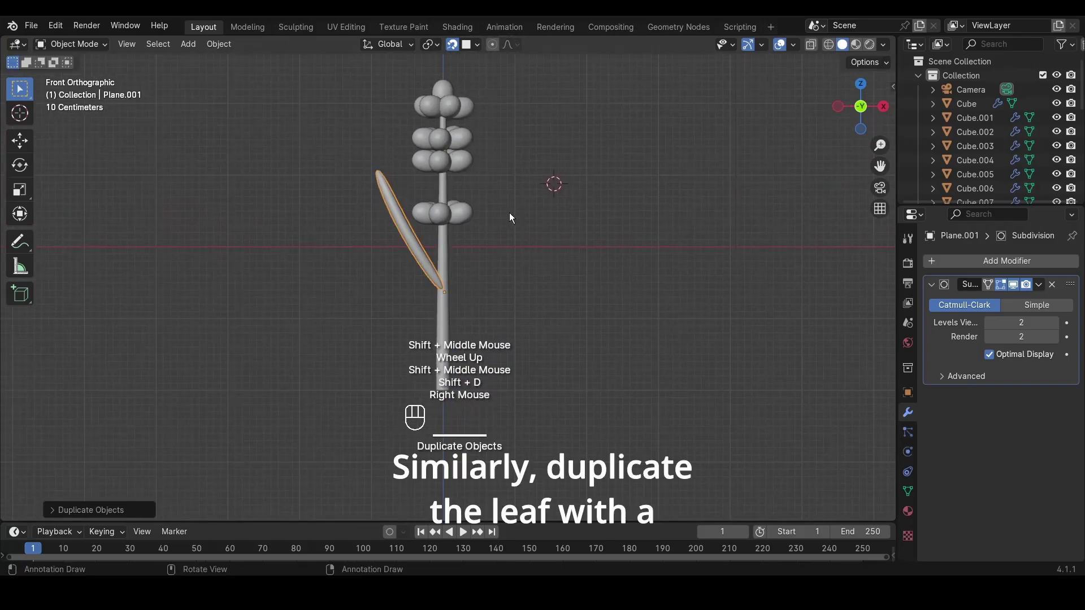
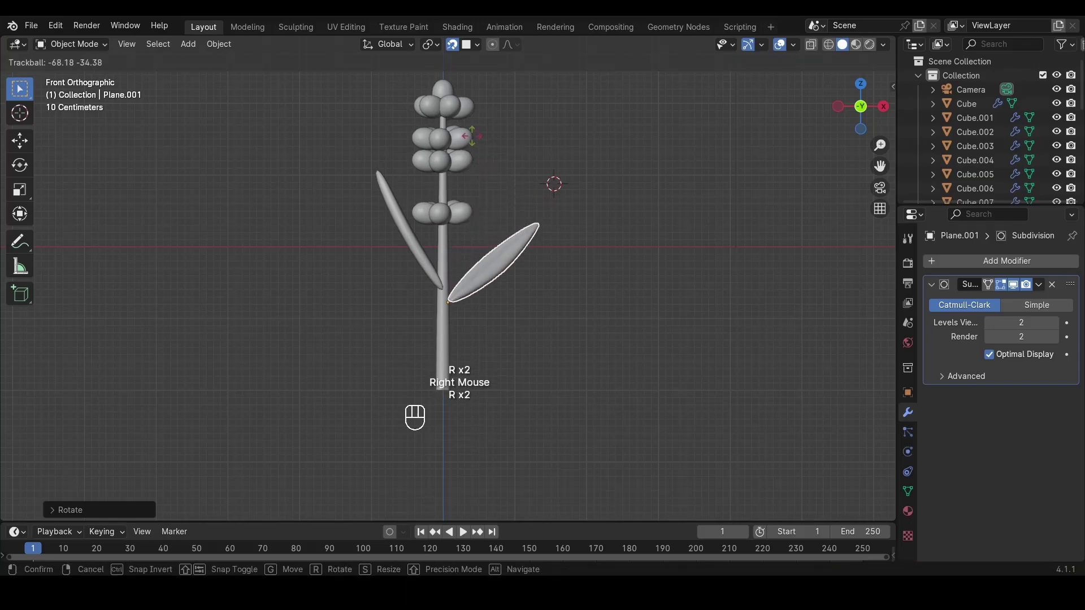
pyautogui.click(397, 136)
pyautogui.scroll(3)
pyautogui.scroll(3)
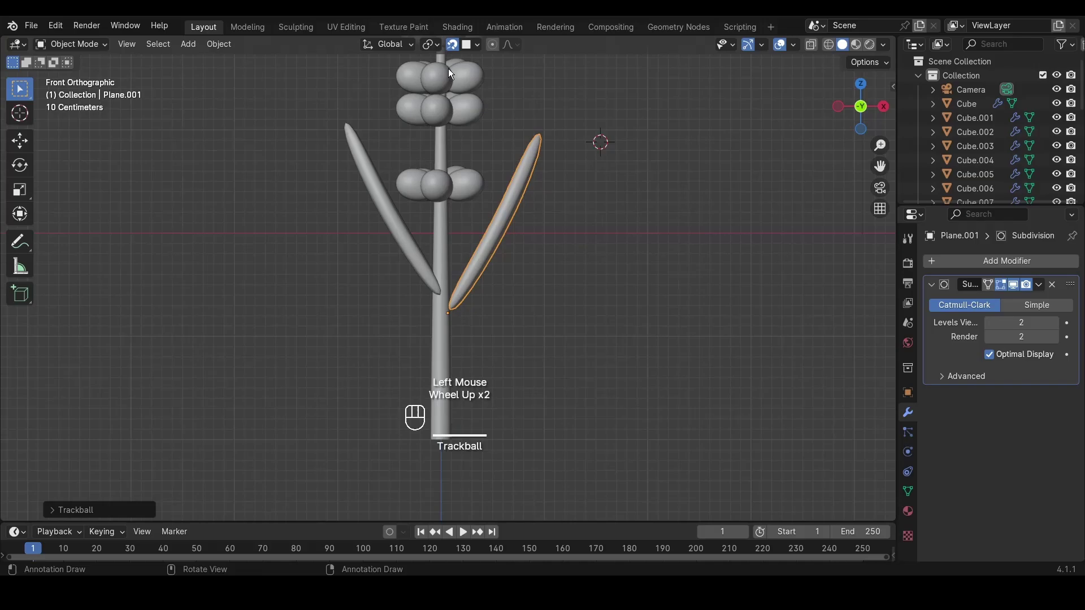
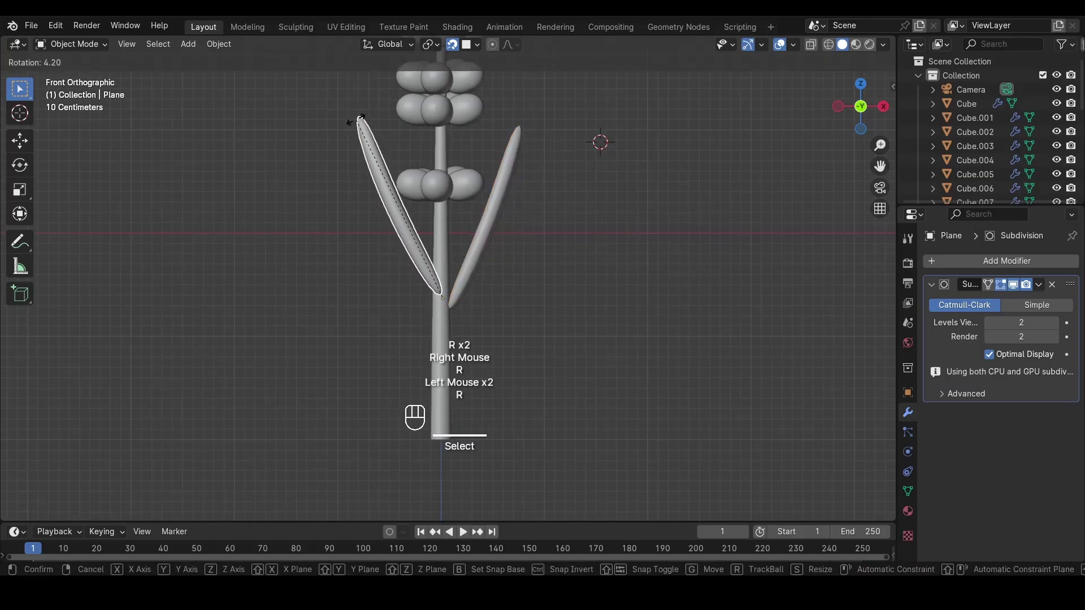
# Adjust the first leaf's tilt so both leaves angle outward from the stem
pyautogui.click(357, 122)
pyautogui.click(584, 295)
pyautogui.scroll(-3)
pyautogui.scroll(3)
pyautogui.click(392, 222)
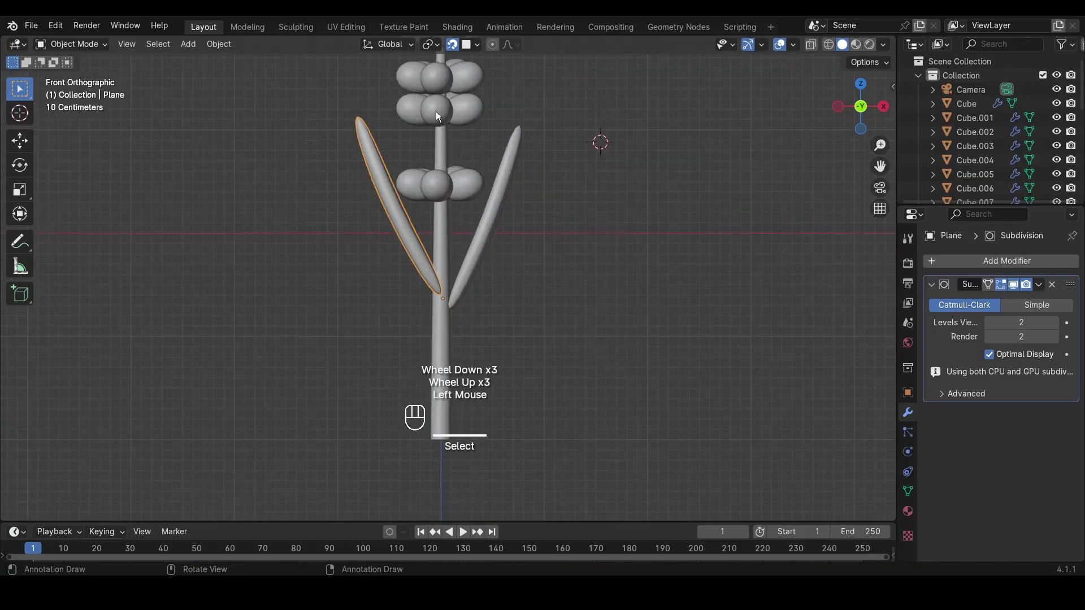
# Scale the second leaf down slightly smaller than the first
pyautogui.press('s')
pyautogui.moveTo(428, 145); pyautogui.dragTo(526, 149)
pyautogui.press('s')
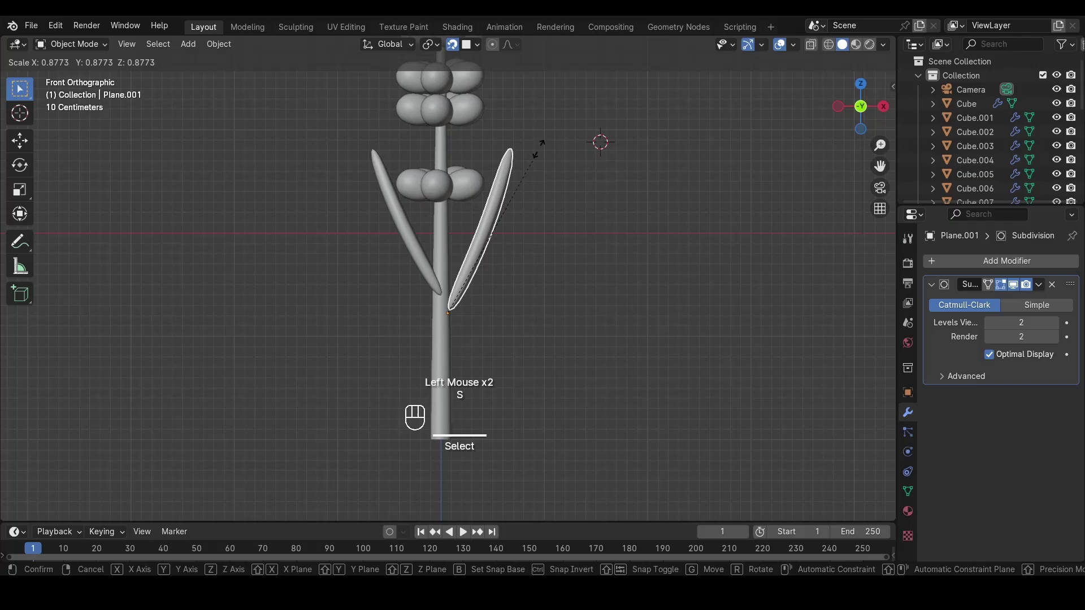
pyautogui.moveTo(544, 147); pyautogui.dragTo(517, 213)
pyautogui.scroll(-3)
pyautogui.moveTo(473, 263); pyautogui.dragTo(526, 267)
pyautogui.scroll(3)
pyautogui.click(490, 247)
# Select every part of the lavender and frame it in front view
pyautogui.press('Delete')
pyautogui.press('x')
pyautogui.press('KP_1')
pyautogui.middleClick(566, 276)
pyautogui.scroll(-3)
pyautogui.scroll(3)
pyautogui.moveTo(559, 280); pyautogui.dragTo(518, 286)
pyautogui.click(497, 110)
pyautogui.scroll(-3)
pyautogui.moveTo(496, 311); pyautogui.dragTo(492, 347)
pyautogui.scroll(3)
# Raise the whole lavender along Z into place and begin tilting it as a group
pyautogui.press('g')
pyautogui.press('z')
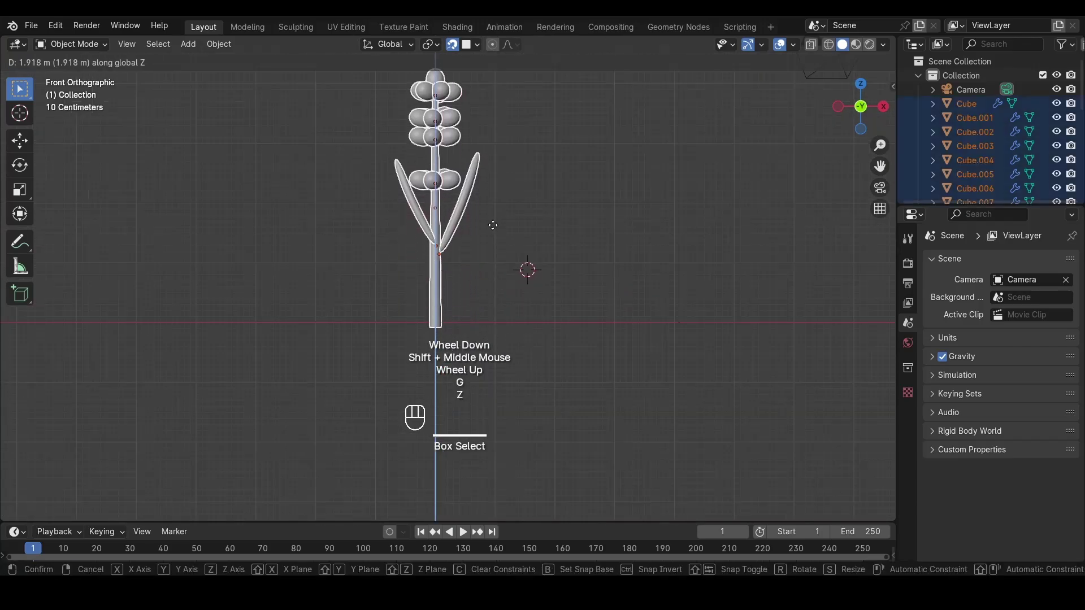
pyautogui.click(492, 222)
pyautogui.middleClick(492, 227)
pyautogui.scroll(3)
pyautogui.press('r')
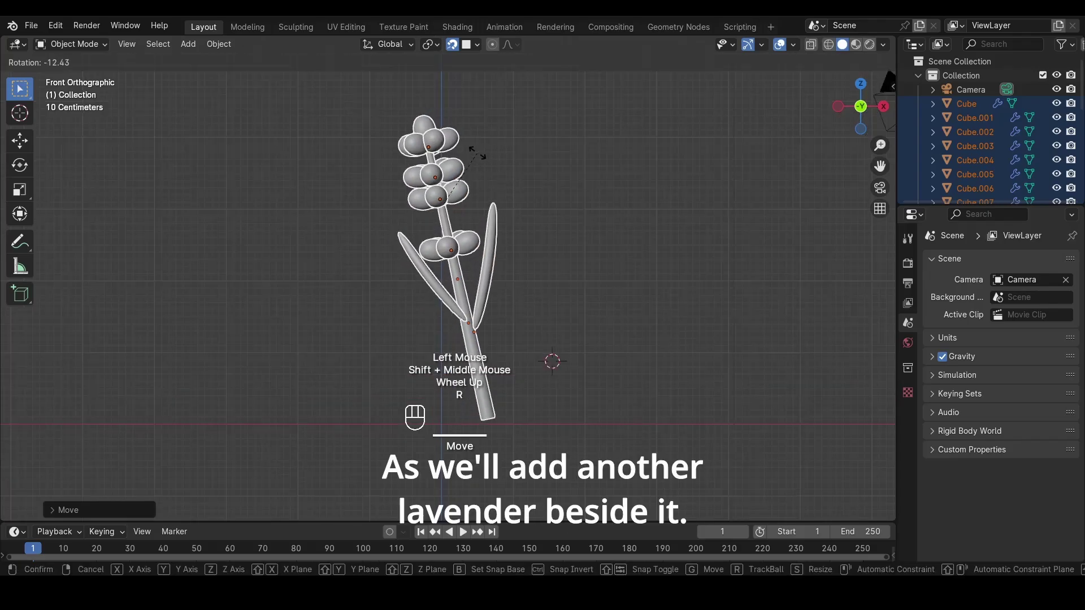
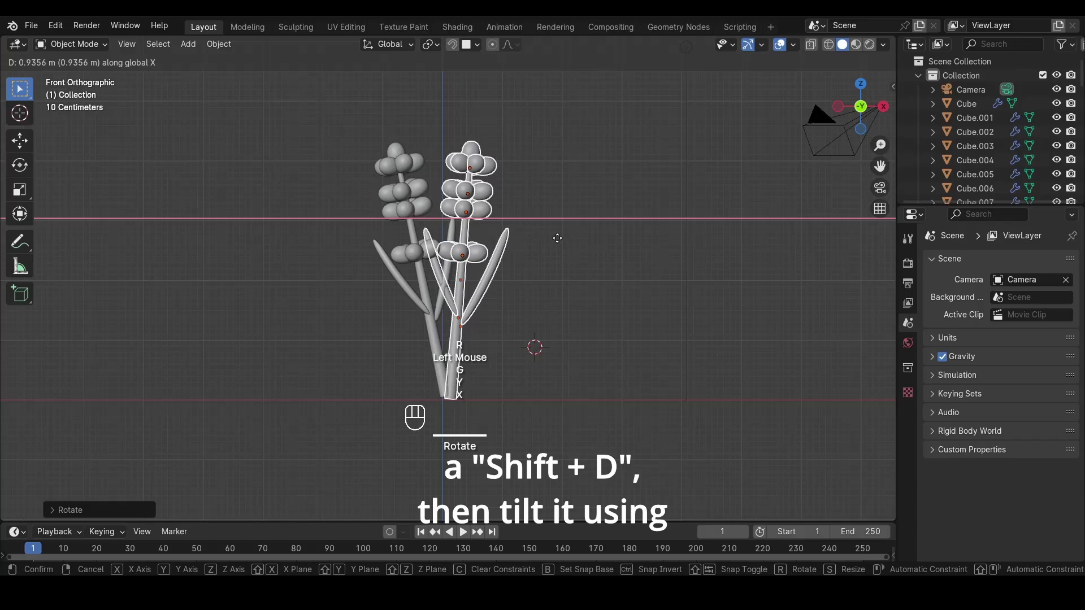
# Set the copied lavender beside the original and rotate it around Z
pyautogui.click(557, 238)
pyautogui.scroll(3)
pyautogui.middleClick(552, 242)
pyautogui.press('r')
pyautogui.press('z')
pyautogui.click(523, 165)
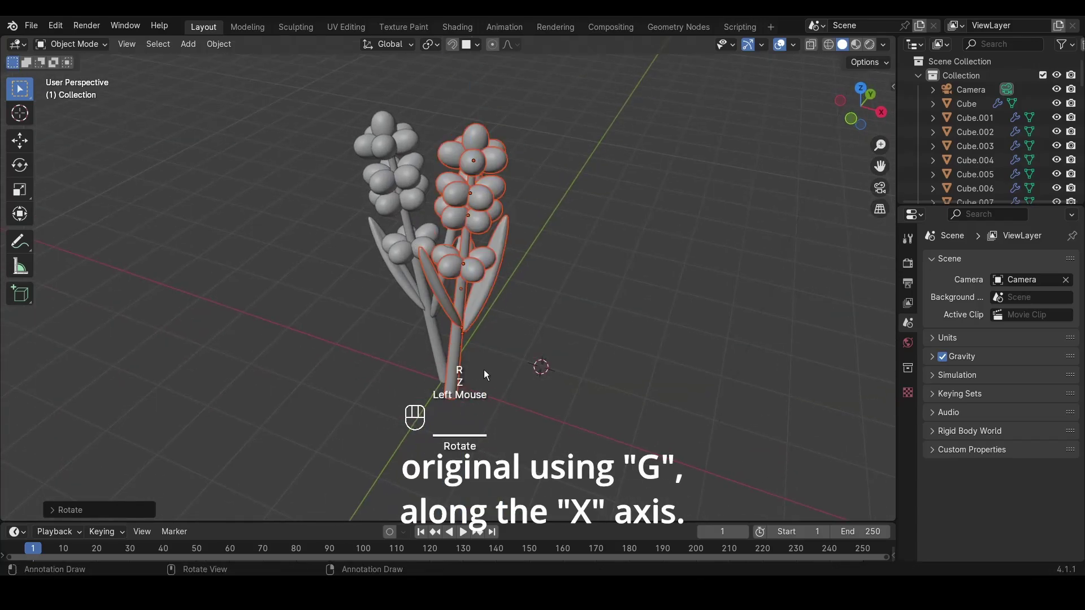
# Give the copy a further tilt so it differs in angle from the original
pyautogui.moveTo(472, 356); pyautogui.dragTo(430, 315)
pyautogui.press('r')
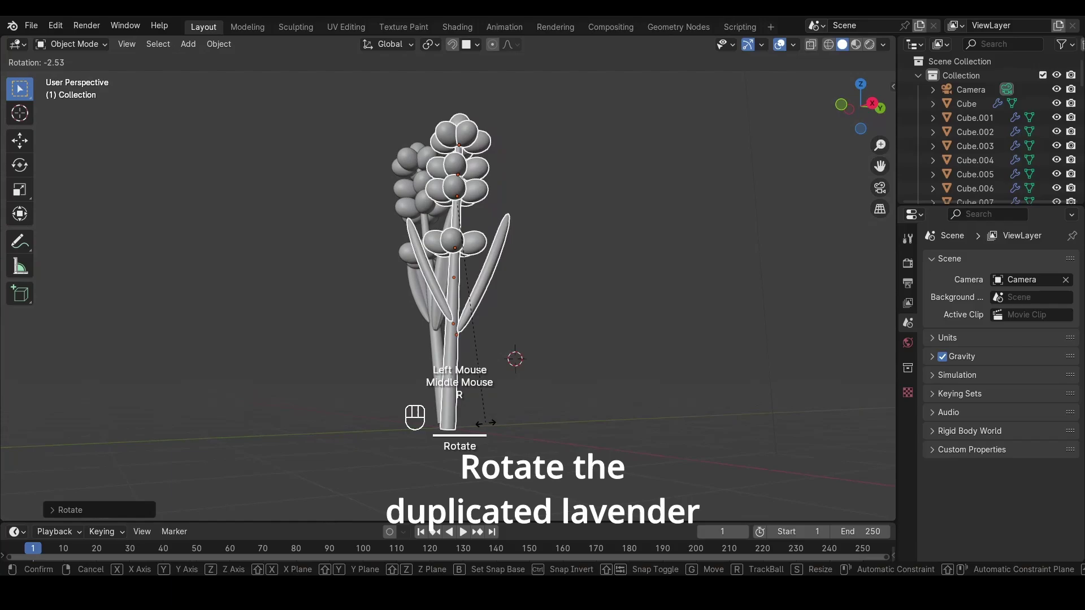
pyautogui.click(495, 425)
pyautogui.middleClick(494, 294)
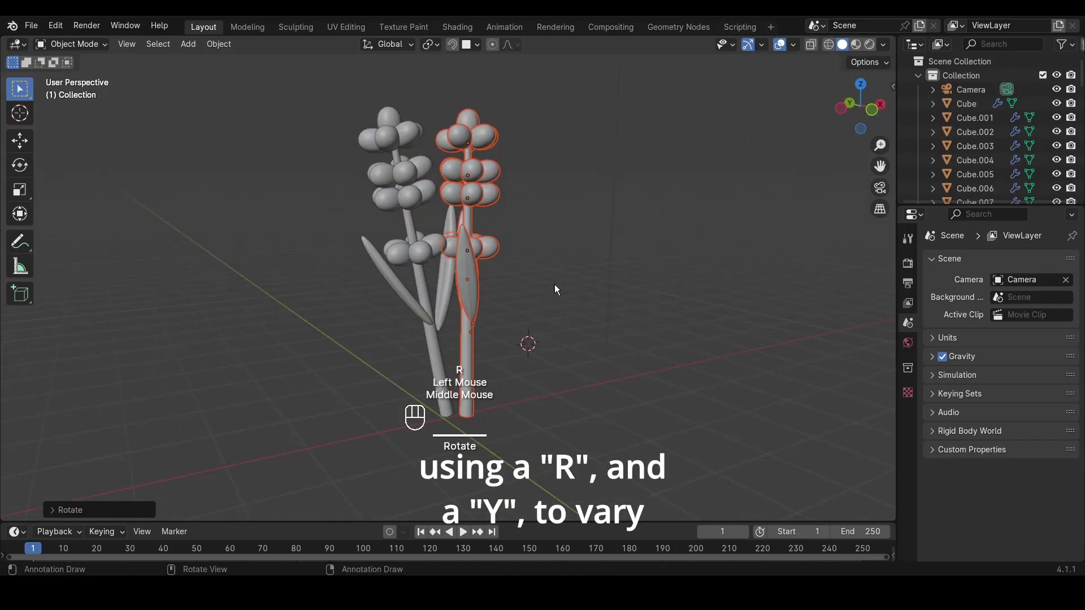
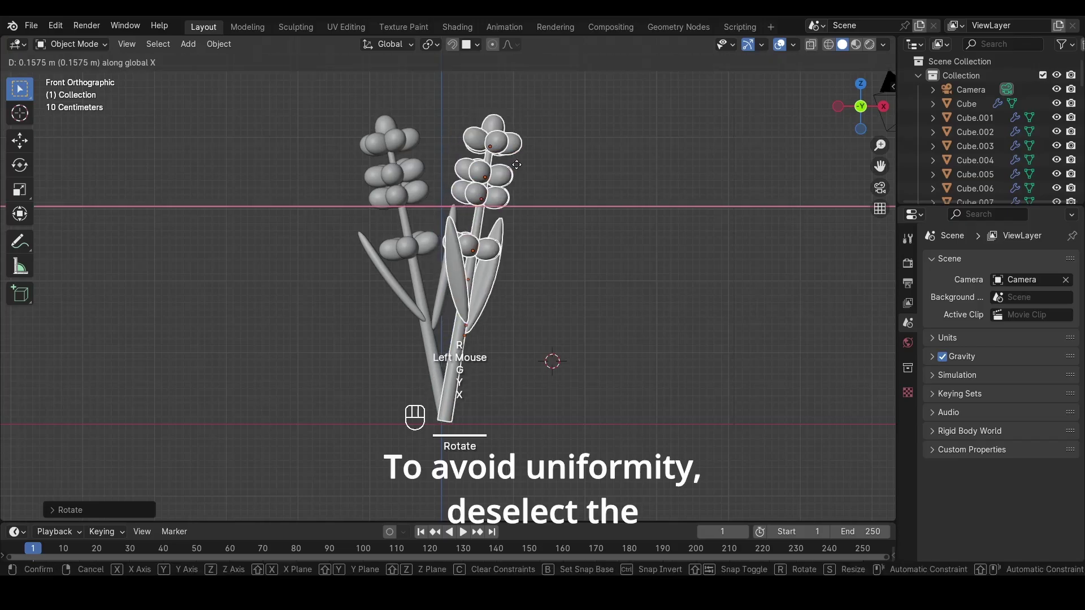
# Shift the copied lavender sideways slightly and inspect both plants from an angle
pyautogui.click(521, 171)
pyautogui.moveTo(530, 177); pyautogui.dragTo(542, 208)
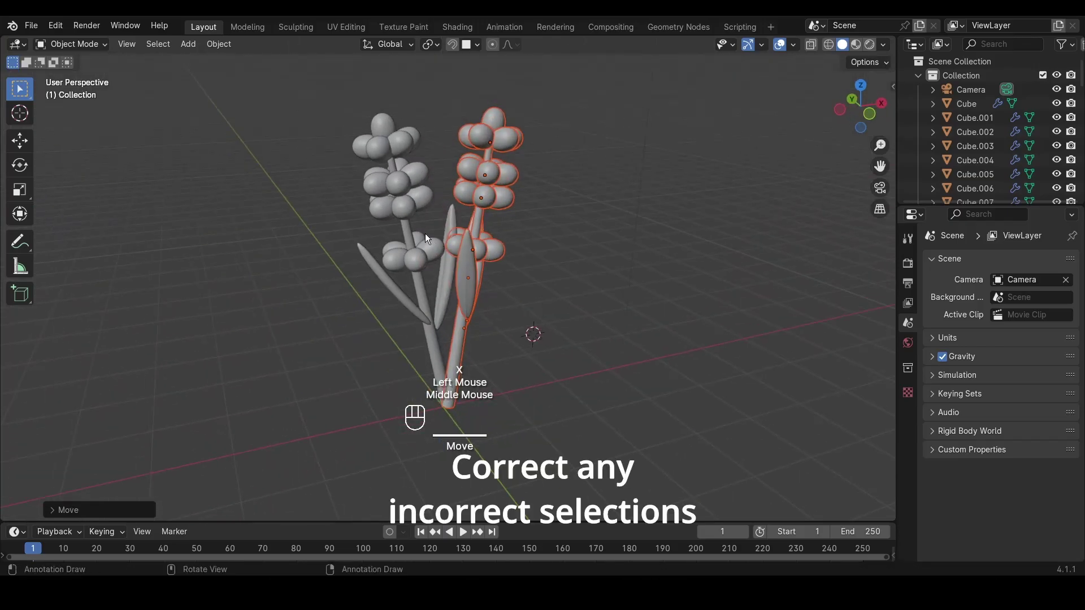
pyautogui.middleClick(454, 223)
pyautogui.scroll(3)
pyautogui.moveTo(523, 236); pyautogui.dragTo(507, 300)
pyautogui.scroll(3)
# Deselect wrongly picked parts and select the copied plant's stem curve
pyautogui.click(467, 332)
pyautogui.click(488, 328)
pyautogui.doubleClick(487, 310)
pyautogui.middleClick(486, 304)
pyautogui.click(463, 325)
pyautogui.click(485, 308)
pyautogui.click(454, 299)
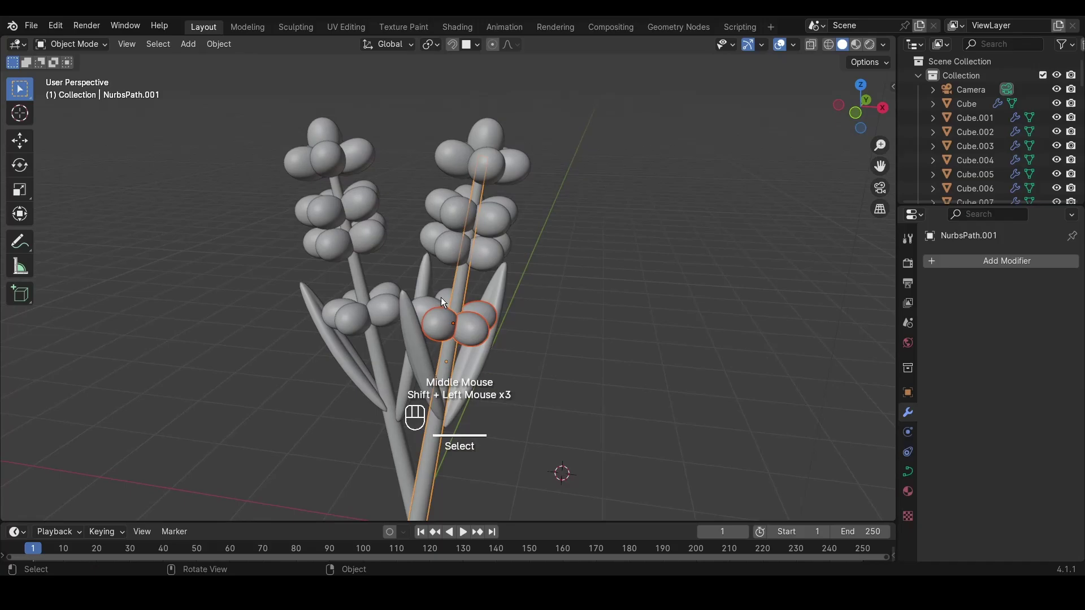
# Delete a few stray selected objects, keeping both lavender plants side by side
pyautogui.moveTo(474, 269); pyautogui.dragTo(461, 274)
pyautogui.click(448, 302)
pyautogui.click(434, 309)
pyautogui.press('x')
pyautogui.moveTo(451, 313); pyautogui.dragTo(467, 298)
pyautogui.scroll(-3)
pyautogui.moveTo(543, 304); pyautogui.dragTo(637, 290)
pyautogui.press('KP_1')
# Add Plane.004, scale it up about 5x as ground, and view through the camera
pyautogui.scroll(-3)
pyautogui.scroll(-3)
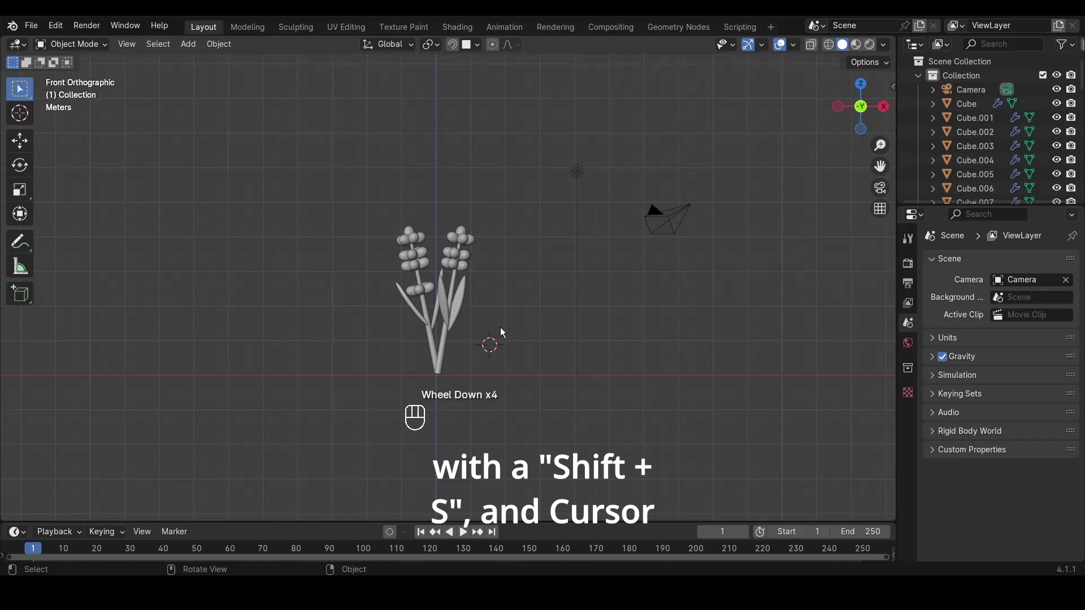
pyautogui.press('shift+s')
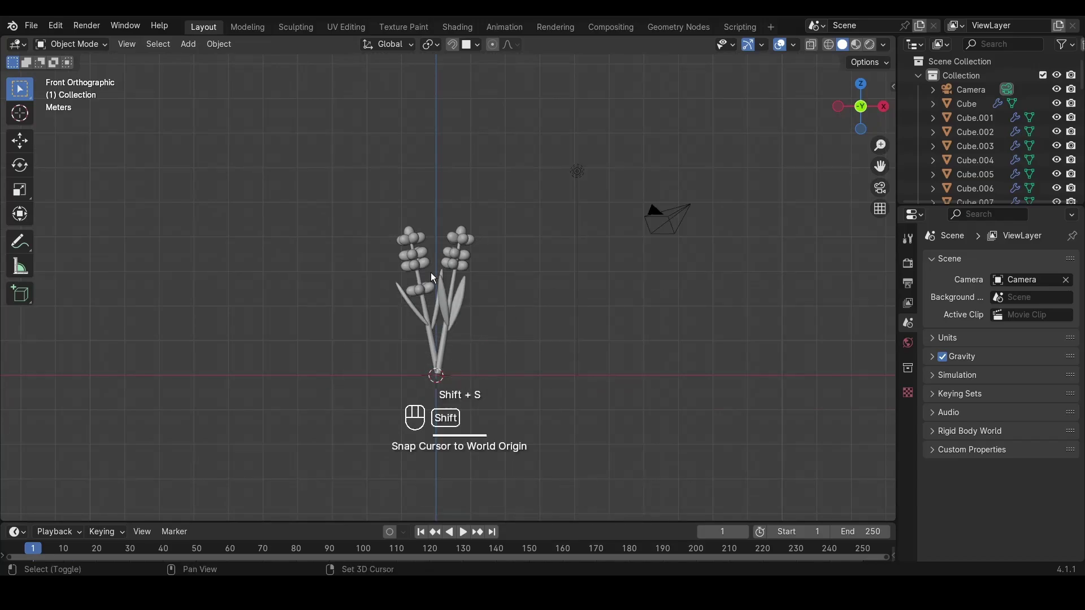
pyautogui.press('shift+a')
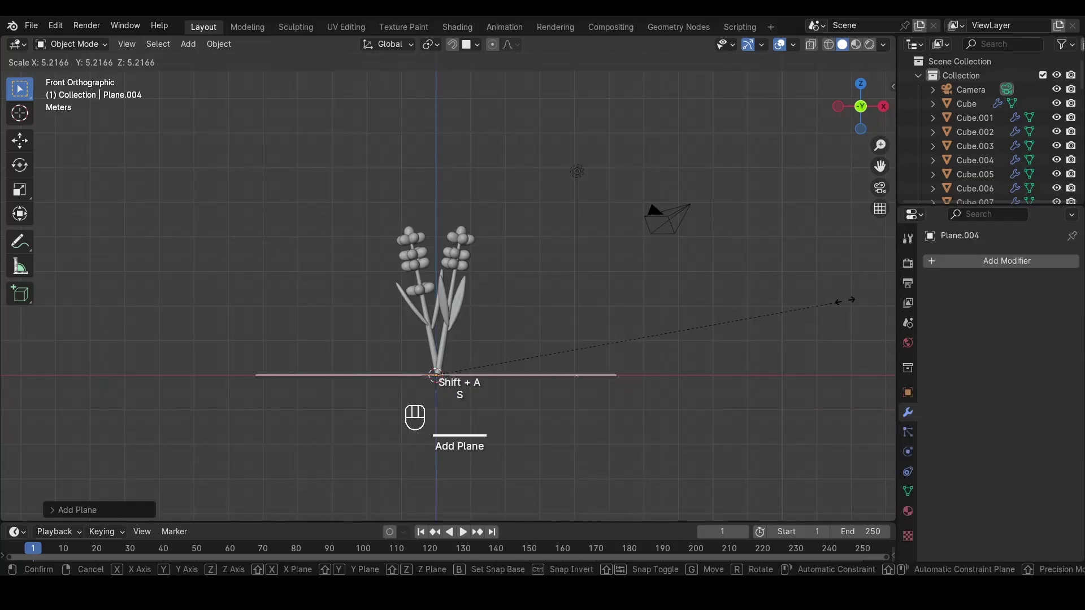
pyautogui.press('s')
pyautogui.click(27, 296)
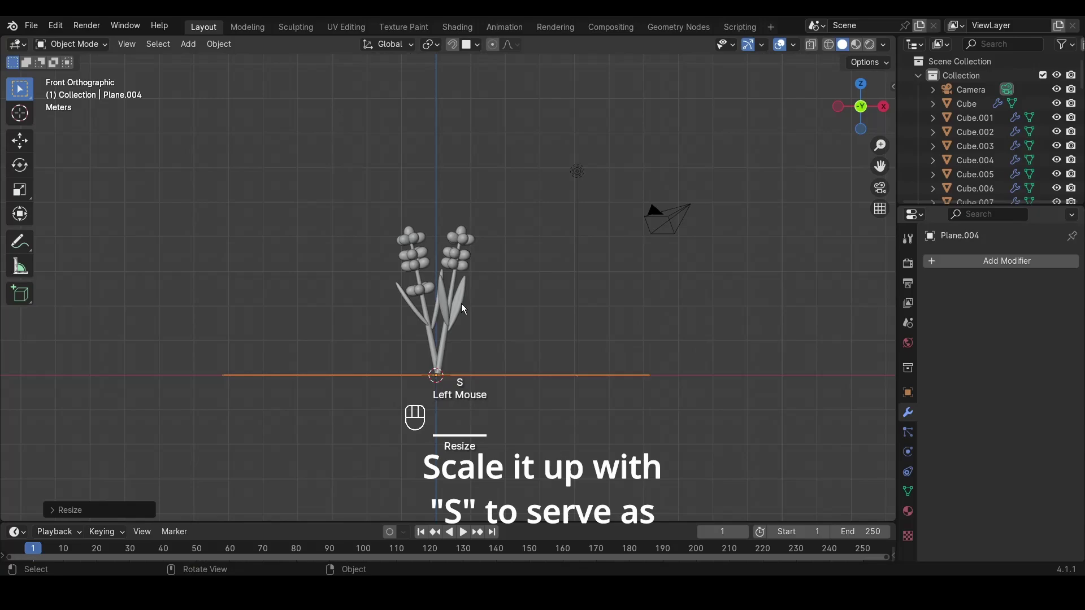
pyautogui.press('KP_0')
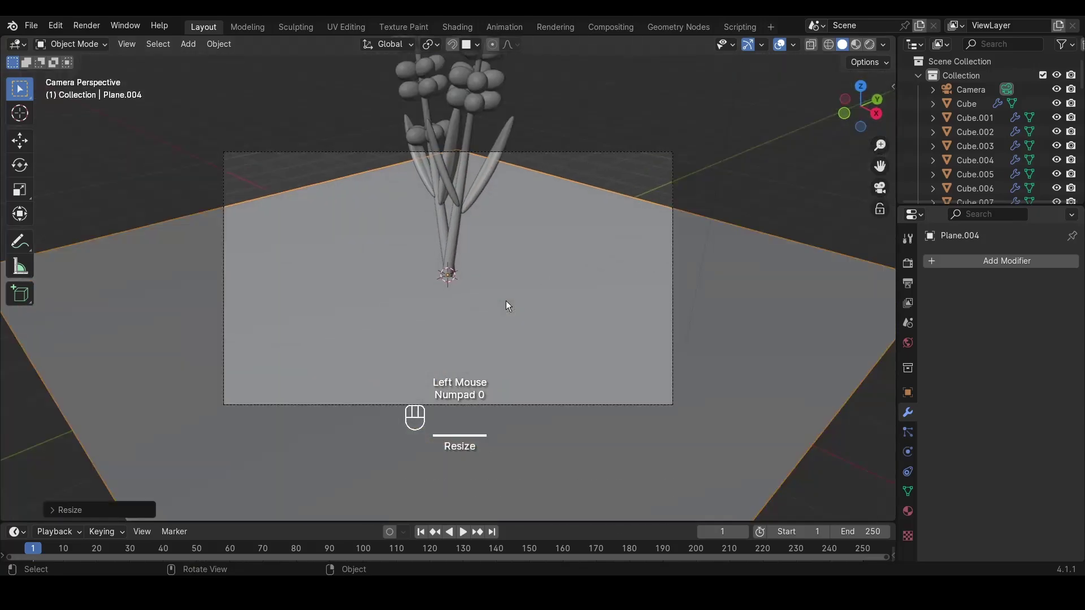
pyautogui.scroll(-3)
# Select the camera and set render engine to Cycles with 64 viewport, 128 render samples
pyautogui.click(557, 189)
pyautogui.click(914, 261)
pyautogui.moveTo(1021, 265); pyautogui.dragTo(1017, 305)
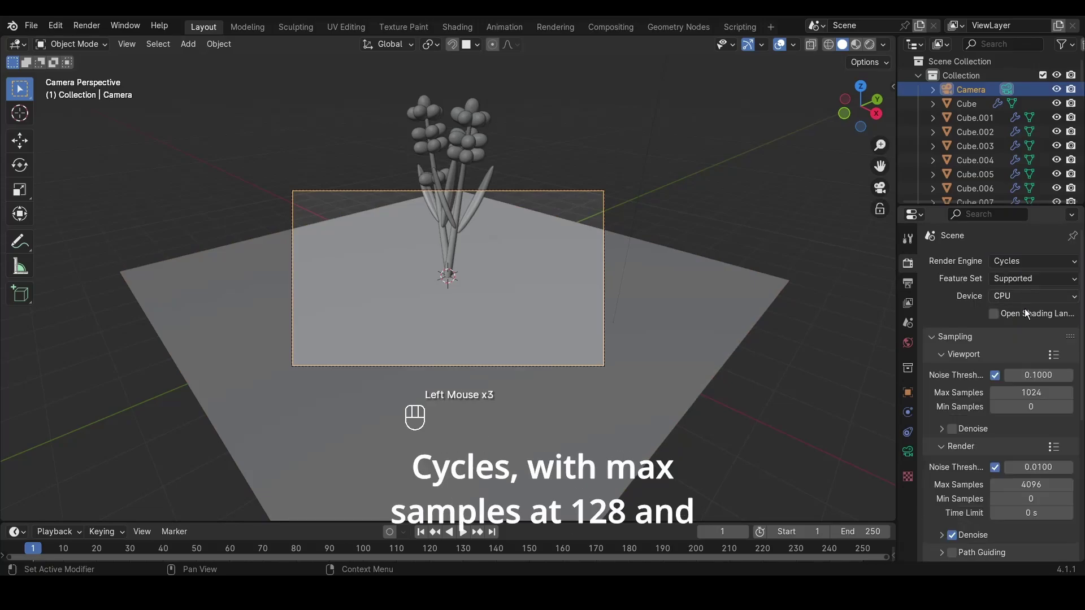
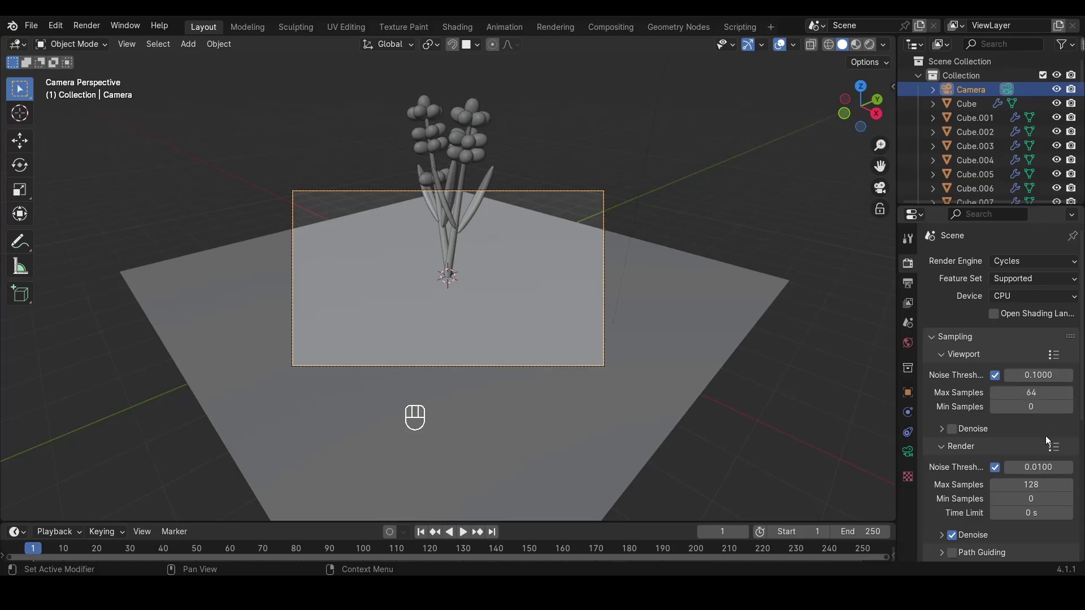
pyautogui.scroll(-3)
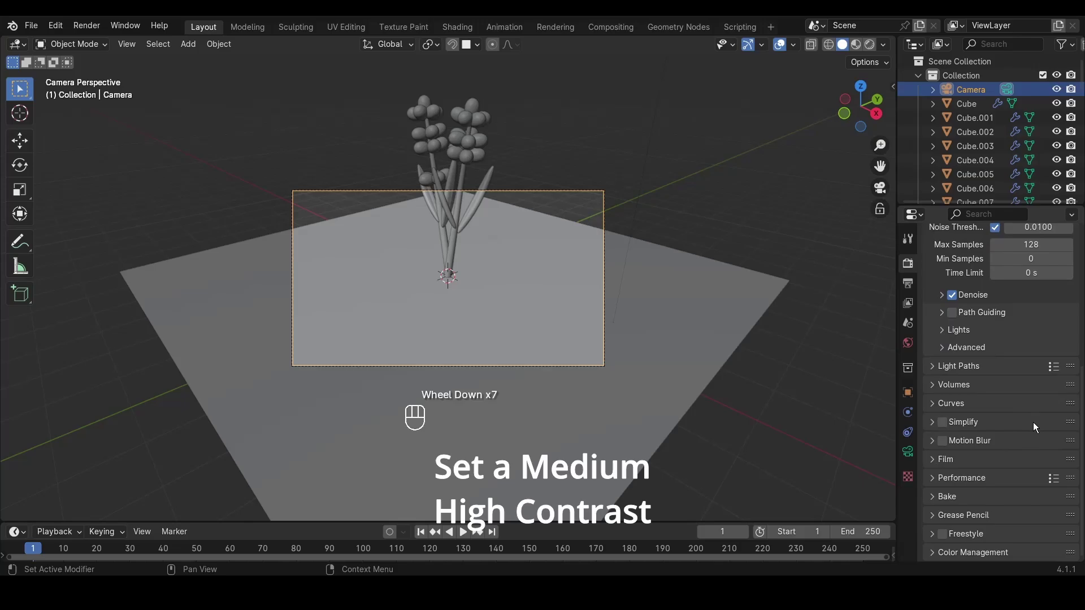
pyautogui.scroll(-3)
# Expand Color Management and choose the Medium High Contrast look
pyautogui.click(1012, 552)
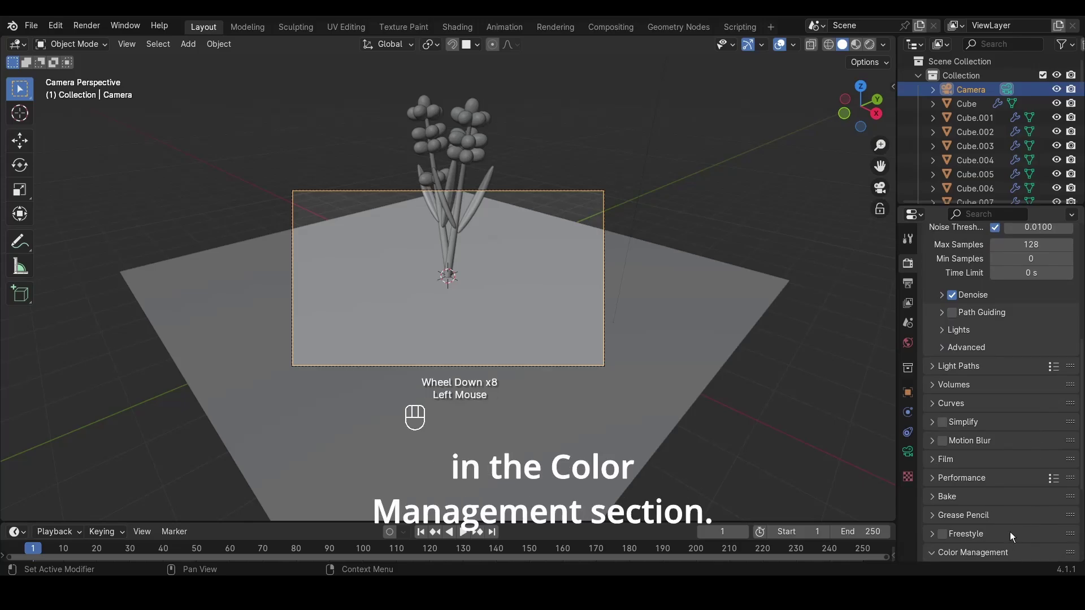
pyautogui.scroll(-3)
pyautogui.click(1029, 460)
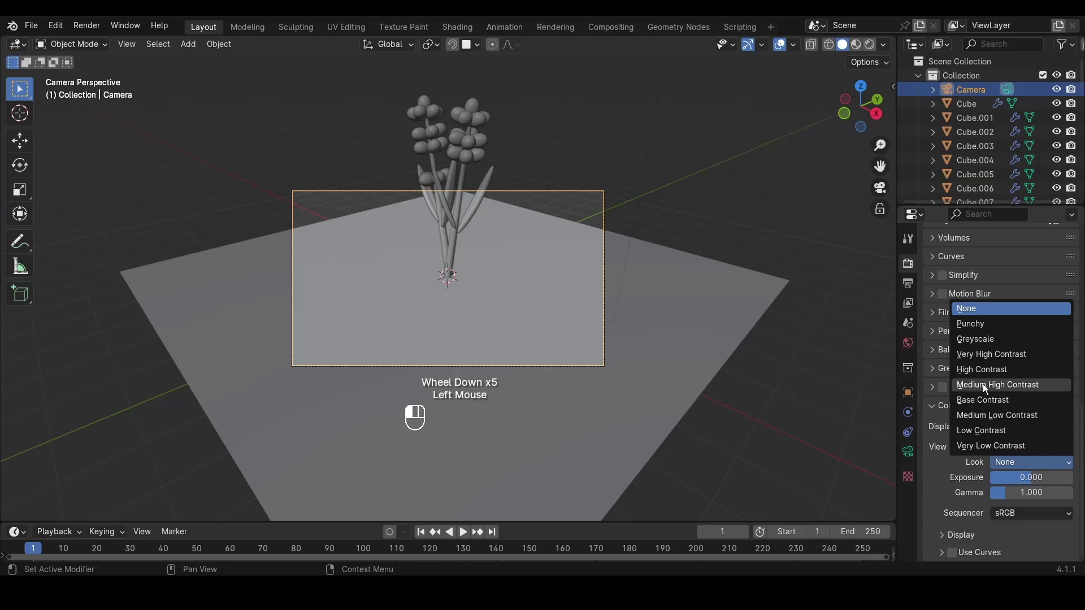
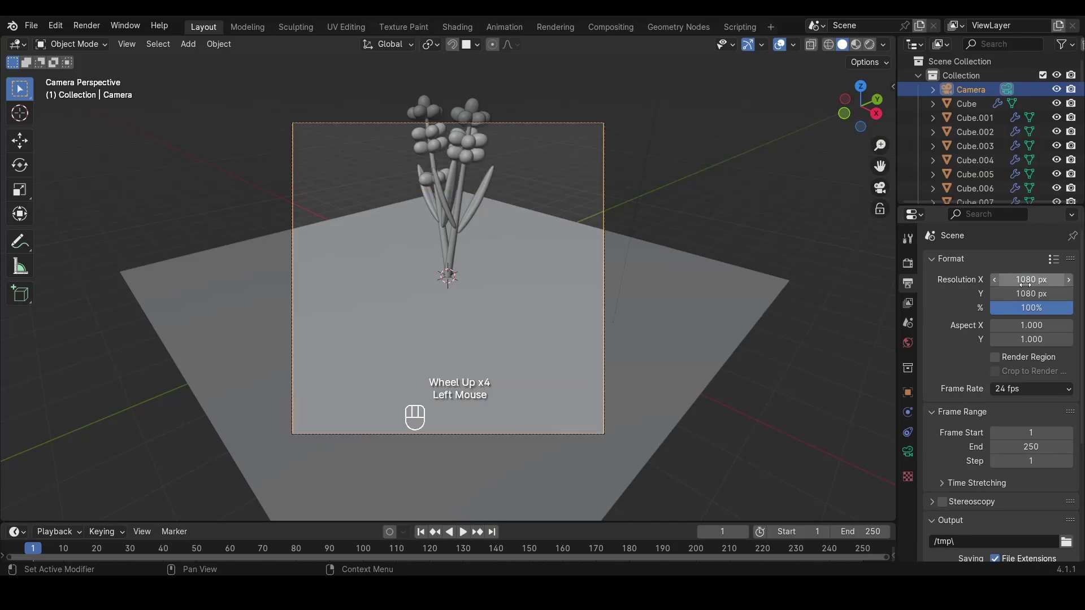
# Set output resolution to a square 1080 × 1080 px
pyautogui.scroll(-3)
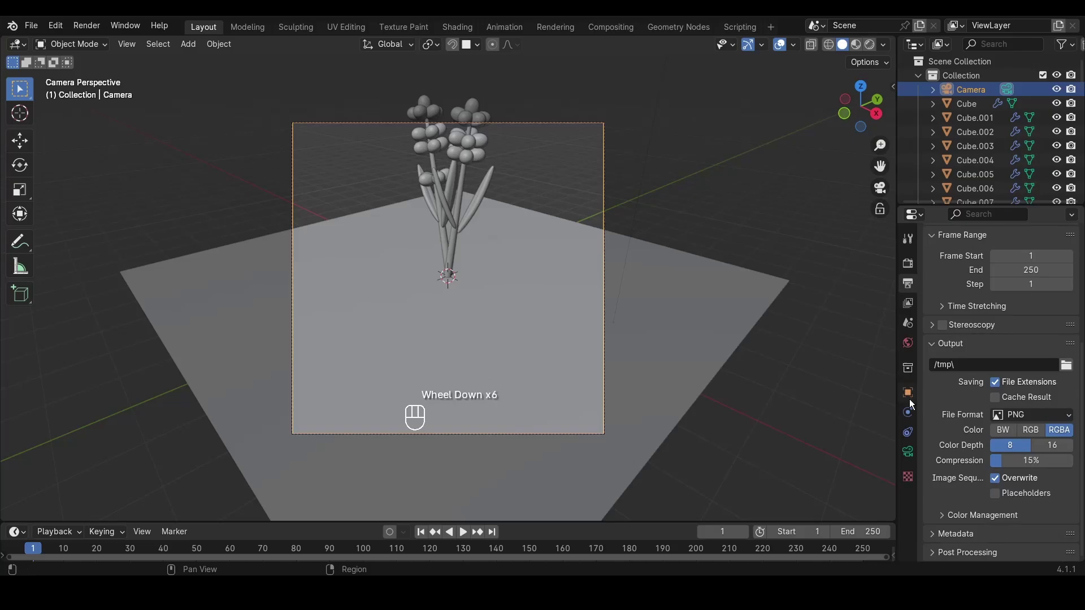
pyautogui.click(908, 460)
# Make the camera Orthographic and lower its Orthographic Scale to about 5.1
pyautogui.scroll(3)
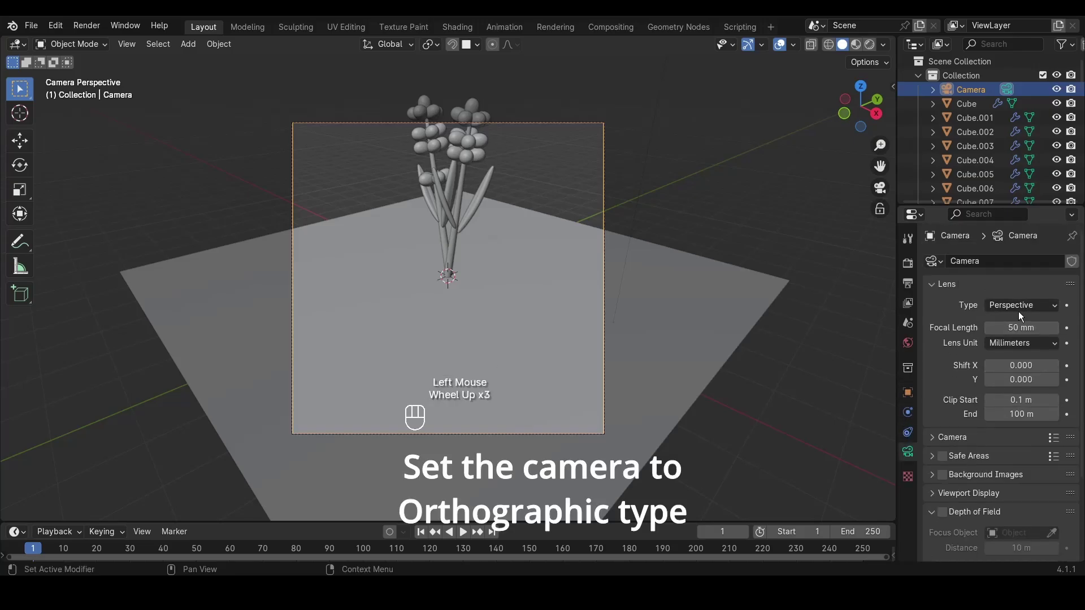
pyautogui.click(1013, 309)
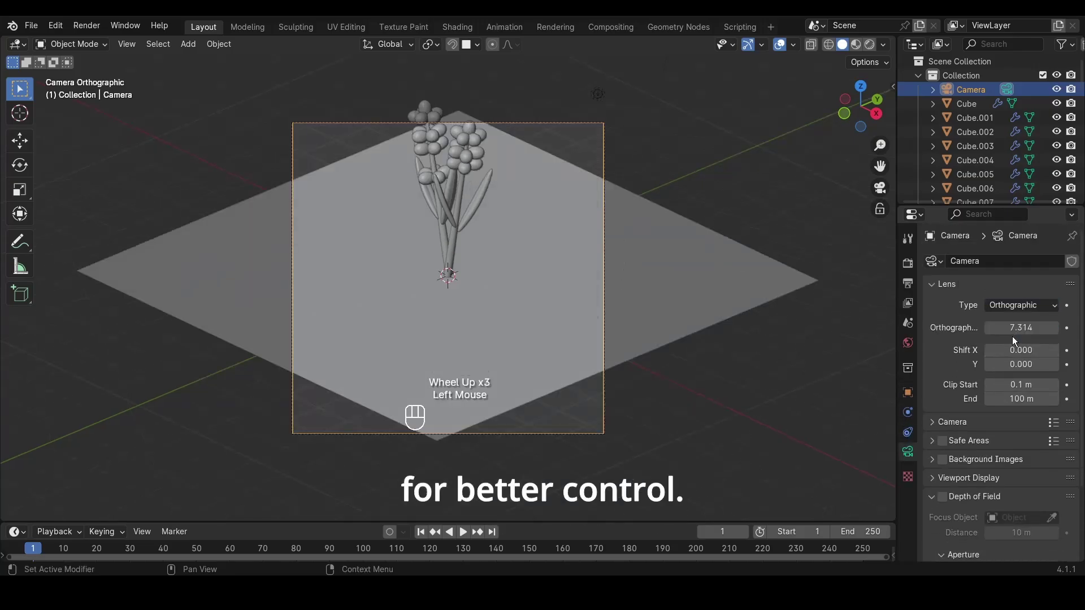
pyautogui.scroll(-3)
pyautogui.scroll(3)
pyautogui.scroll(-3)
pyautogui.scroll(-3)
pyautogui.scroll(3)
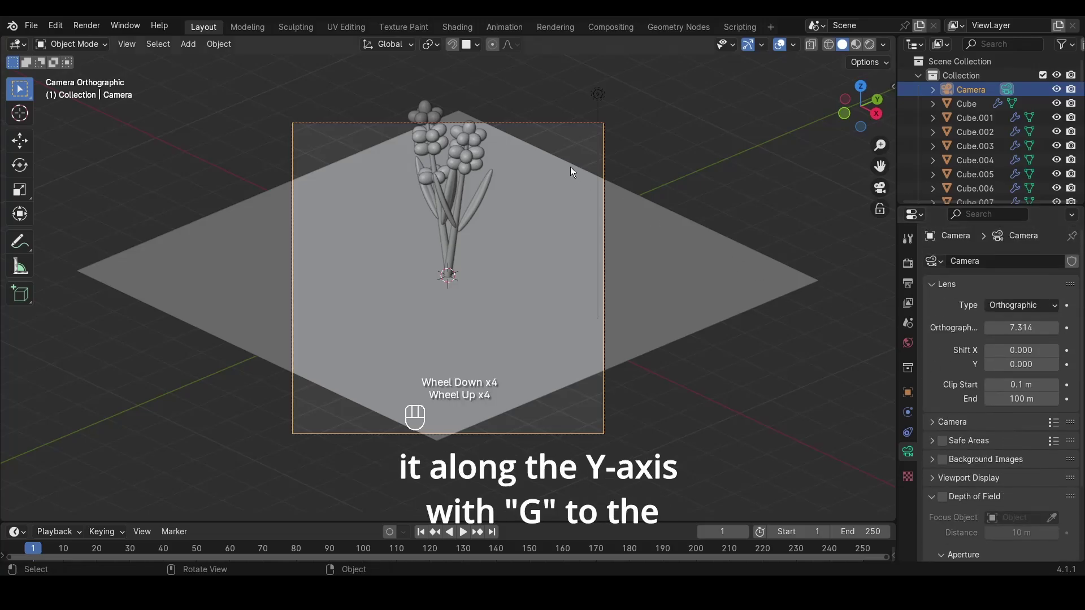
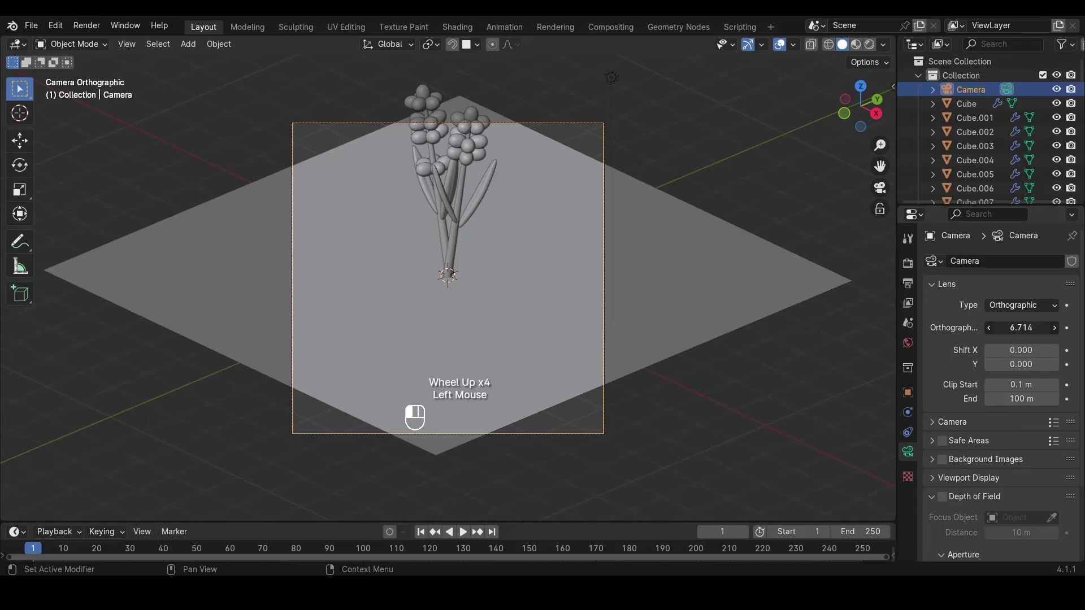
# Raise the camera along Z to frame the flowers
pyautogui.press('g')
pyautogui.press('z')
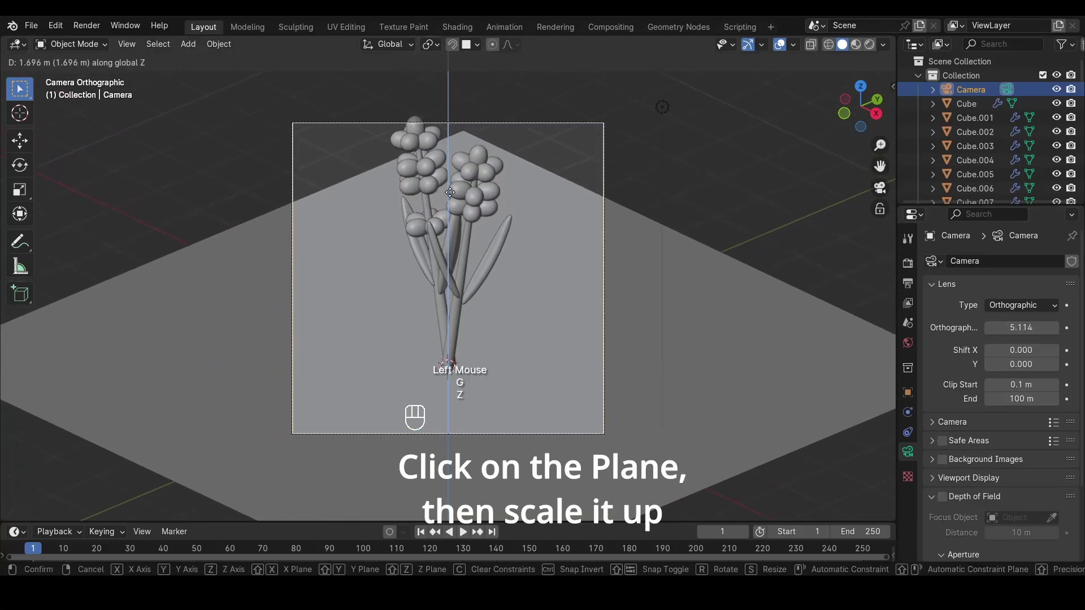
pyautogui.click(447, 160)
# Scale Plane.004 up to about 1.87 to fill the frame, then select all lavender pieces
pyautogui.click(721, 317)
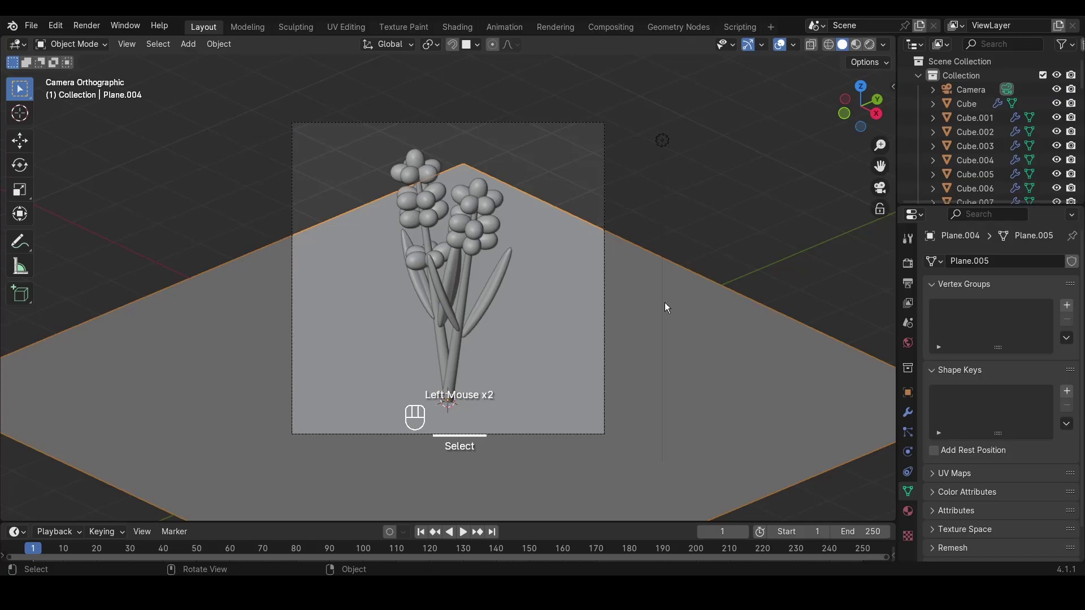
pyautogui.press('s')
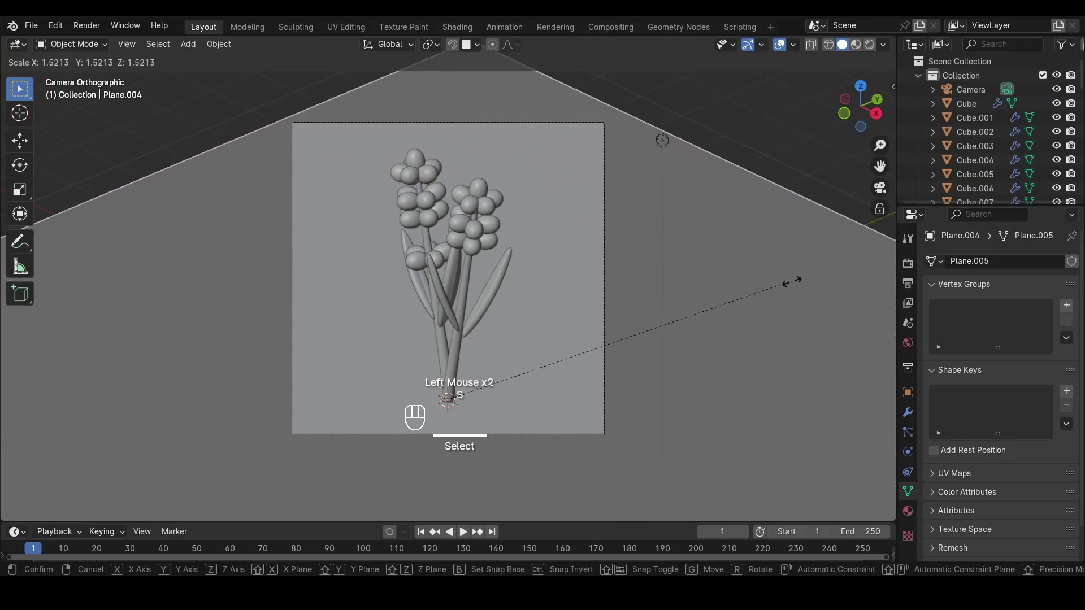
pyautogui.click(873, 254)
pyautogui.scroll(-3)
pyautogui.scroll(3)
pyautogui.click(521, 167)
pyautogui.click(655, 248)
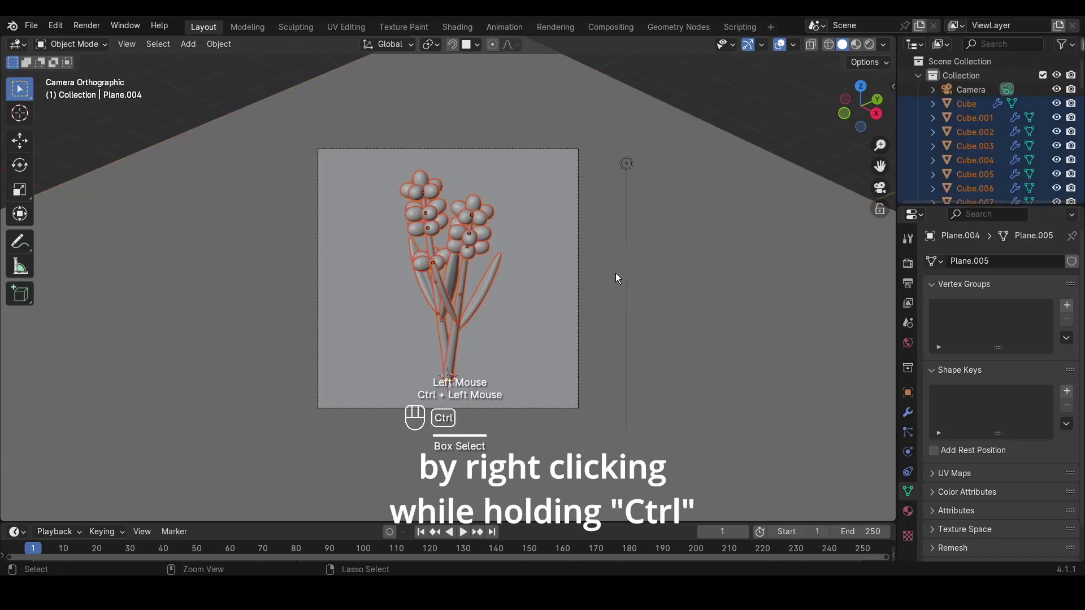
# Rotate the lavender stalks about 30 degrees around the Z axis
pyautogui.press('r')
pyautogui.press('z')
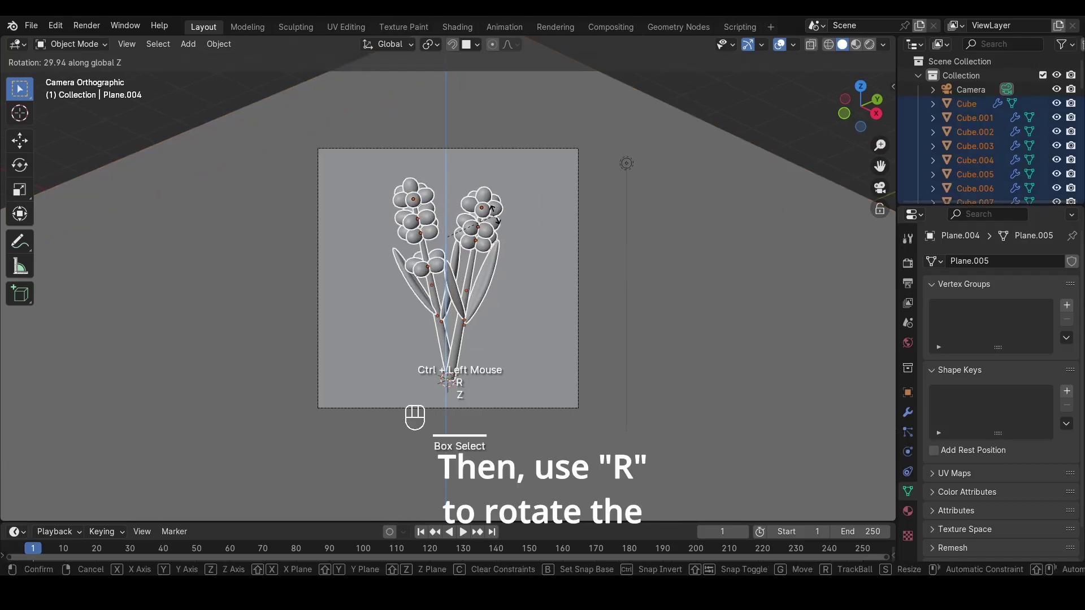
pyautogui.click(492, 212)
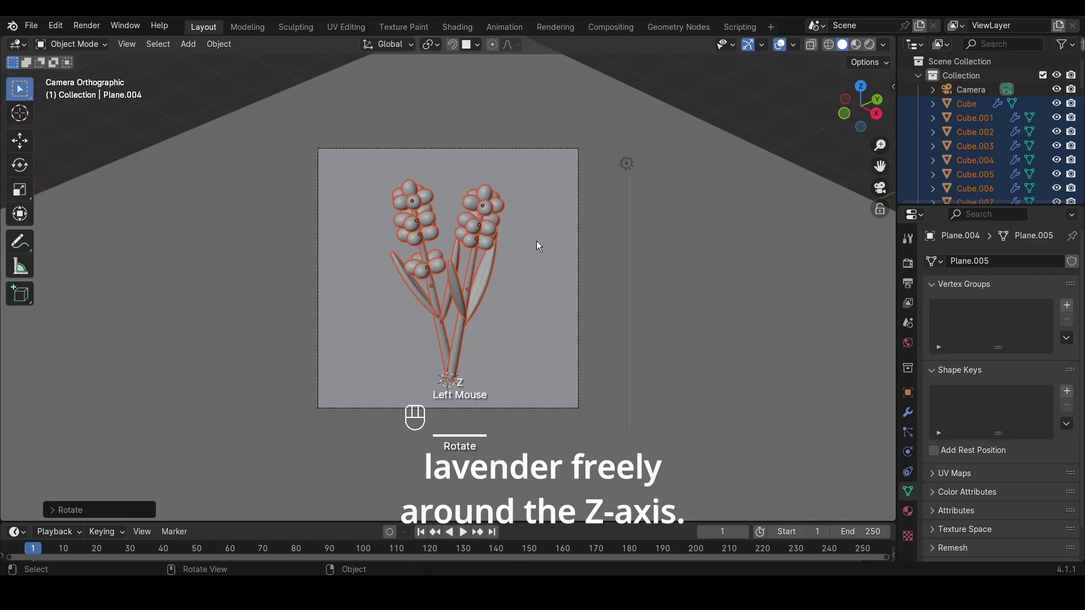
pyautogui.scroll(-3)
pyautogui.scroll(3)
# Switch the viewport to Material Preview shading and box-select the flower heads
pyautogui.click(660, 144)
pyautogui.scroll(3)
pyautogui.scroll(-3)
pyautogui.scroll(3)
pyautogui.scroll(-3)
pyautogui.click(709, 168)
pyautogui.scroll(3)
pyautogui.scroll(-3)
pyautogui.scroll(3)
pyautogui.moveTo(411, 170); pyautogui.dragTo(425, 229)
pyautogui.click(610, 105)
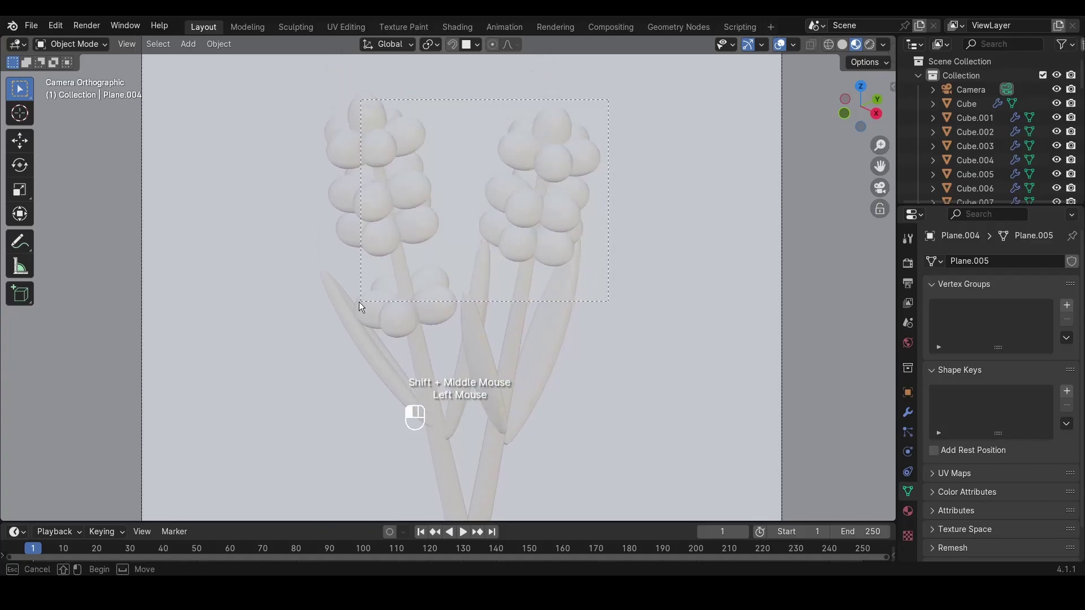
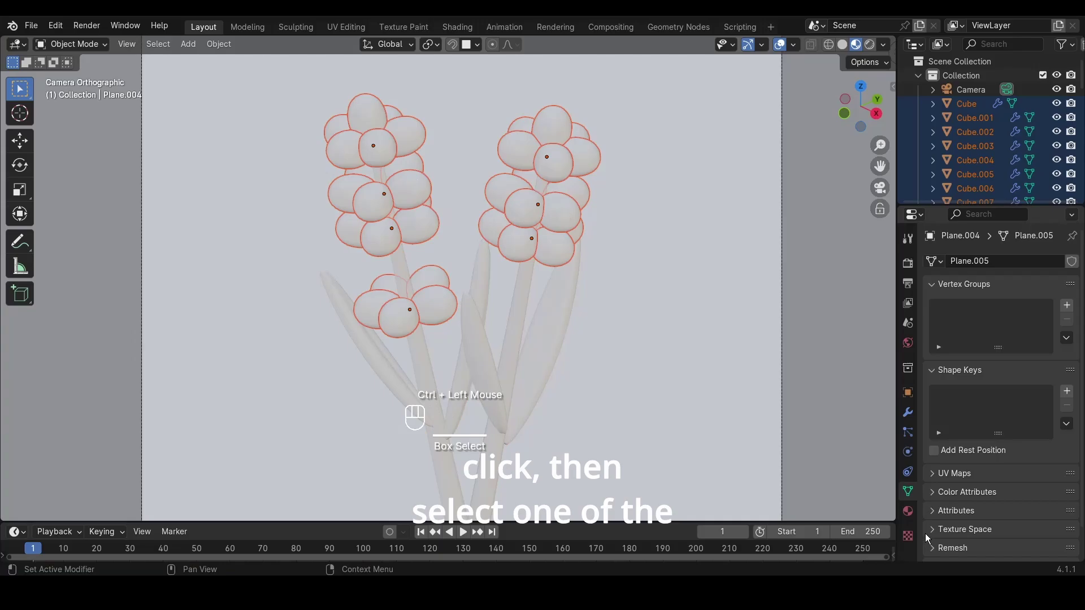
# Make one flower head active and create a new material for it in Material Properties
pyautogui.click(909, 513)
pyautogui.press('ctrl+z')
pyautogui.scroll(3)
pyautogui.scroll(-3)
pyautogui.scroll(3)
pyautogui.scroll(3)
pyautogui.click(527, 238)
pyautogui.click(1000, 315)
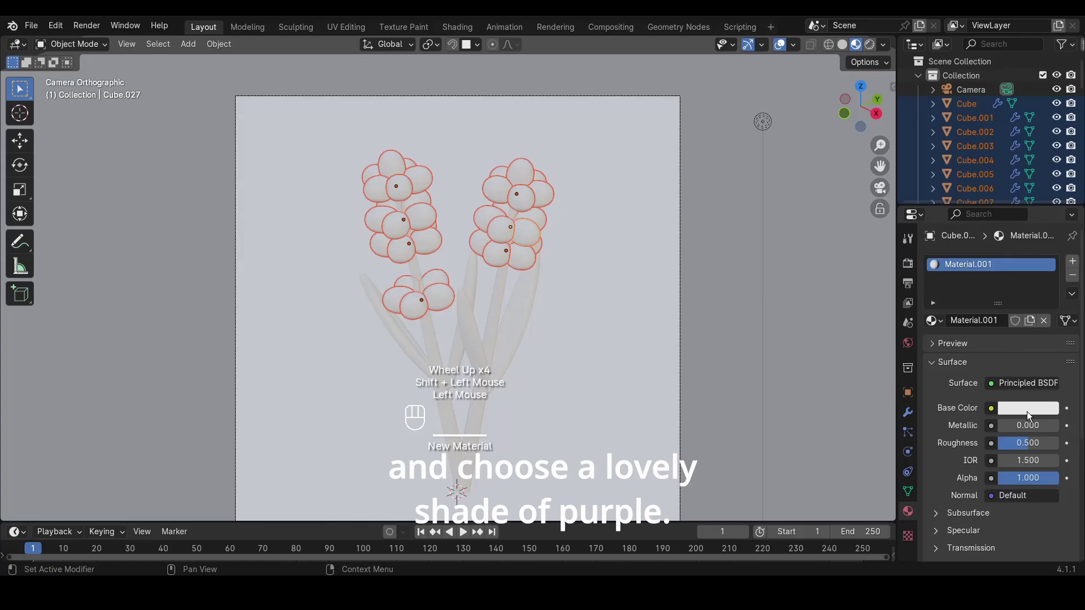
# Set the flower material's Base Color to purple hex 9769E7 and Roughness to 0.4
pyautogui.scroll(-3)
pyautogui.click(695, 155)
pyautogui.scroll(3)
pyautogui.click(1021, 413)
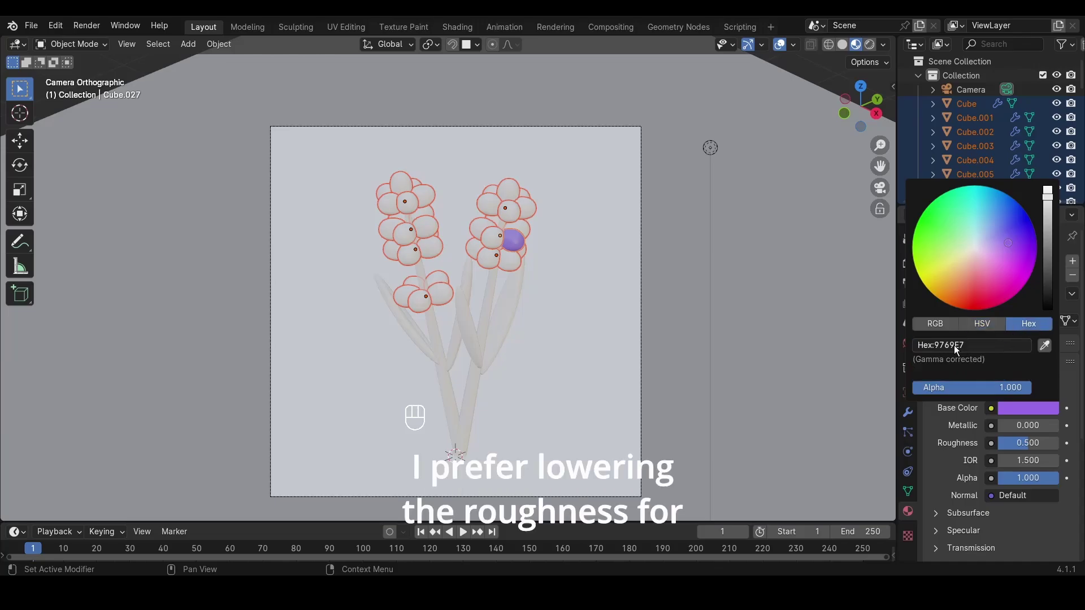
pyautogui.click(1033, 445)
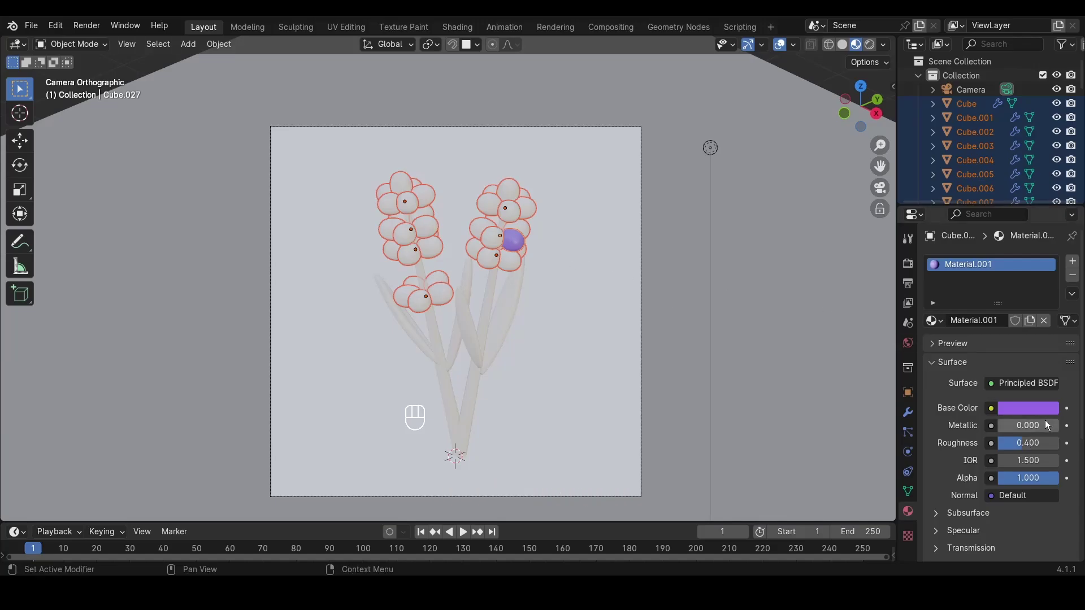
pyautogui.scroll(-3)
pyautogui.scroll(-3)
pyautogui.scroll(3)
# Link the purple material to all the other selected flower heads via Link Materials
pyautogui.click(1074, 298)
pyautogui.scroll(-3)
pyautogui.scroll(3)
pyautogui.click(437, 343)
pyautogui.scroll(3)
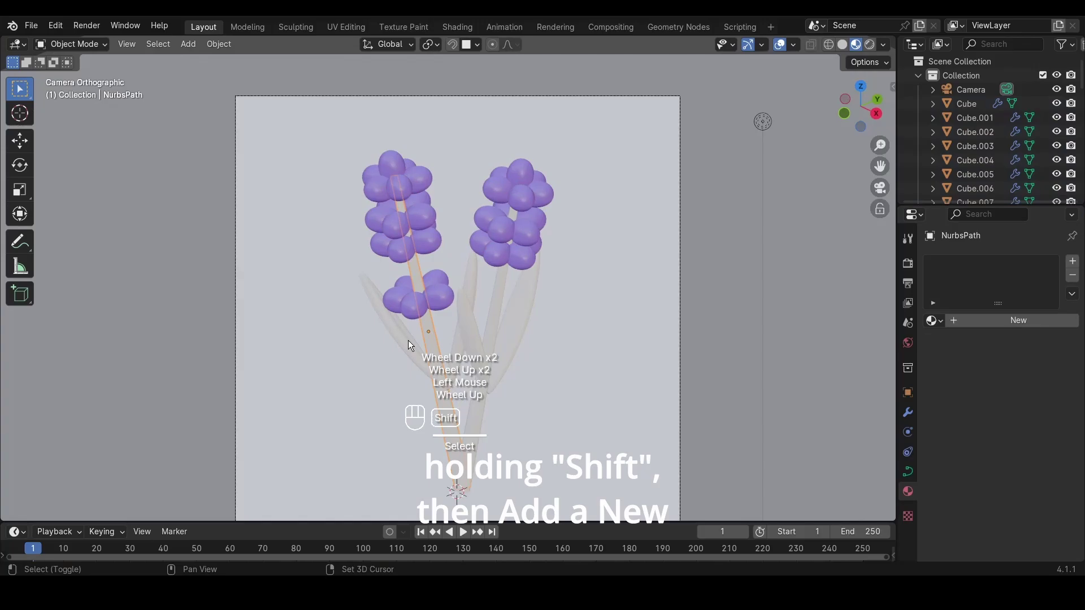
# Shift-select the stem and leaf objects together
pyautogui.click(410, 345)
pyautogui.click(461, 352)
pyautogui.click(495, 326)
pyautogui.click(519, 326)
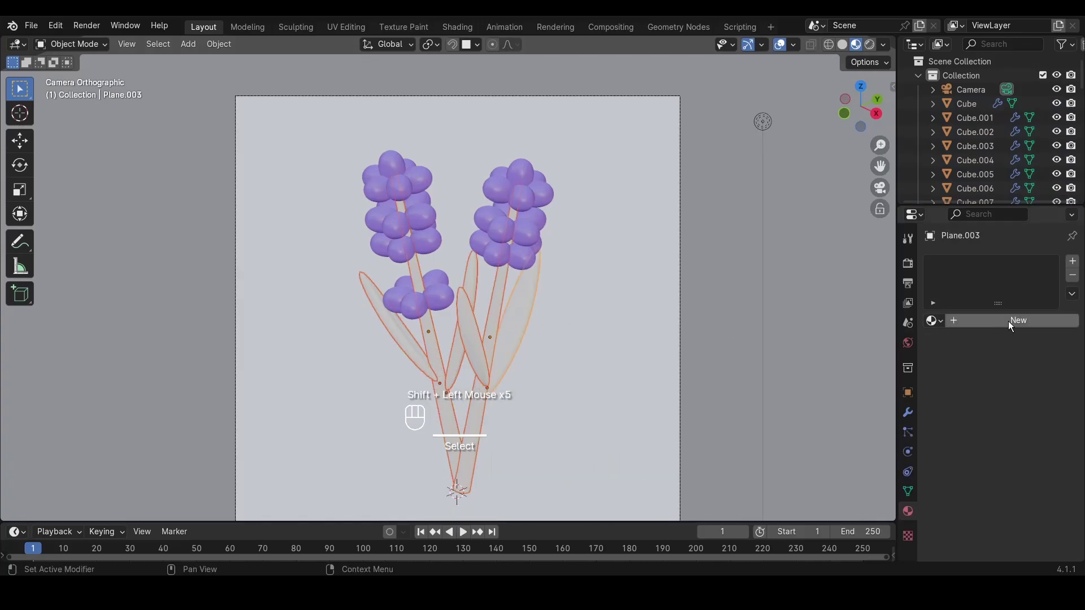
# Create a green material with Roughness 0.4 and link it to all selected stems and leaves
pyautogui.click(1041, 322)
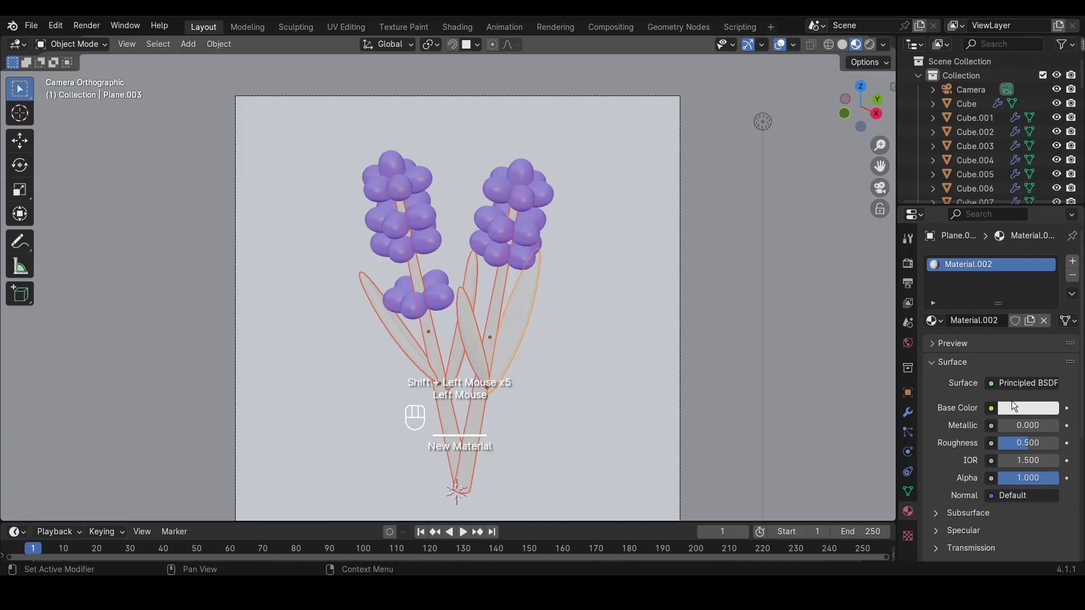
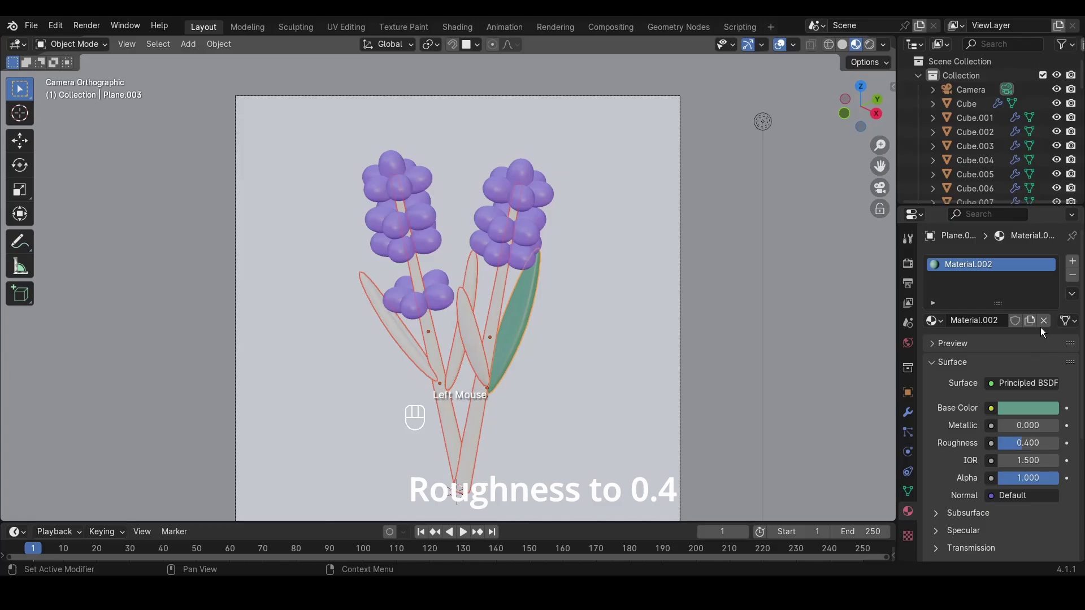
pyautogui.click(1070, 291)
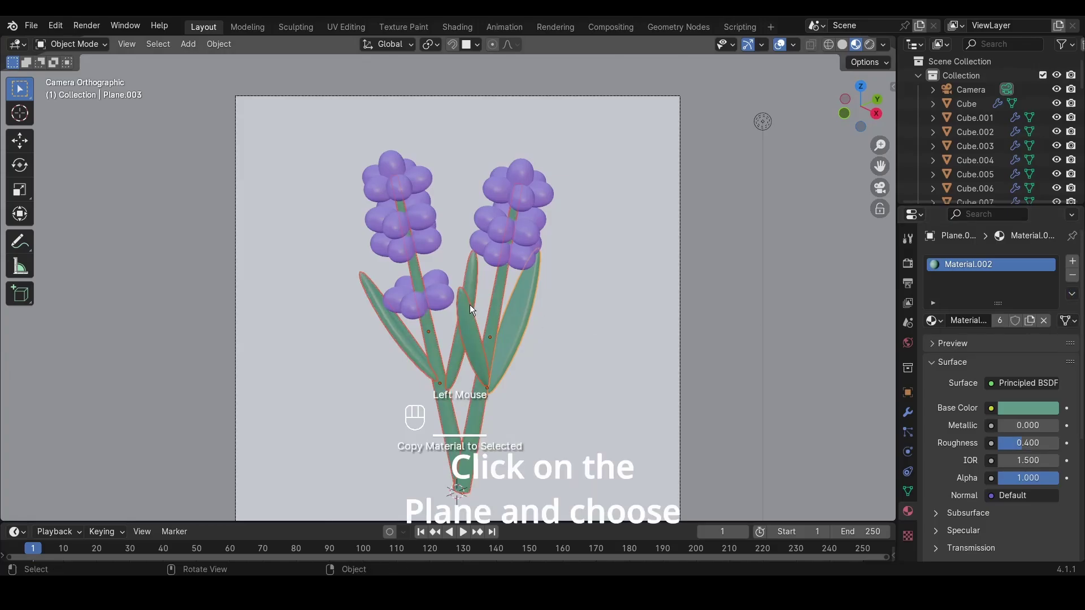
pyautogui.scroll(-3)
pyautogui.scroll(3)
pyautogui.scroll(-3)
pyautogui.scroll(3)
# Give Plane.004 a new pale green material with Roughness 0.8
pyautogui.click(552, 333)
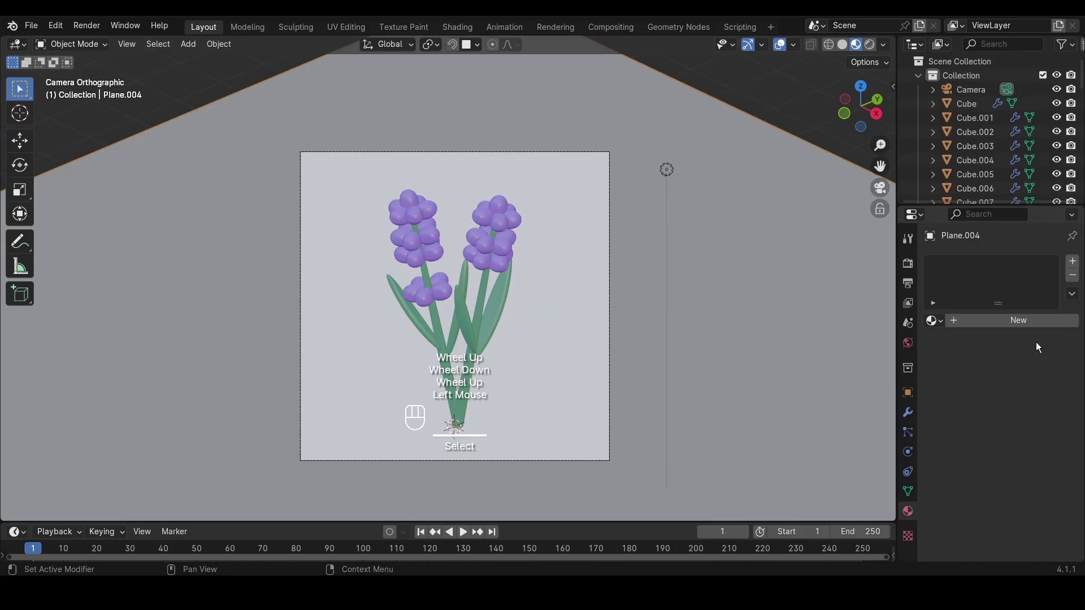
pyautogui.click(1022, 320)
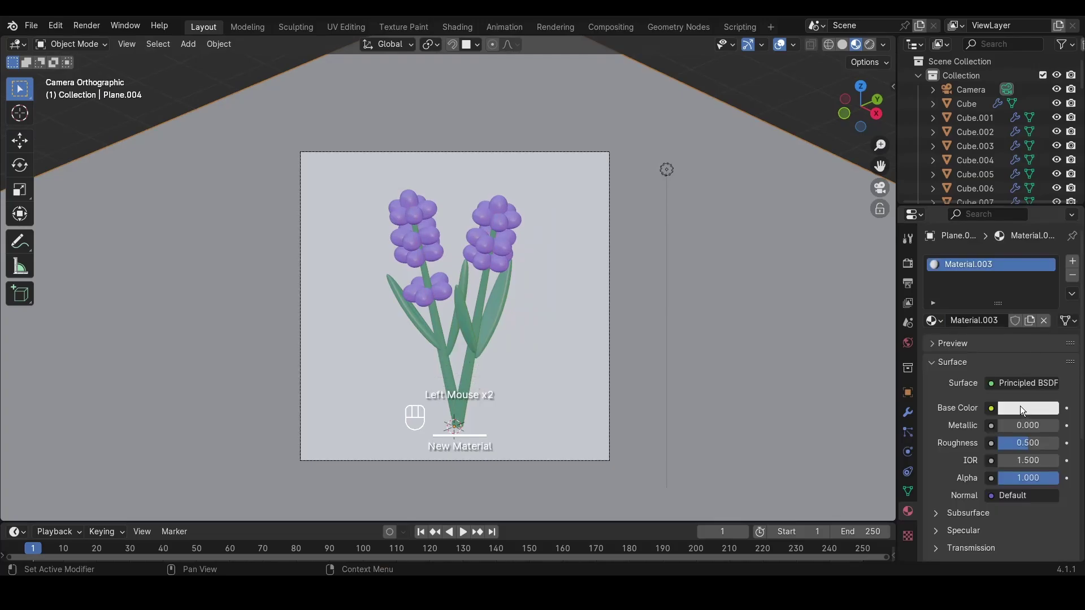
pyautogui.click(1024, 412)
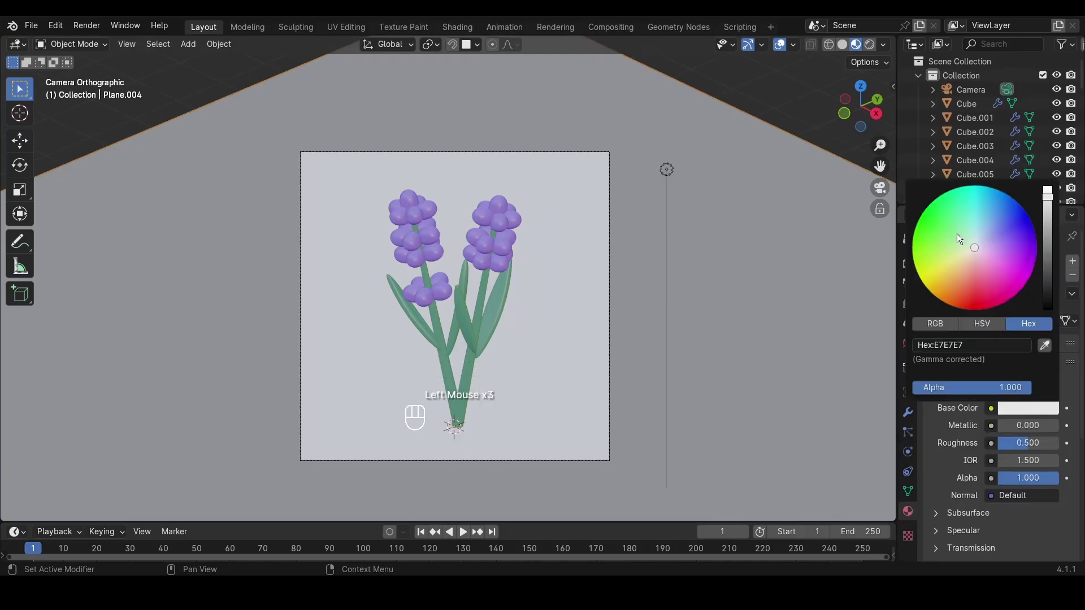
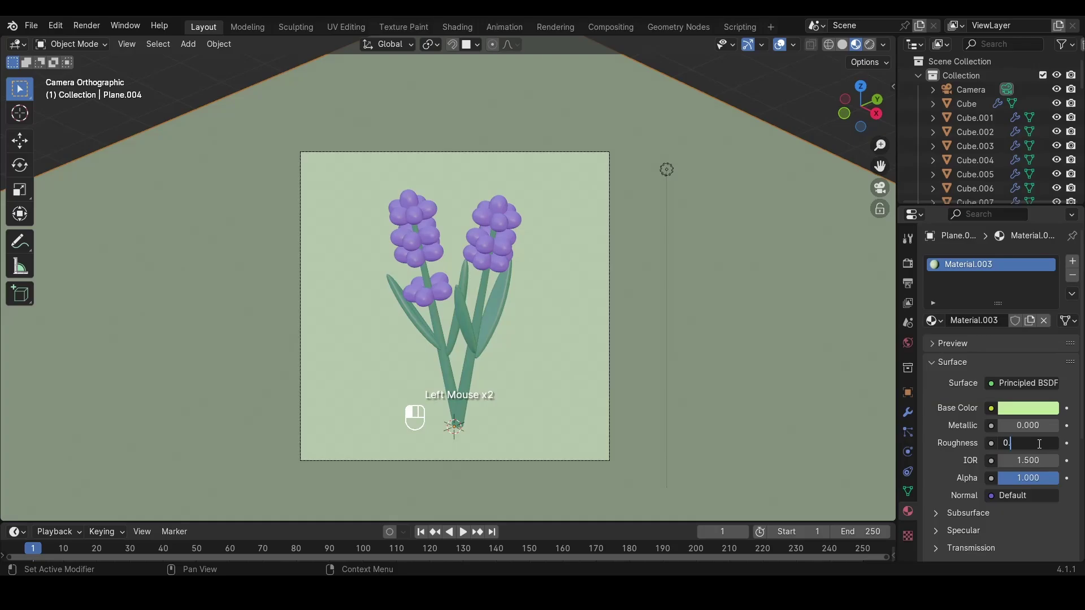
pyautogui.click(1035, 414)
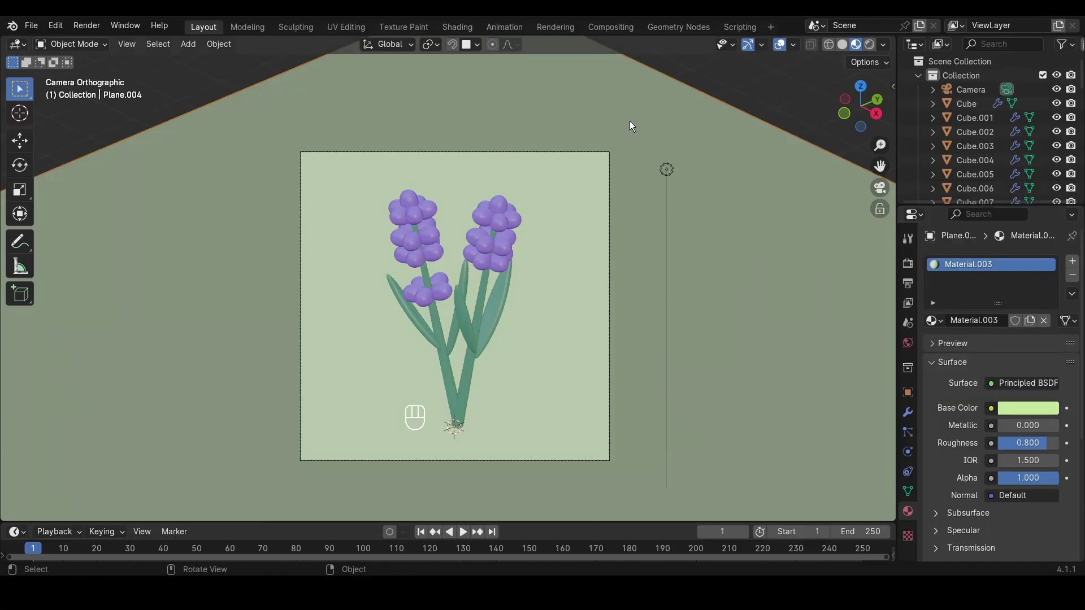
pyautogui.scroll(-3)
# Switch to Rendered shading and set the World background colour to light grey B3B3B3
pyautogui.click(684, 118)
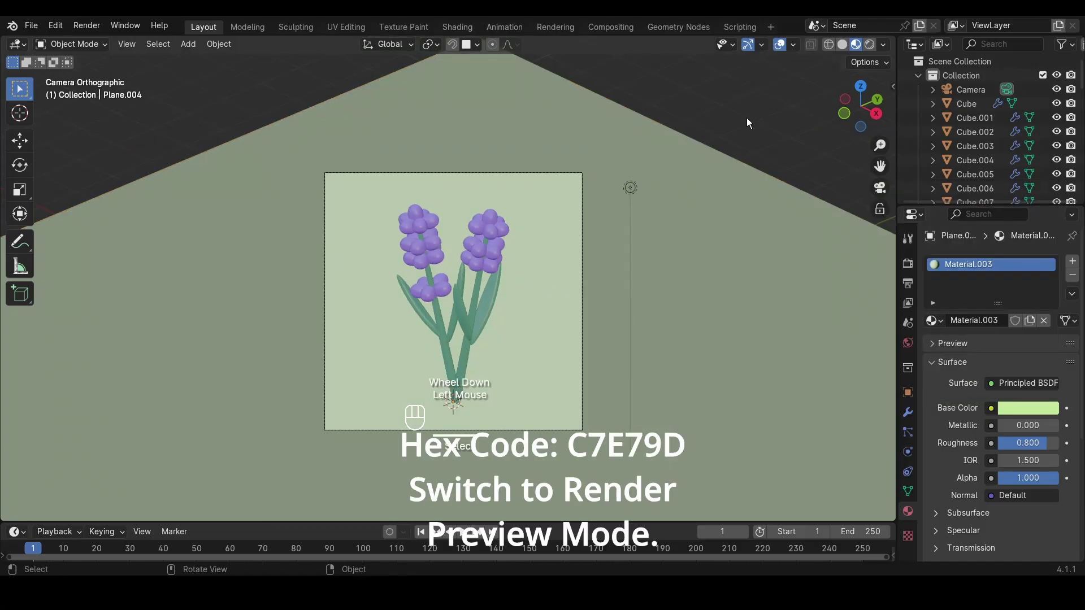
pyautogui.click(875, 53)
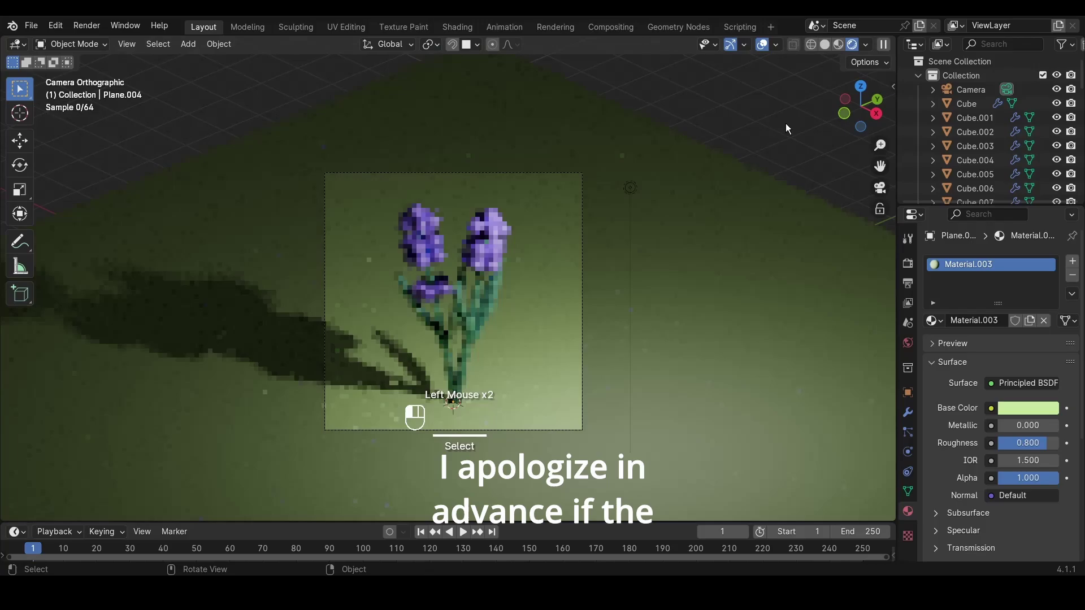
pyautogui.click(701, 153)
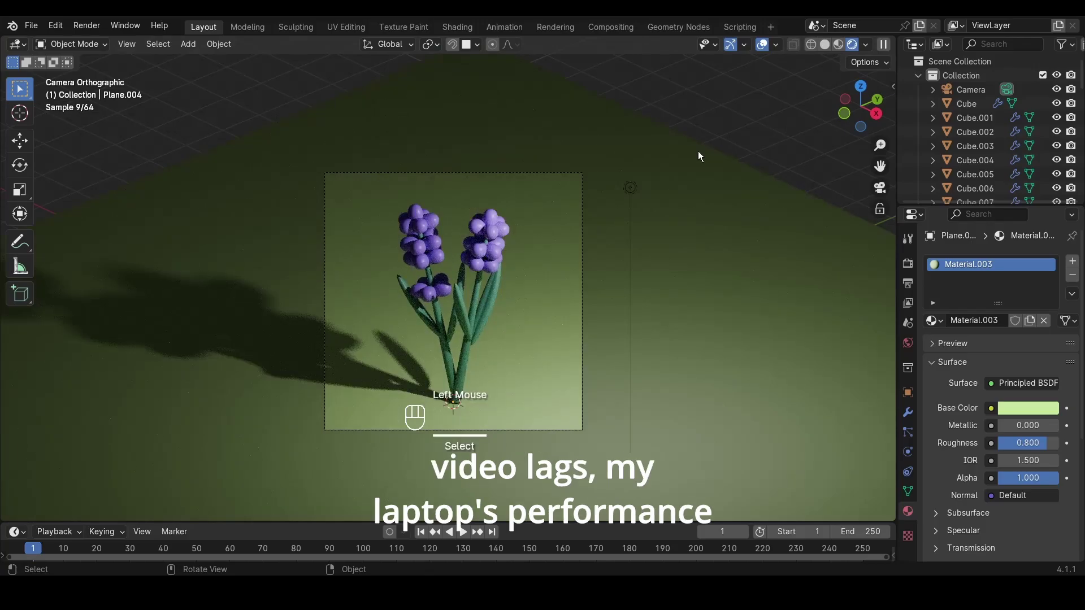
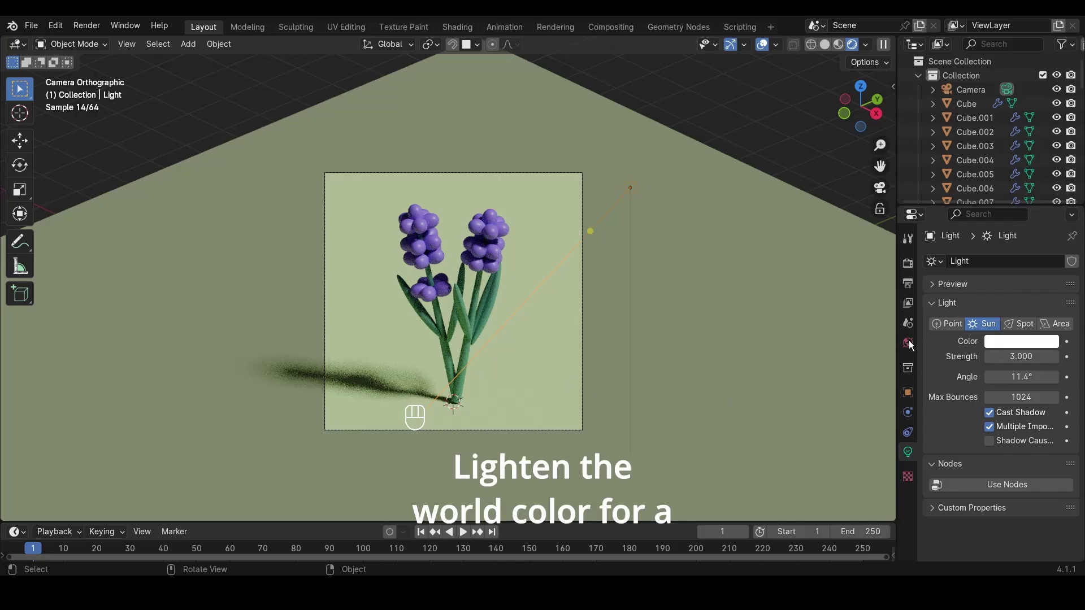
pyautogui.click(914, 339)
pyautogui.click(1023, 351)
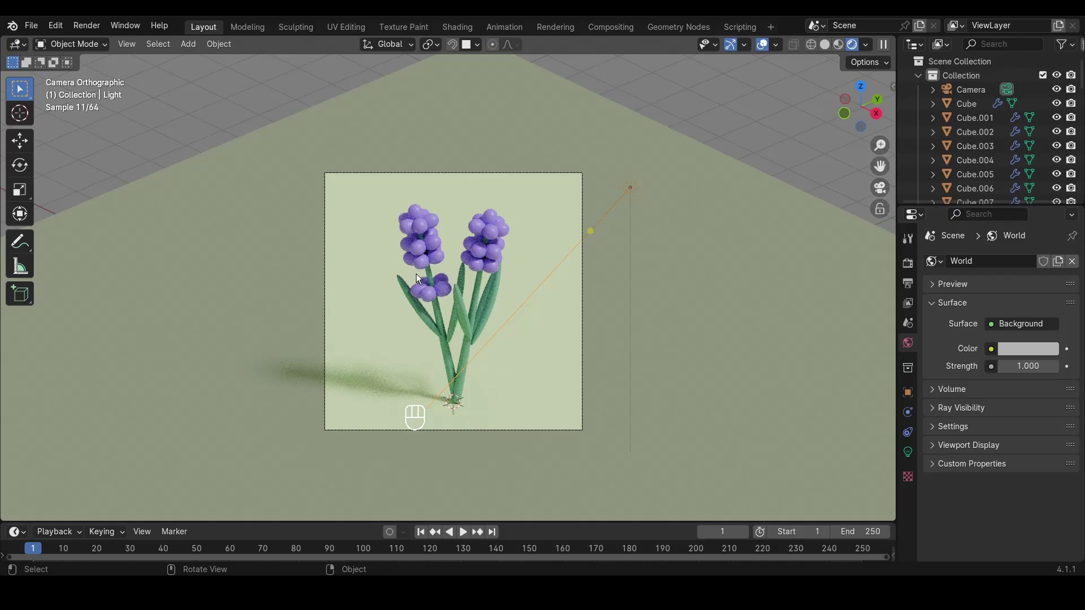
# Add an area light, raise it along Z above the flowers and set its Power to 400 W
pyautogui.press('shift+a')
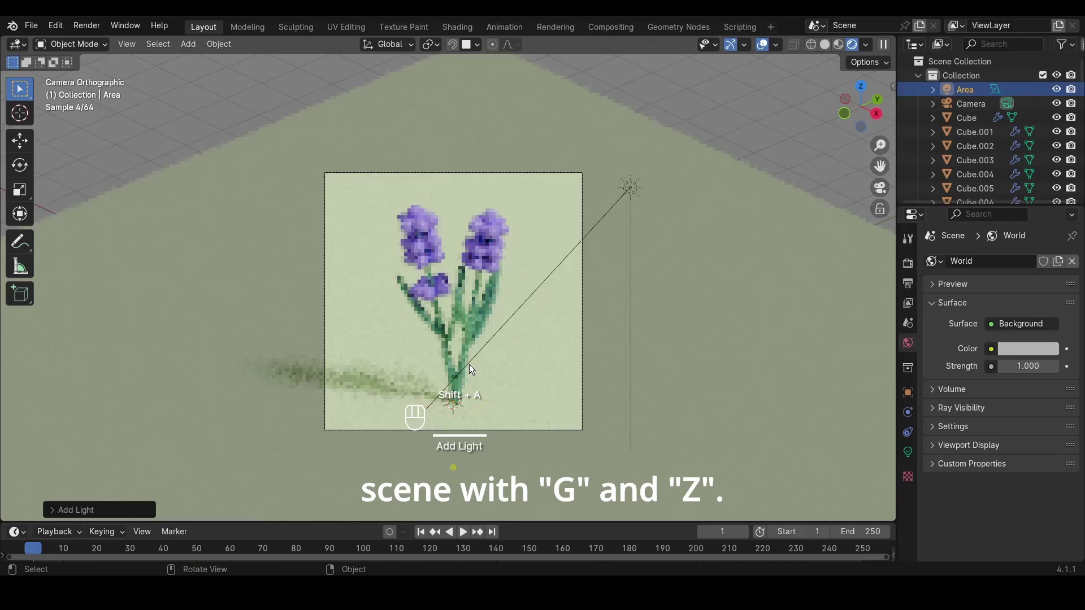
pyautogui.press('g')
pyautogui.press('z')
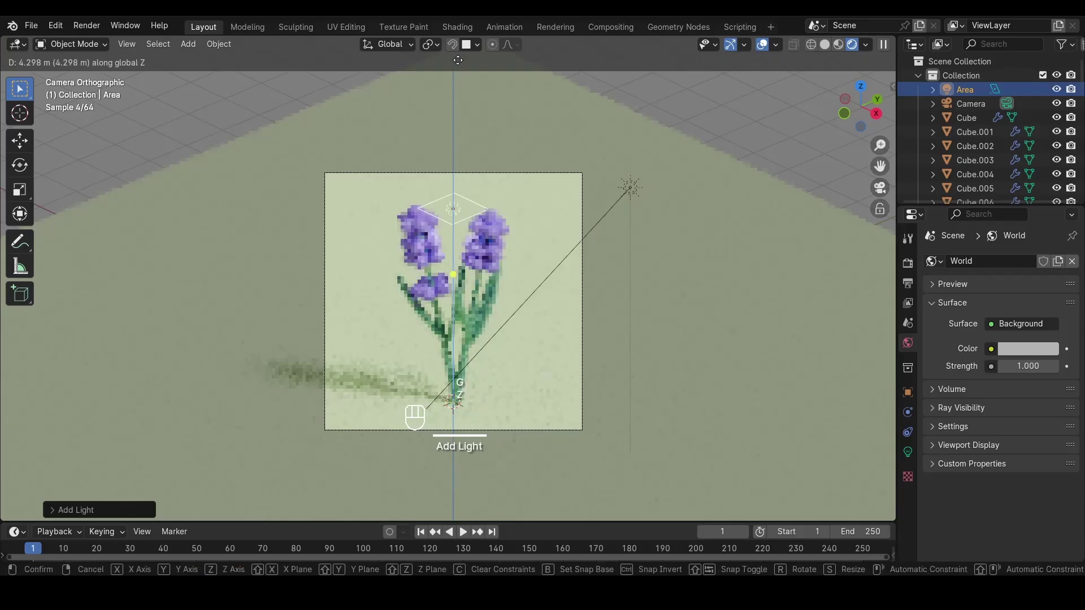
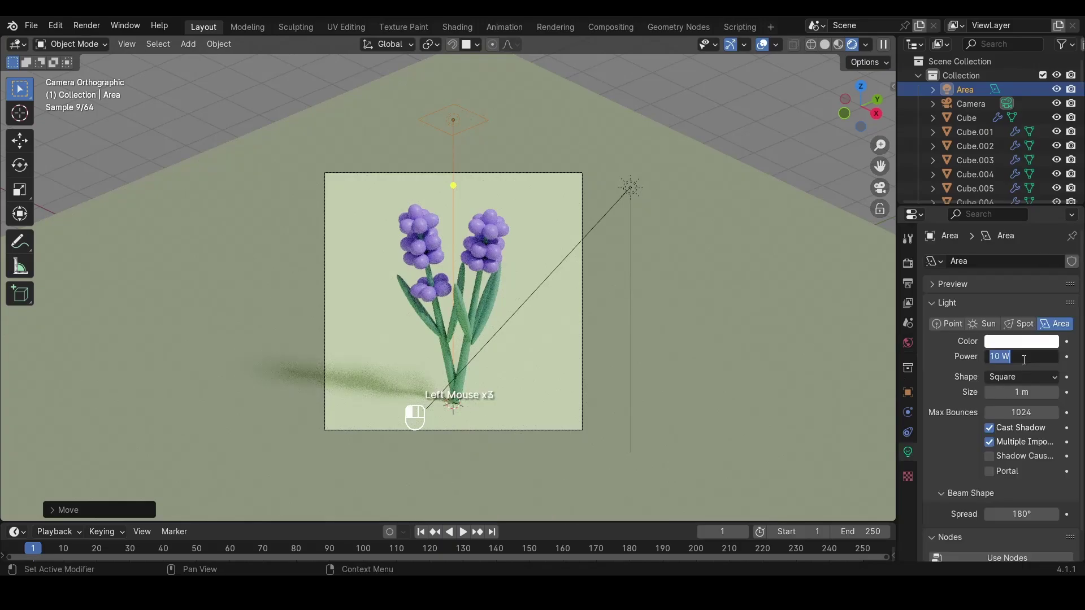
pyautogui.press('KP_0')
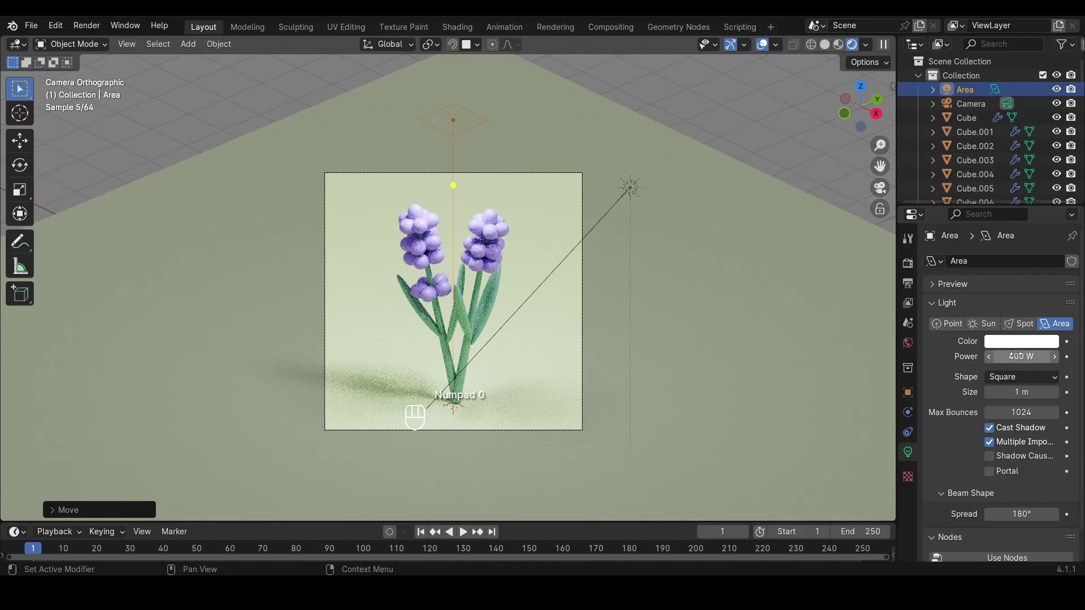
pyautogui.press('g')
pyautogui.press('z')
# Give the Sun lamp a warmer peach colour FFDCC7
pyautogui.click(510, 150)
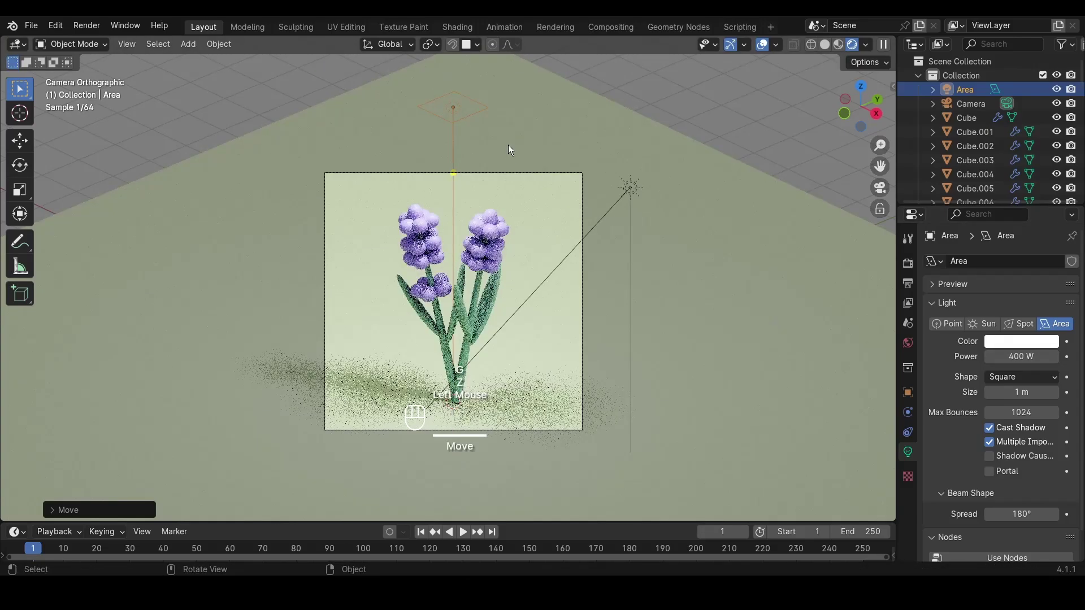
pyautogui.click(641, 188)
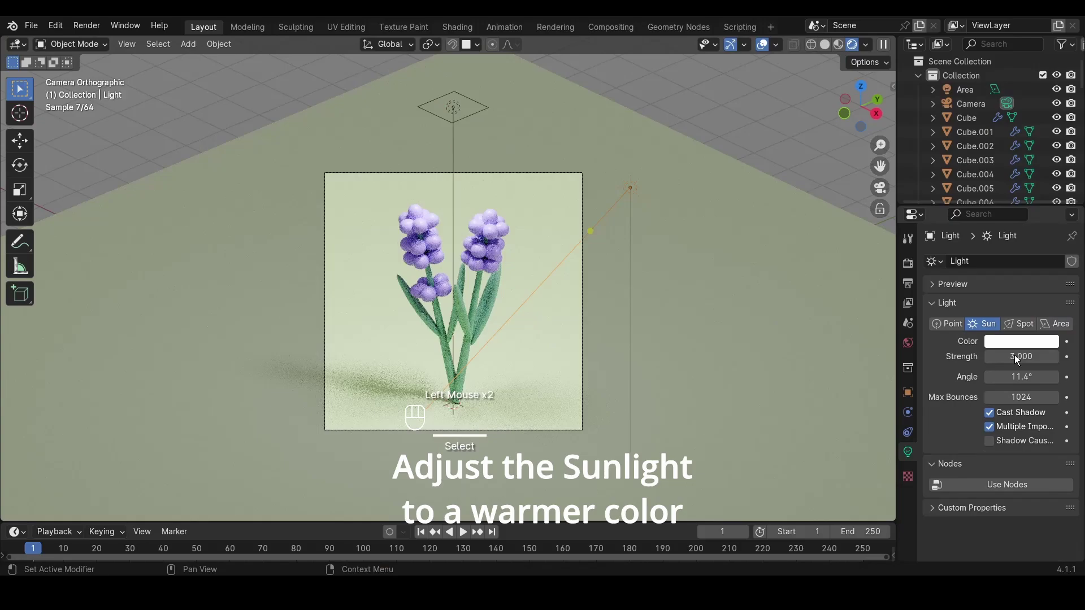
pyautogui.click(1027, 342)
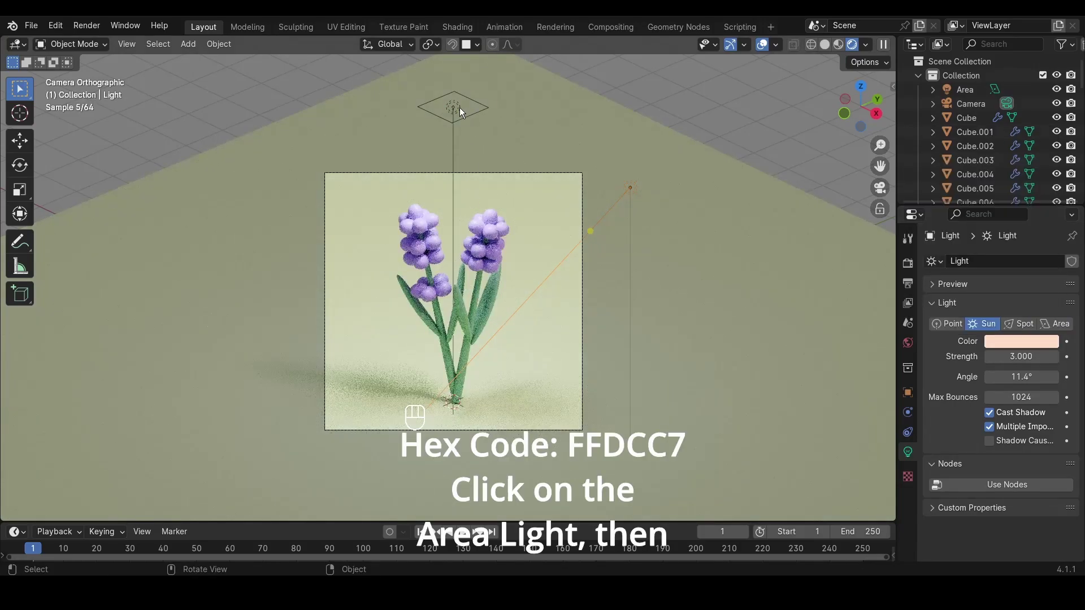
pyautogui.click(456, 109)
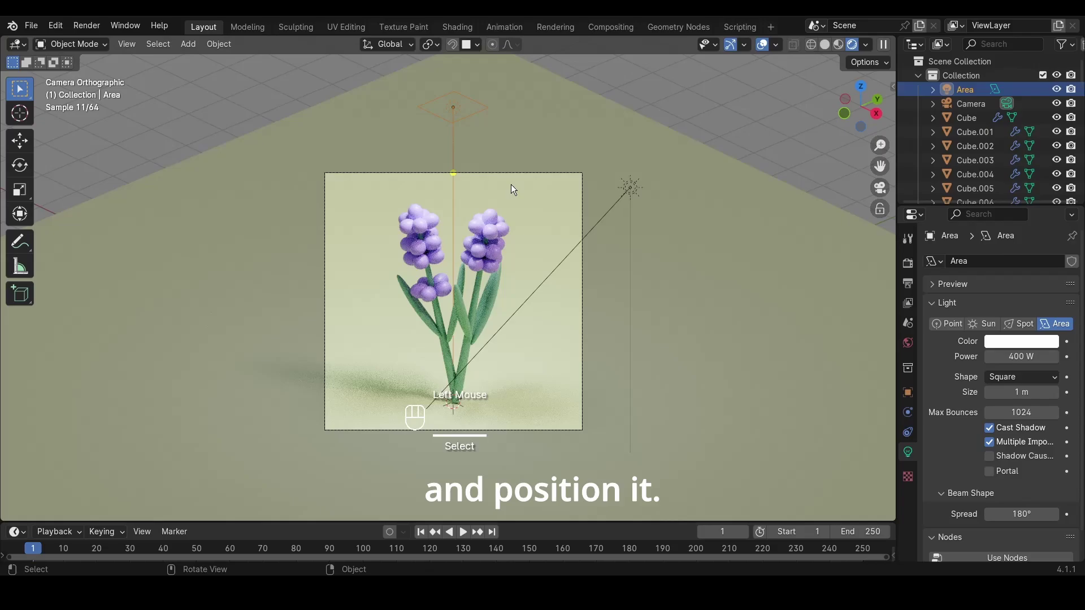
# In top view duplicate the area light as Area.001 with Power 200 W and start moving the original
pyautogui.press('KP_7')
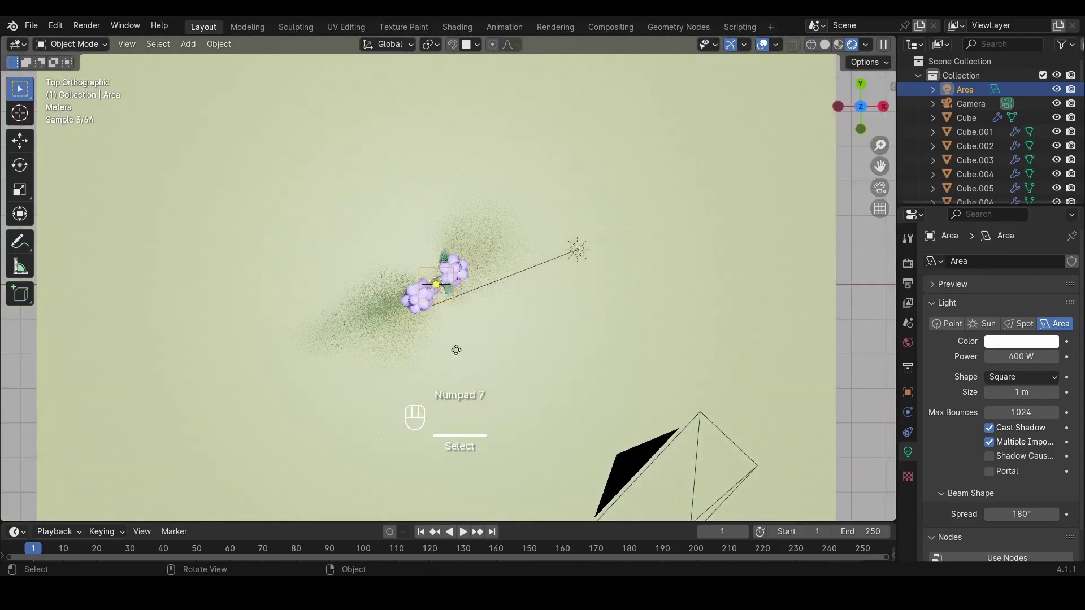
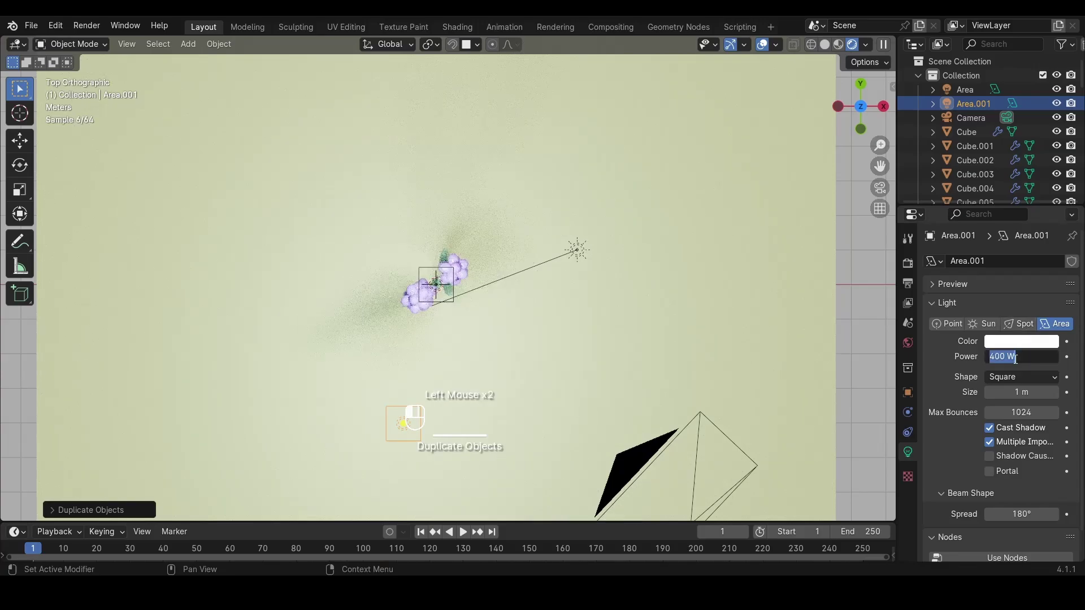
pyautogui.press('KP_0')
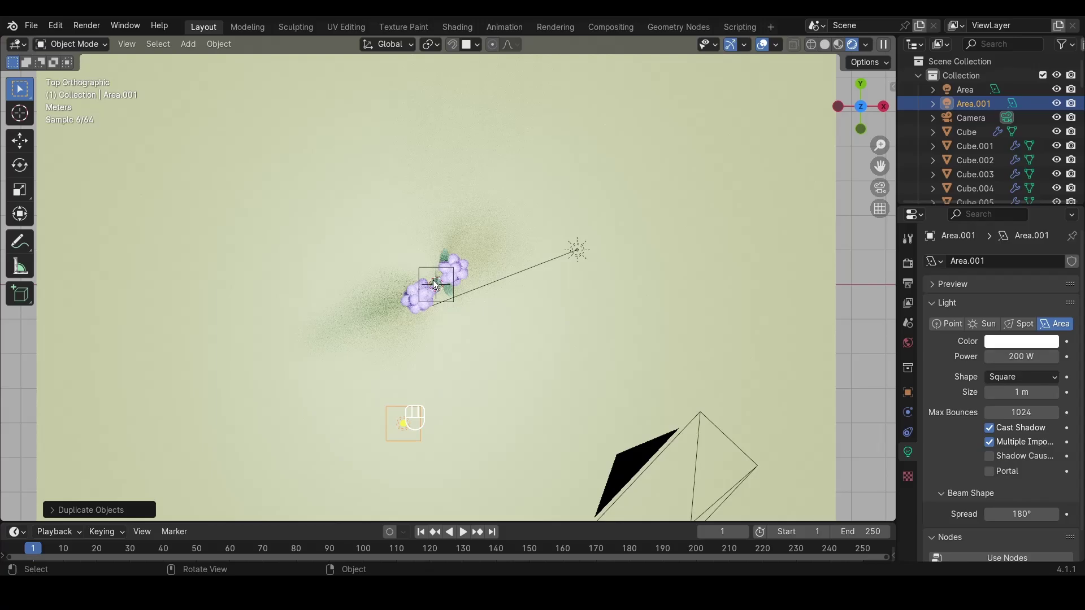
pyautogui.click(434, 278)
pyautogui.press('g')
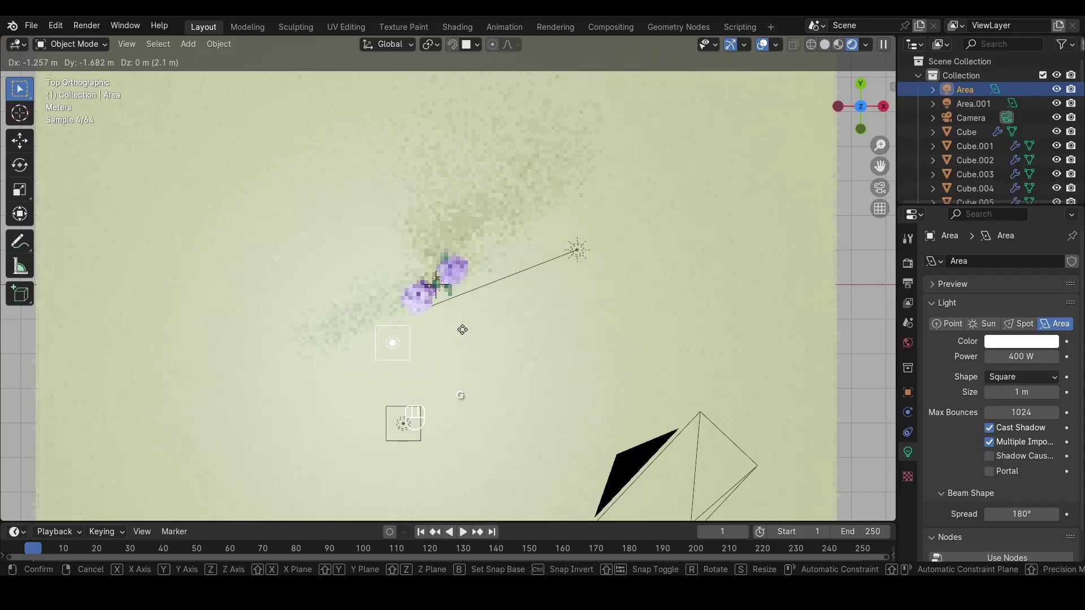
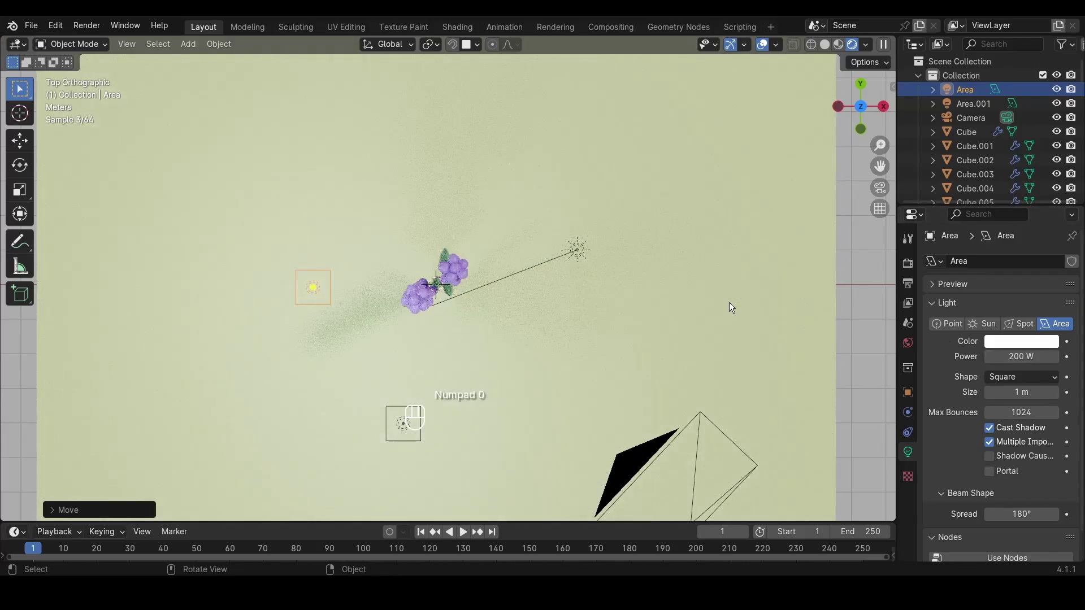
# Spread the two area lights to different spots over the lavender, checking through the camera view
pyautogui.press('KP_0')
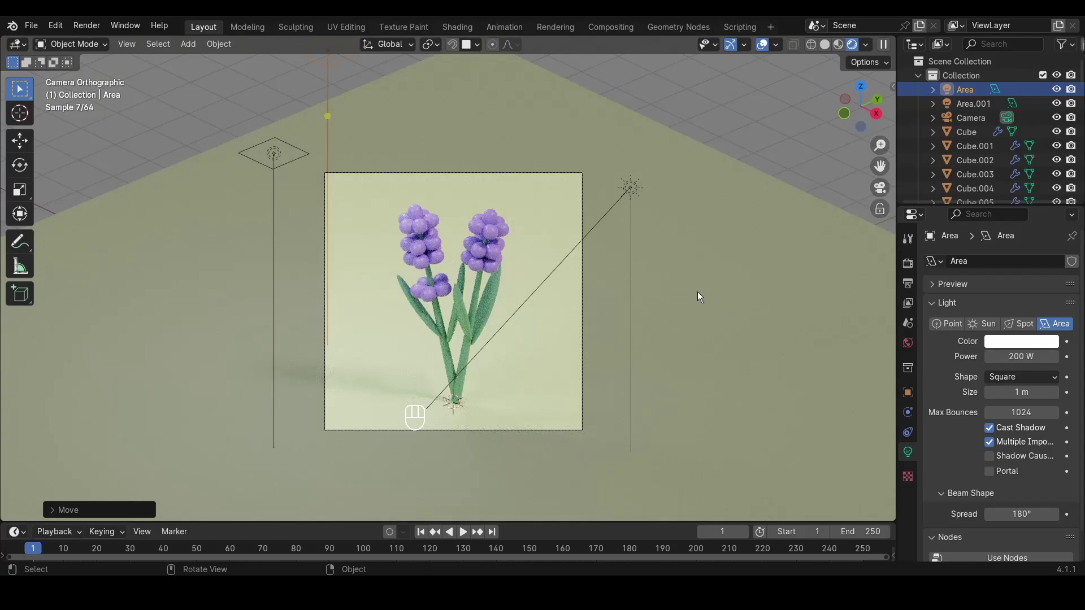
pyautogui.press('KP_7')
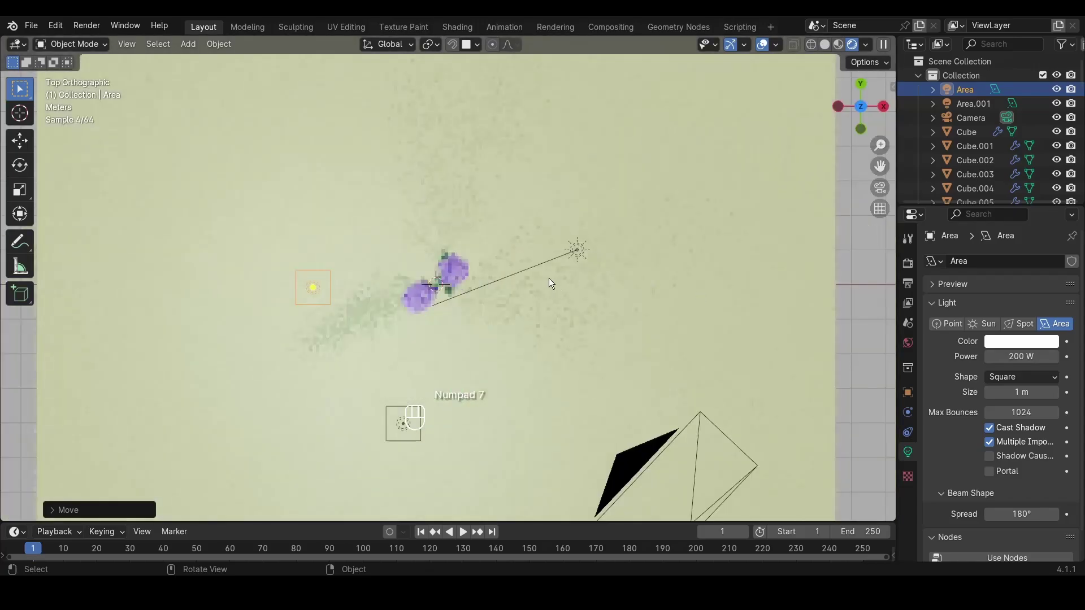
pyautogui.press('g')
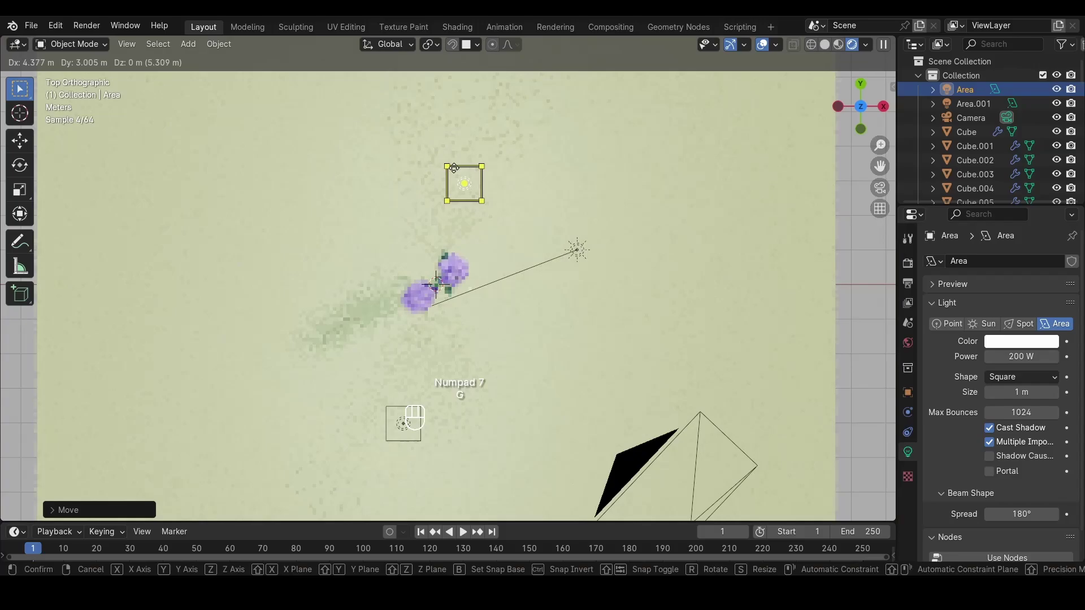
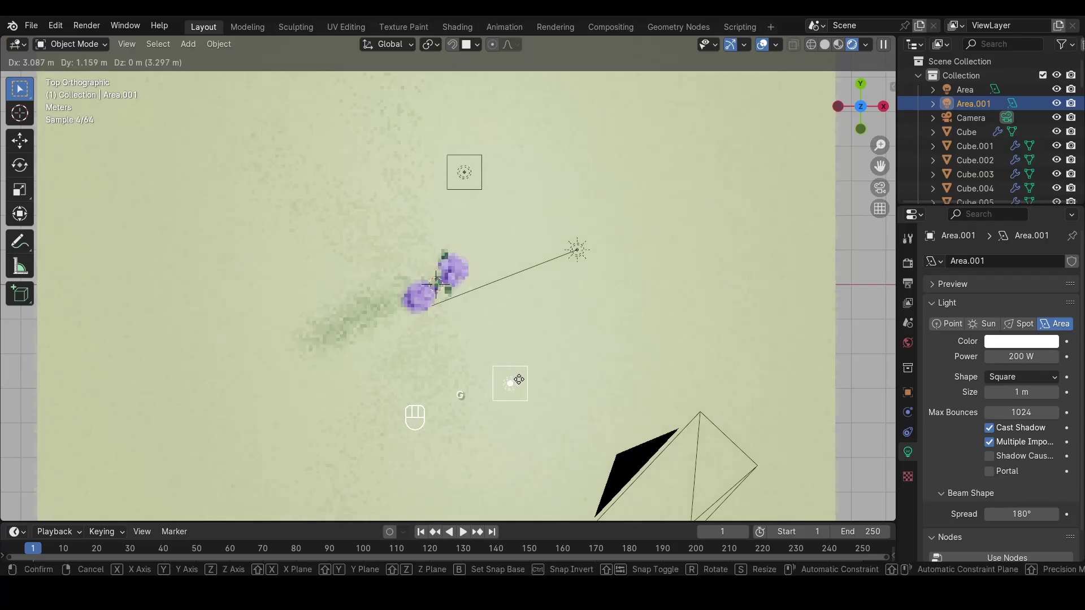
pyautogui.click(524, 376)
pyautogui.press('KP_0')
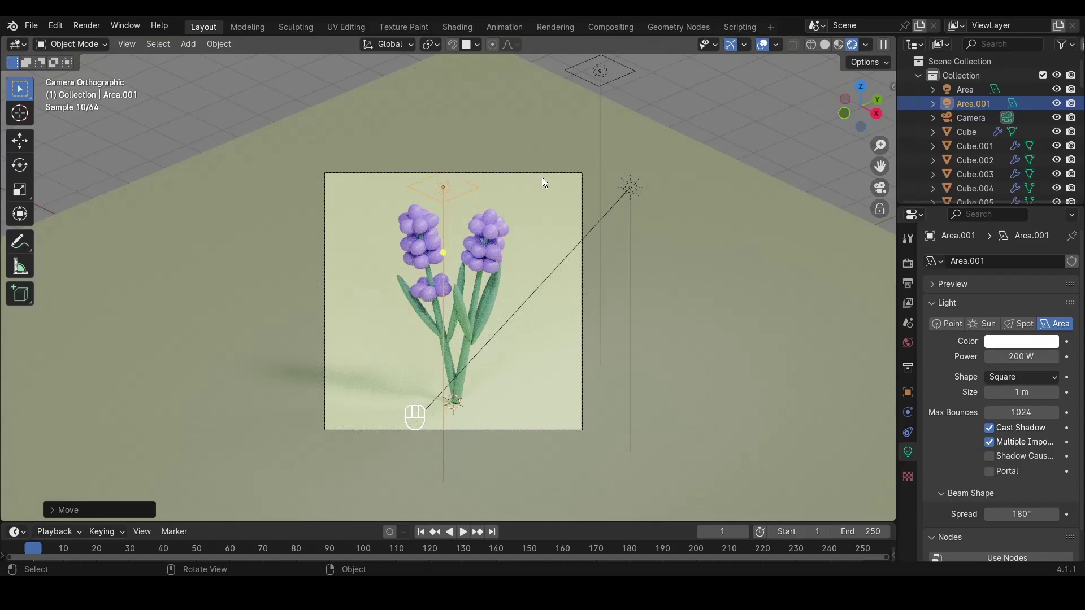
pyautogui.click(896, 67)
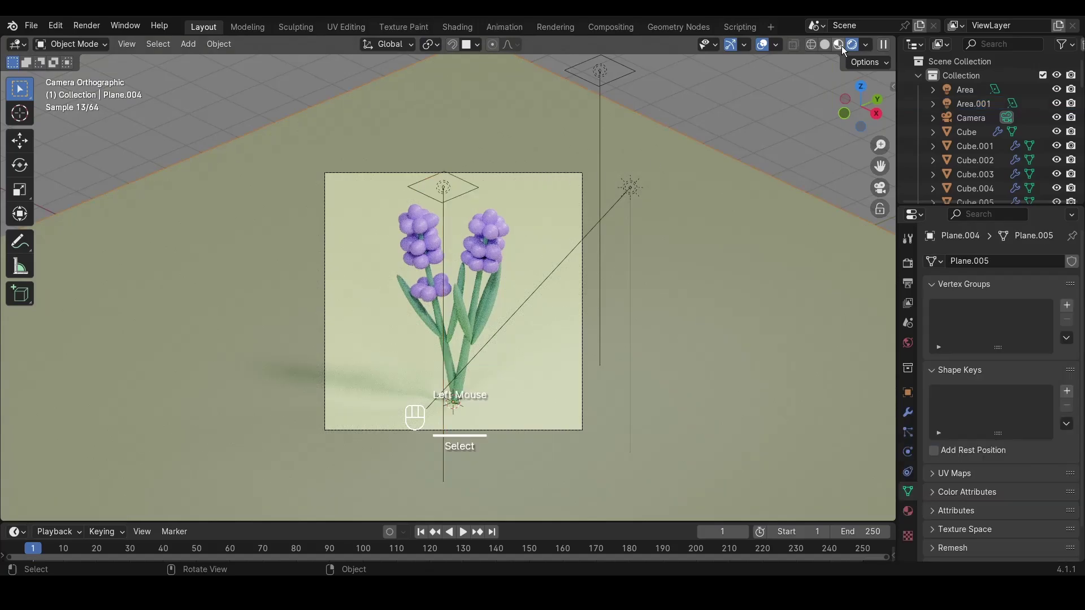
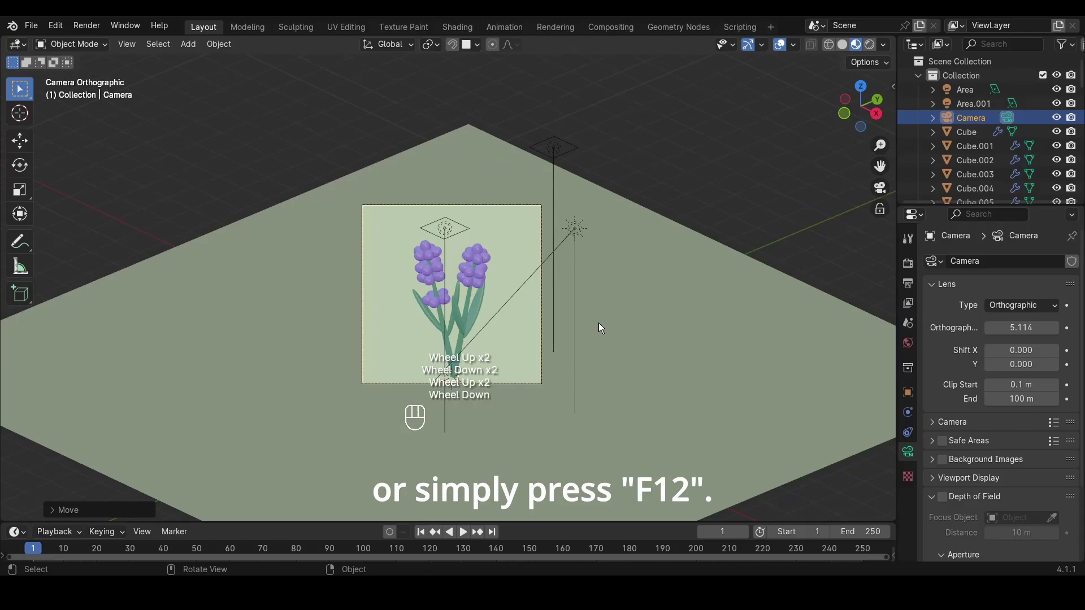
# Render the final image via Render > Render Image (F12)
pyautogui.moveTo(92, 32); pyautogui.dragTo(99, 42)
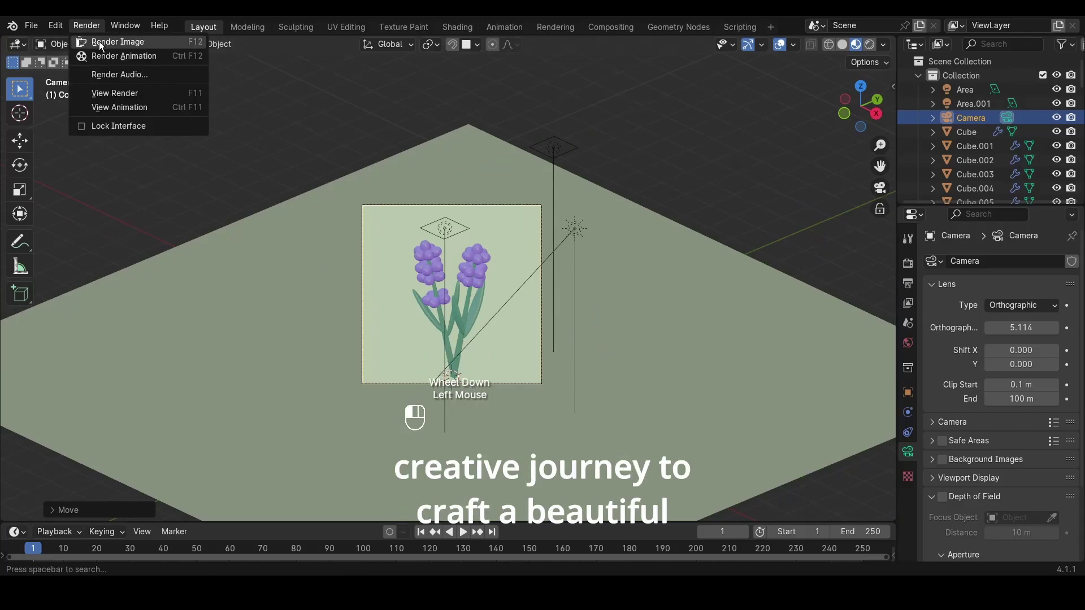